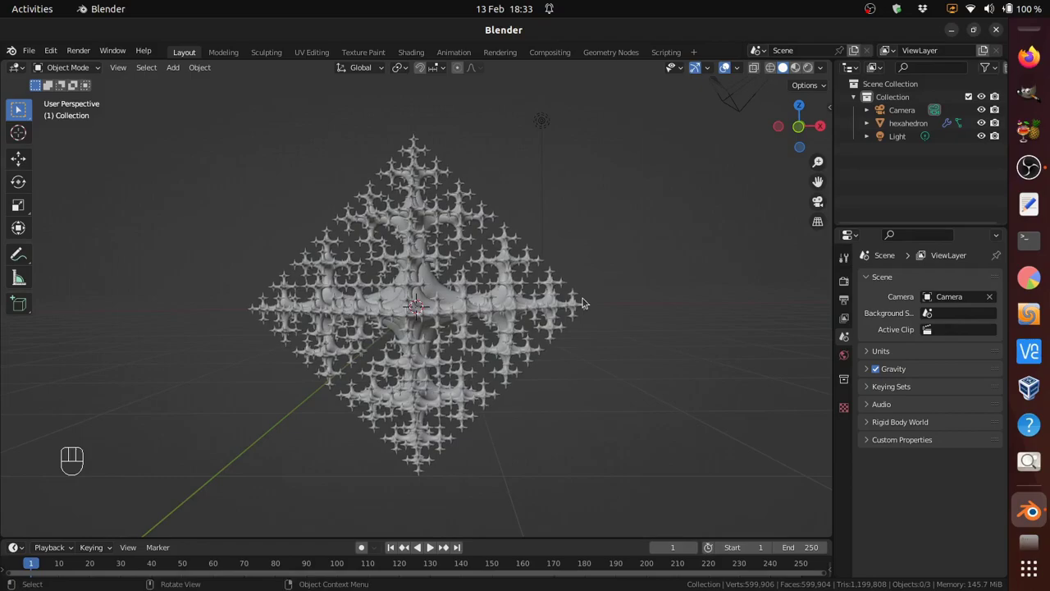
Step: Enter camera view, enable Lock Camera to View in the sidebar, then orbit out around the hexahedron
key(ctrl+alt+KP_0)
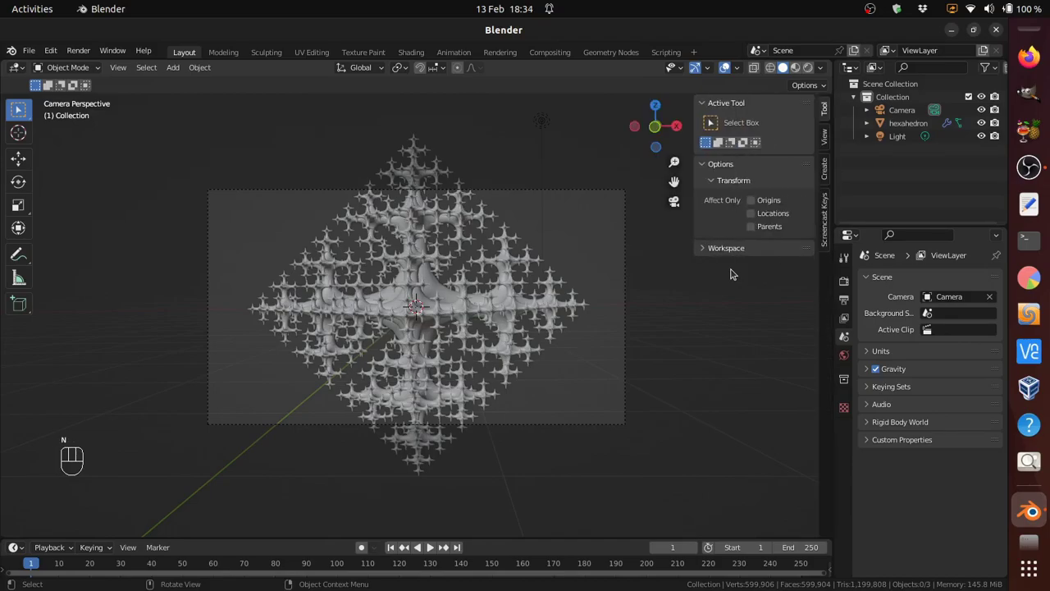
key(n)
click(827, 143)
click(764, 273)
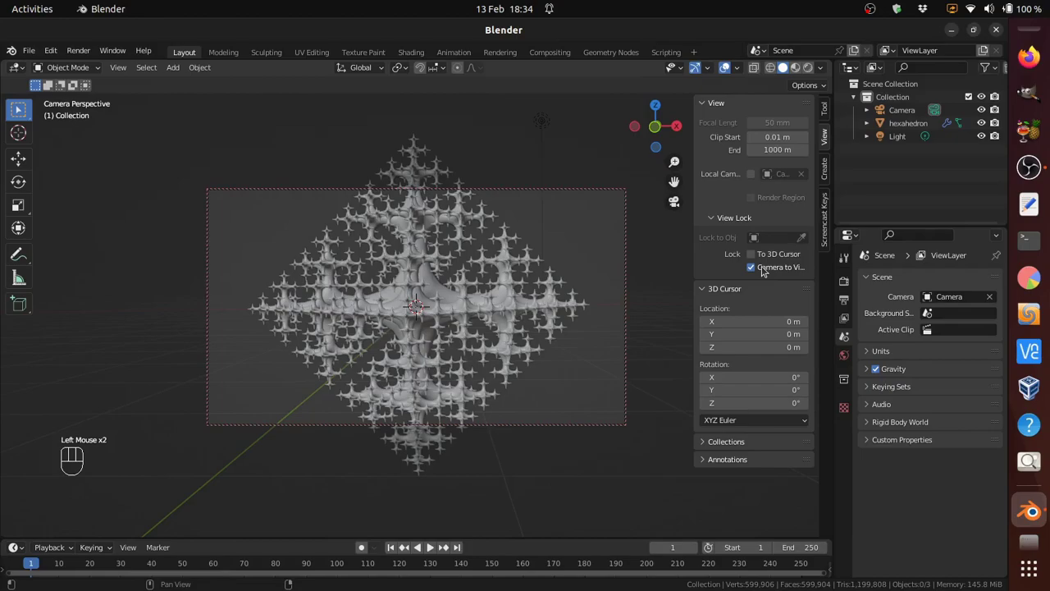
click(477, 390)
drag(478, 391, 494, 397)
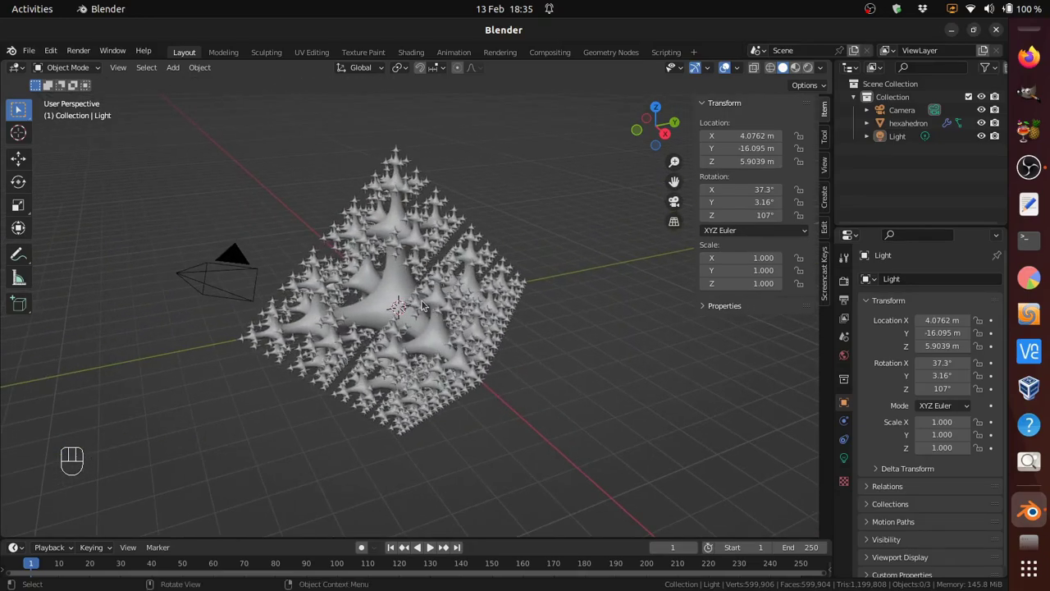
Step: Select the hexahedron fractal as the active object
click(420, 304)
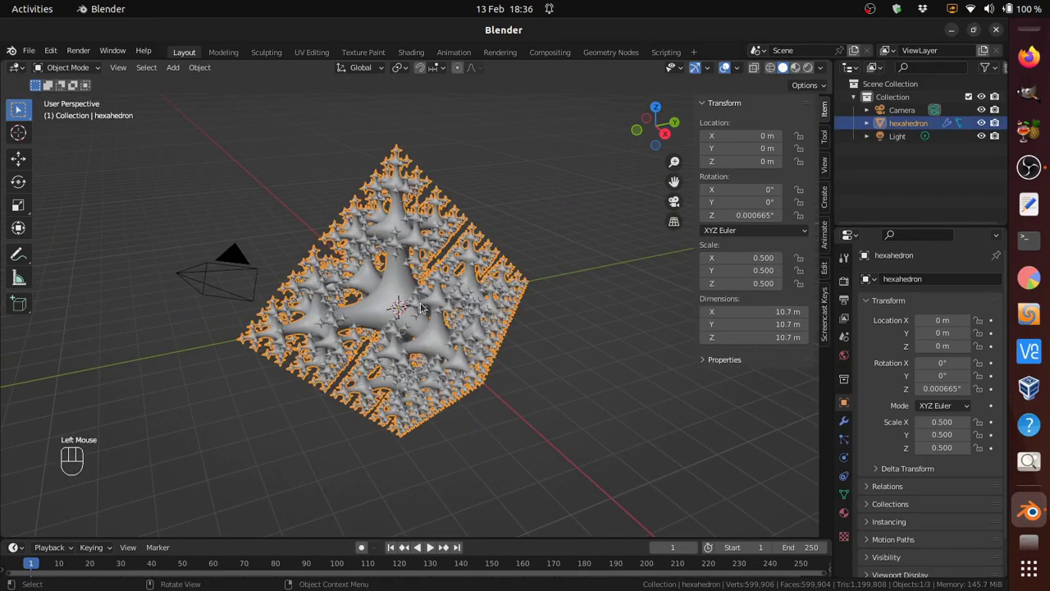
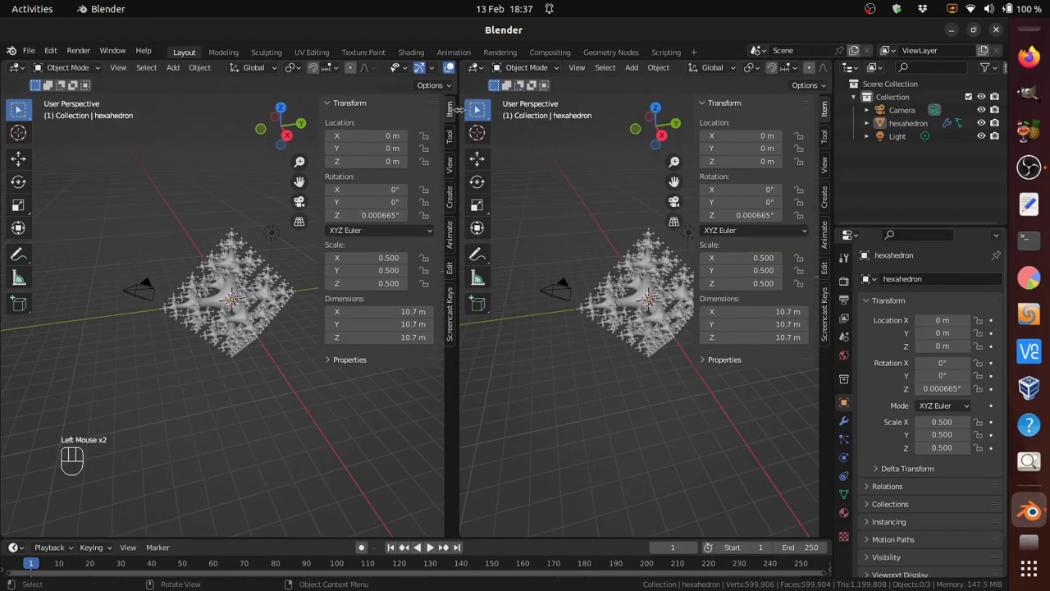
Step: Set the left viewport to camera view with Lock Camera to View enabled and panels hidden
click(201, 364)
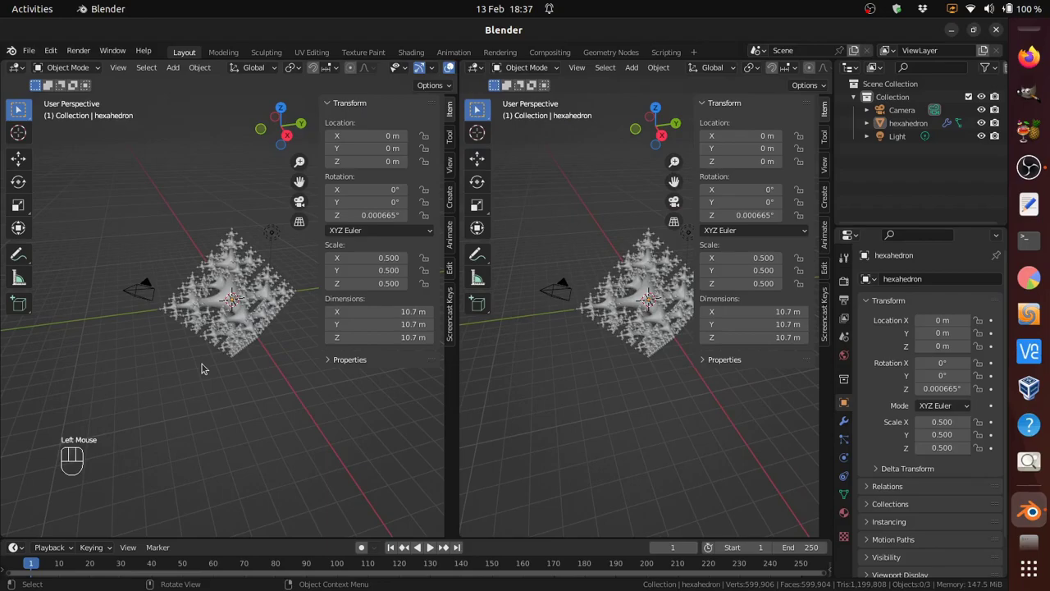
key(ctrl+alt+KP_0)
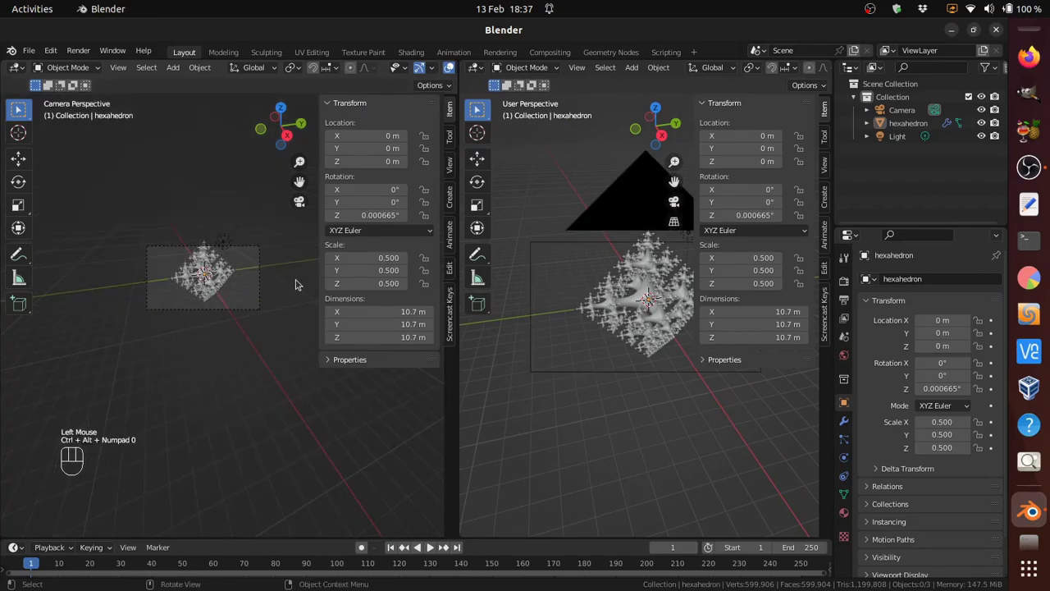
click(453, 169)
click(379, 268)
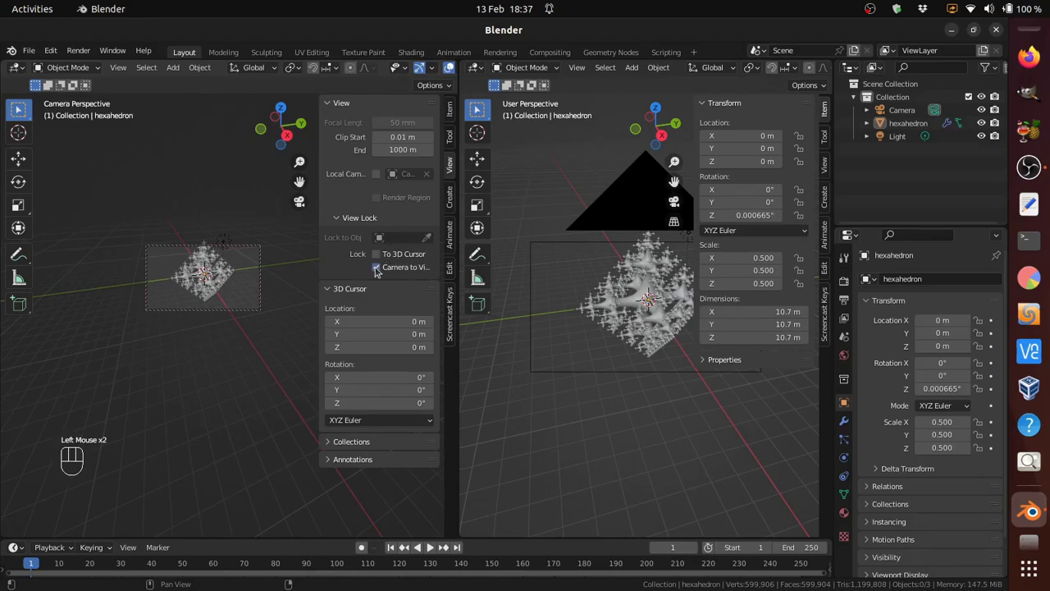
key(n)
key(t)
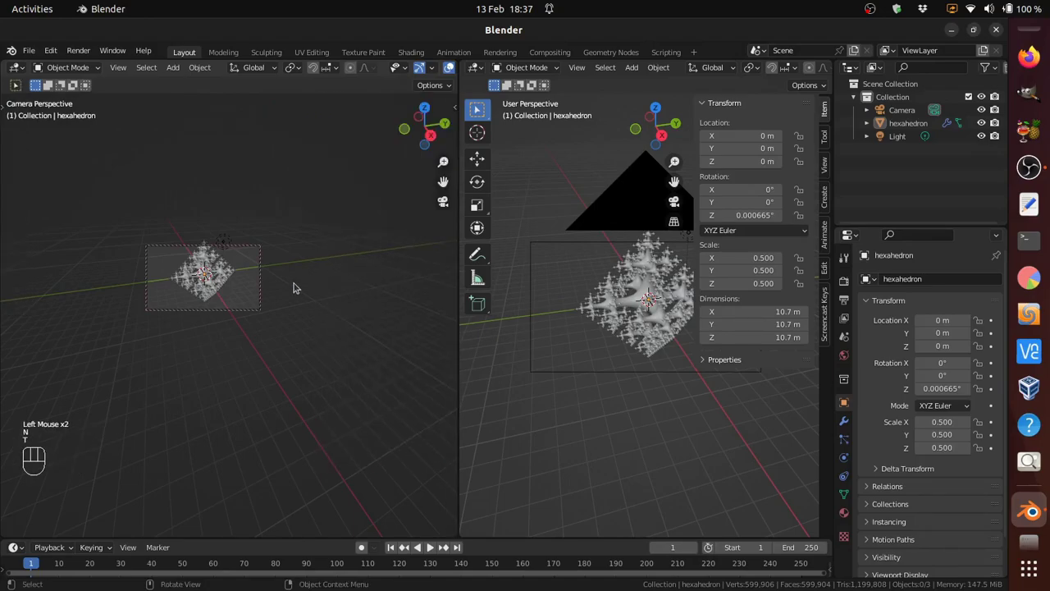
Step: From the top view, move the camera in front of the hexahedron and rotate it to face it
click(634, 397)
key(KP_7)
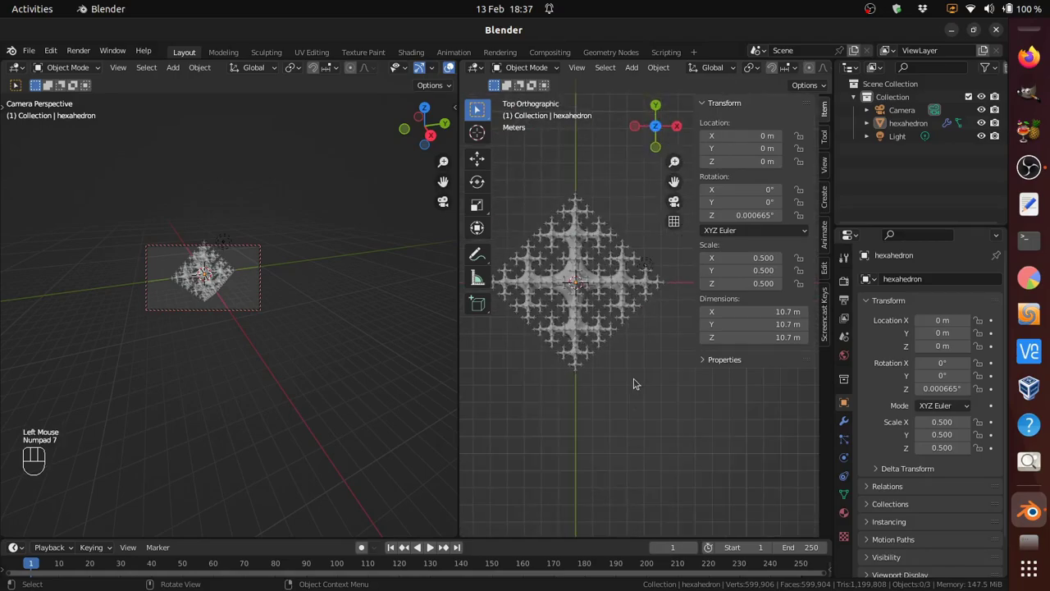
drag(636, 397, 656, 431)
scroll(down, 3)
scroll(down, 3)
drag(667, 443, 614, 421)
drag(712, 388, 746, 431)
key(g)
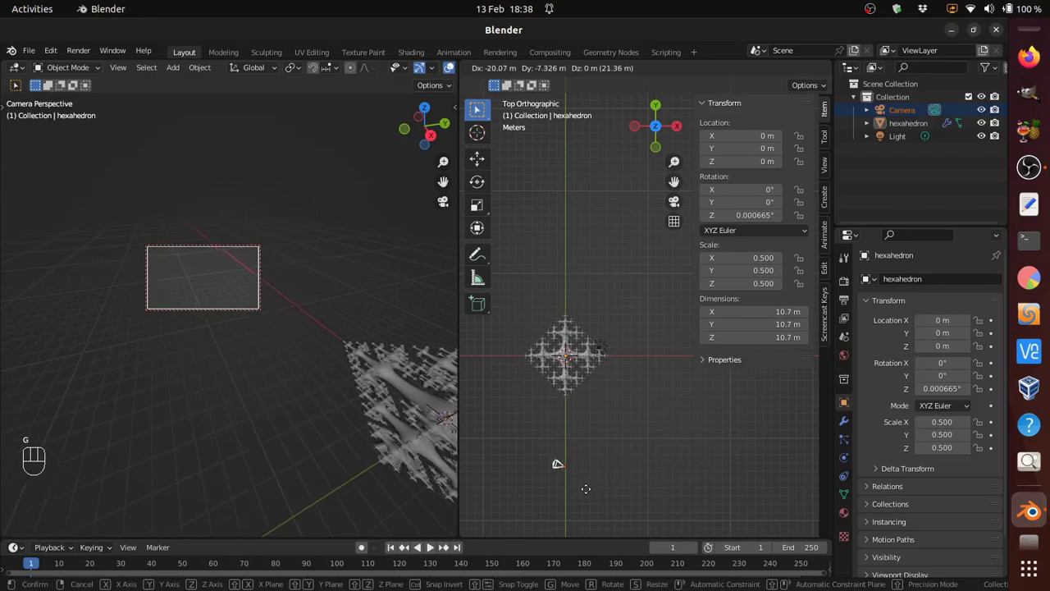
click(588, 491)
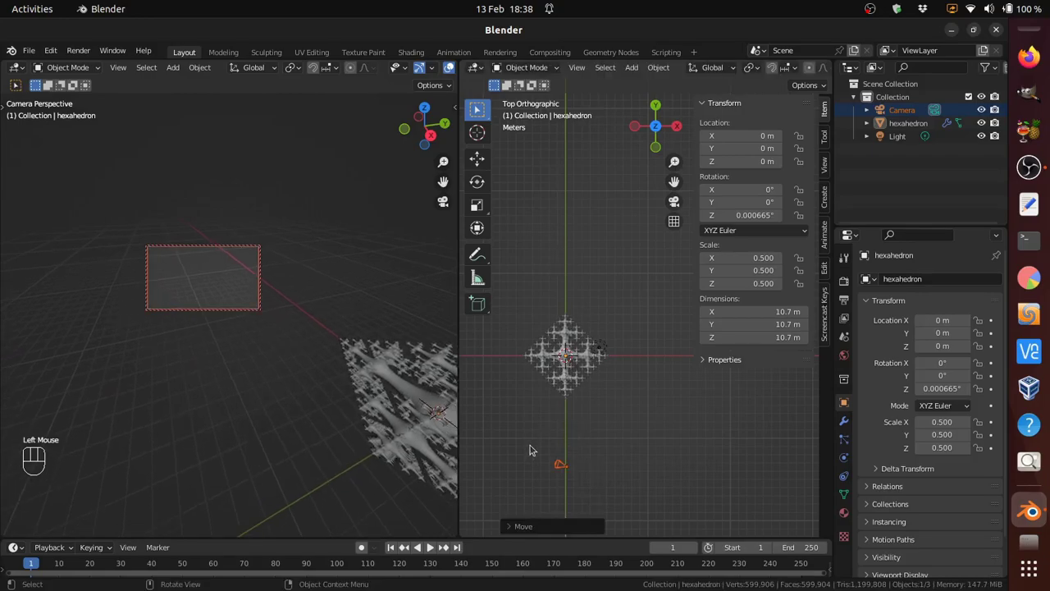
key(r)
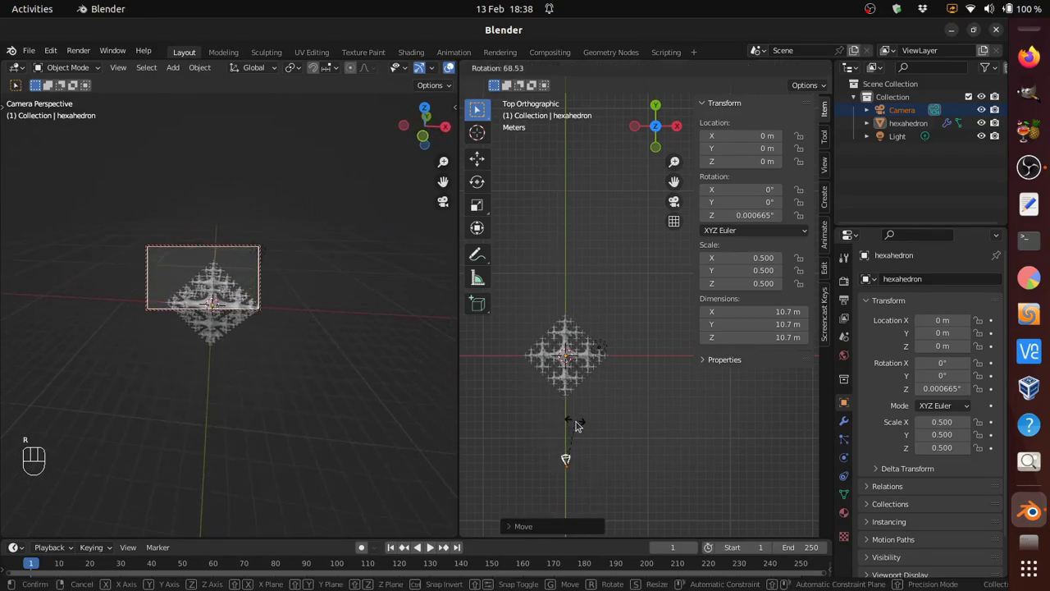
click(580, 424)
Step: From the side view, lower and level the camera at the hexahedron's height, then return to camera view
key(KP_3)
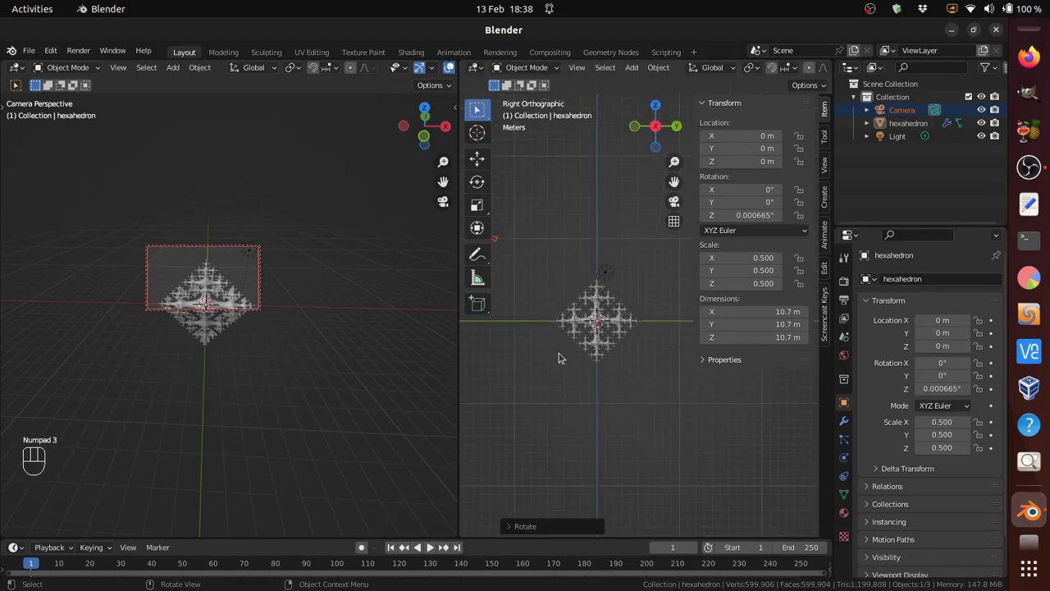
drag(562, 362, 636, 419)
key(g)
click(575, 425)
key(r)
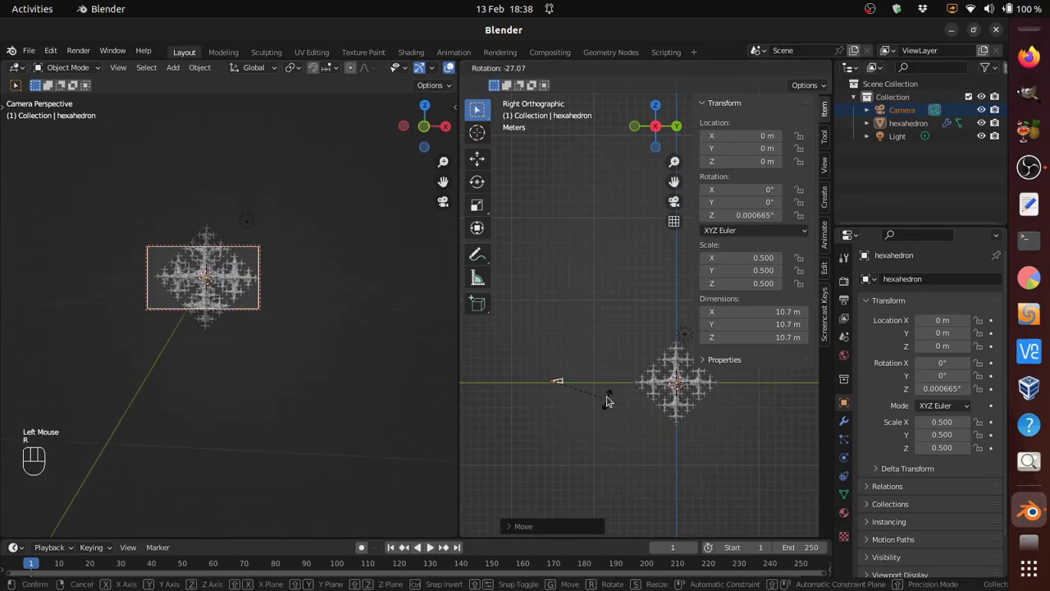
drag(609, 397, 598, 397)
scroll(up, 3)
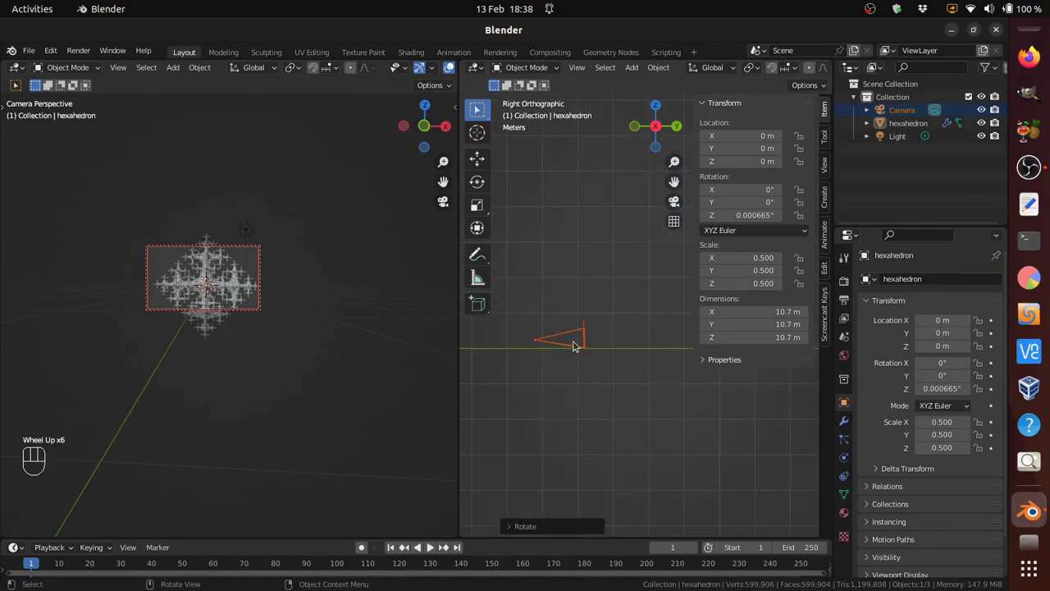
key(g)
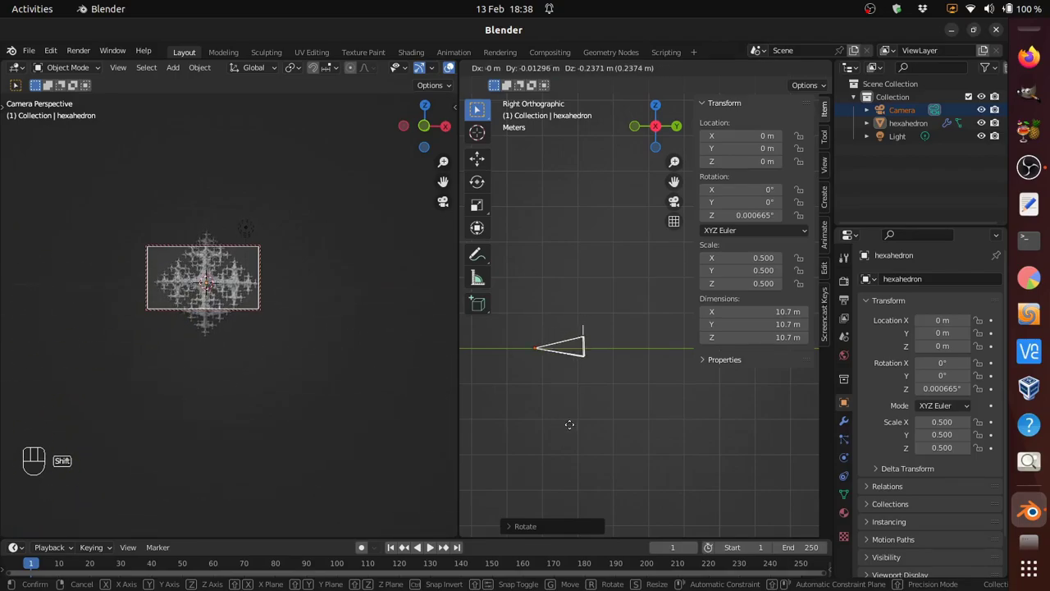
click(571, 410)
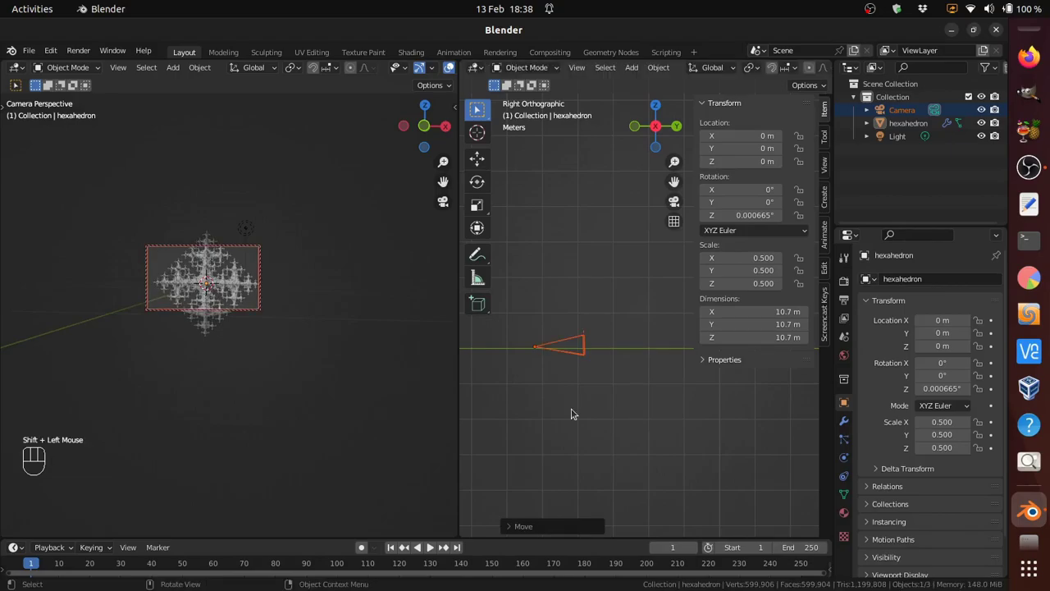
key(ctrl+alt+KP_0)
click(751, 267)
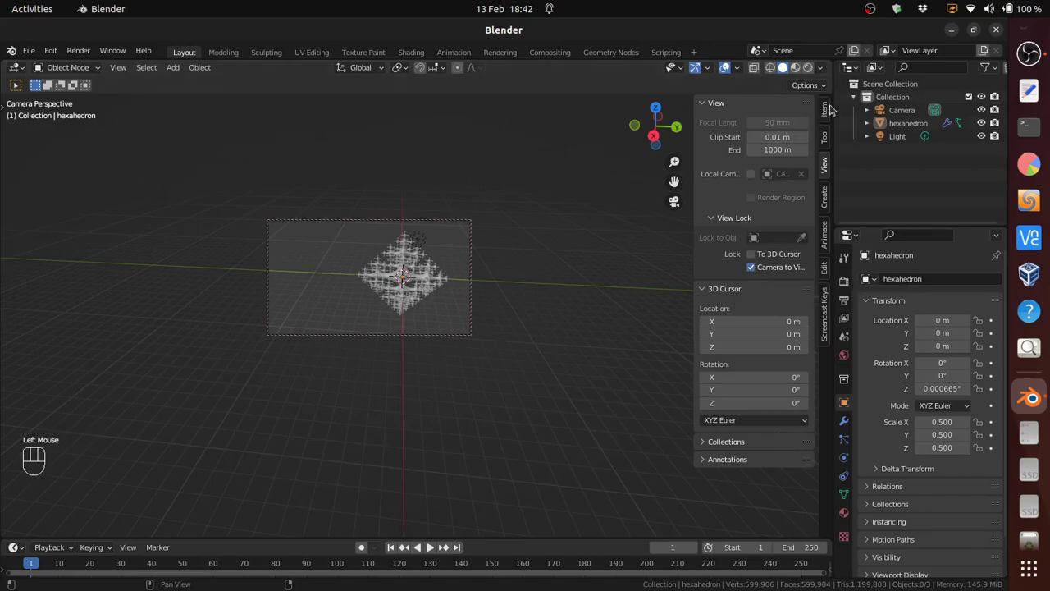
Step: Keyframe the camera's location and rotation at frame 1 from the transform fields
click(822, 110)
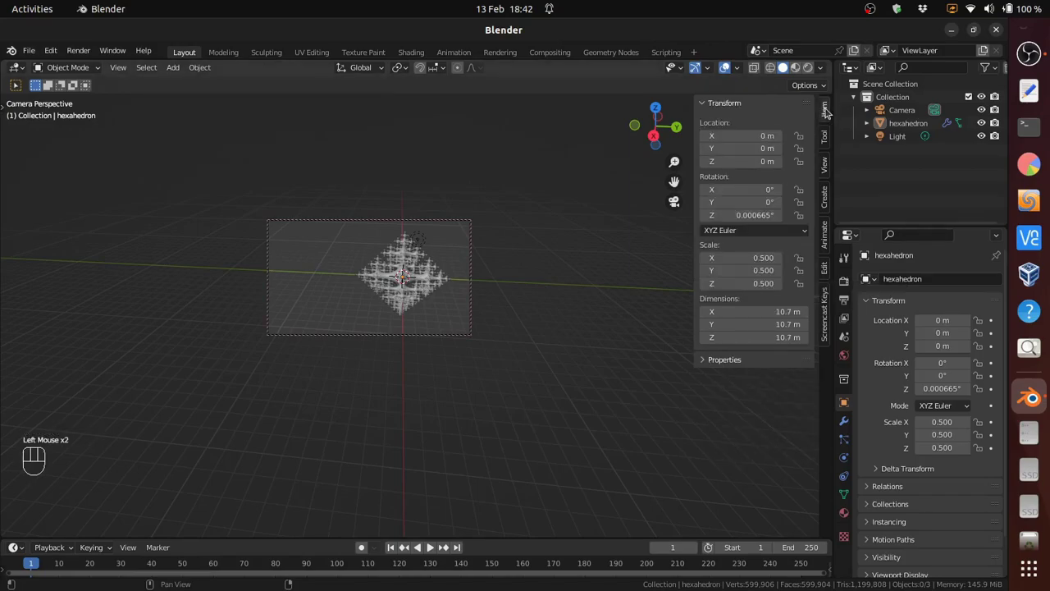
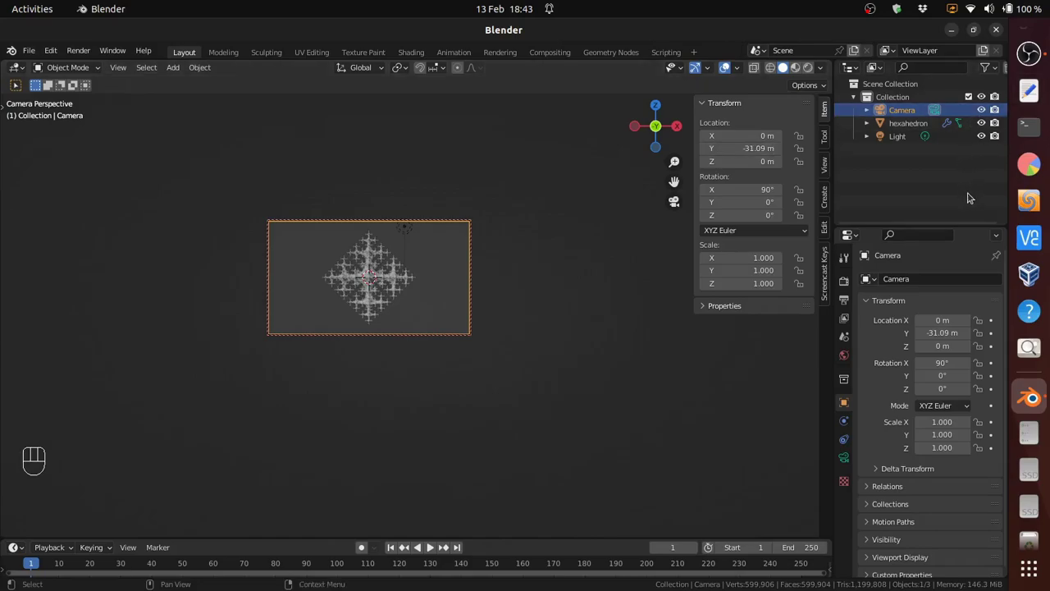
click(861, 208)
click(906, 107)
key(i)
key(i)
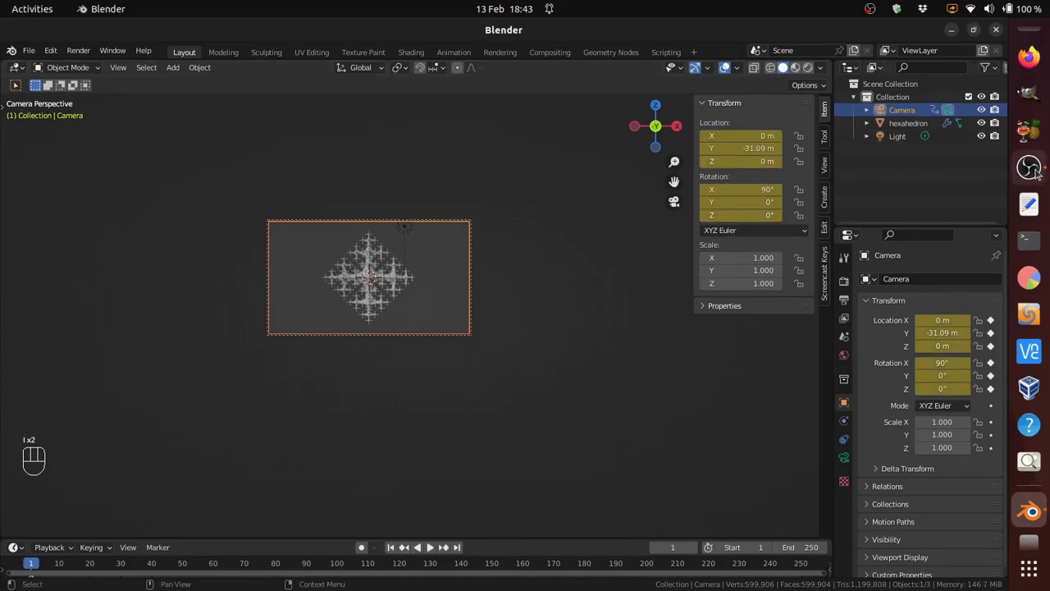
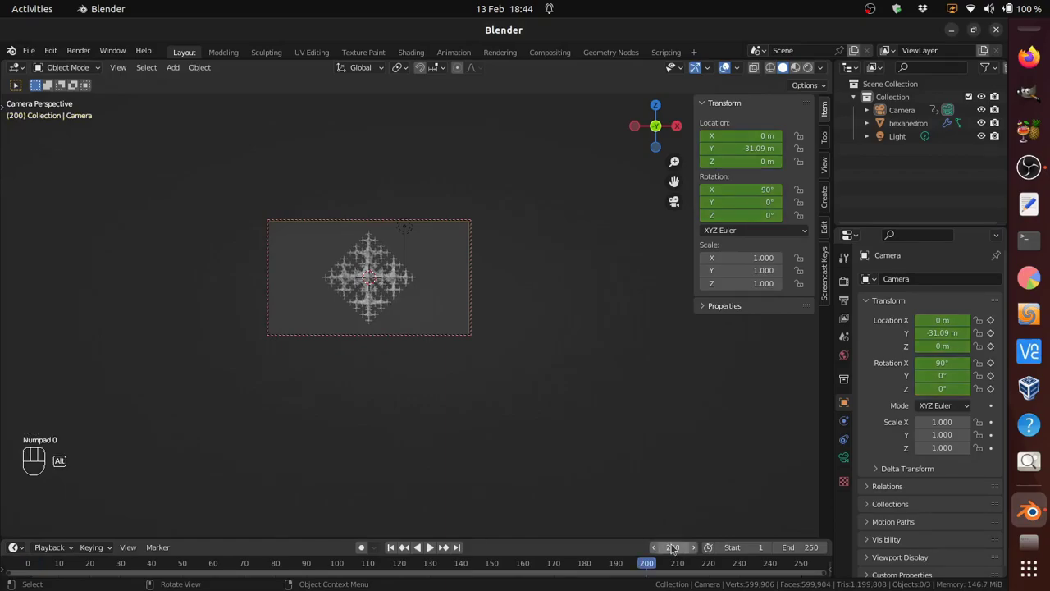
Step: Orbit the camera to an angled spot around the hexahedron at frame 200 and turn off the camera lock
click(539, 301)
middle_click(505, 252)
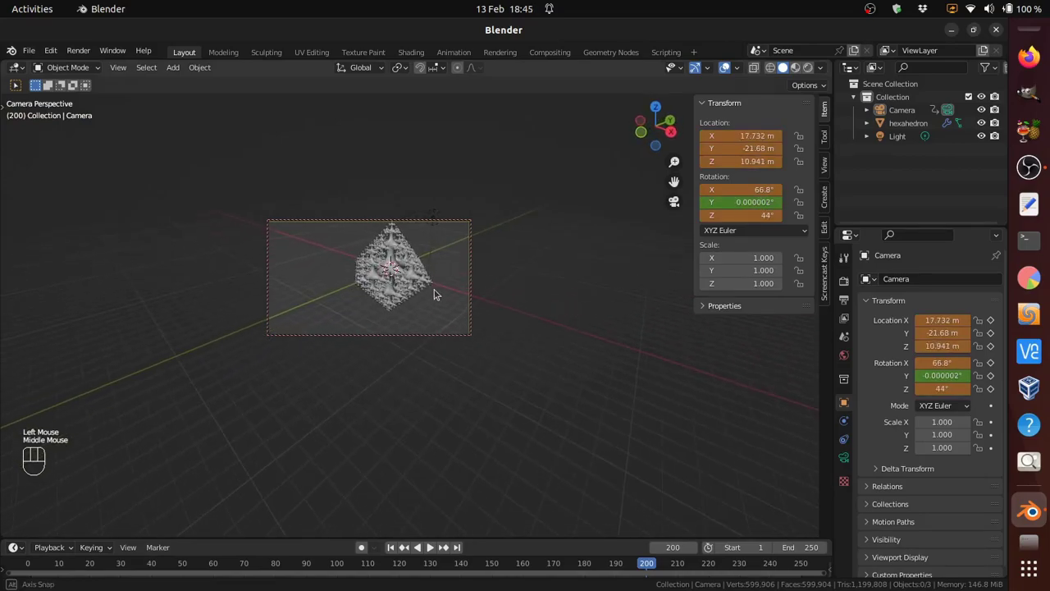
middle_click(394, 268)
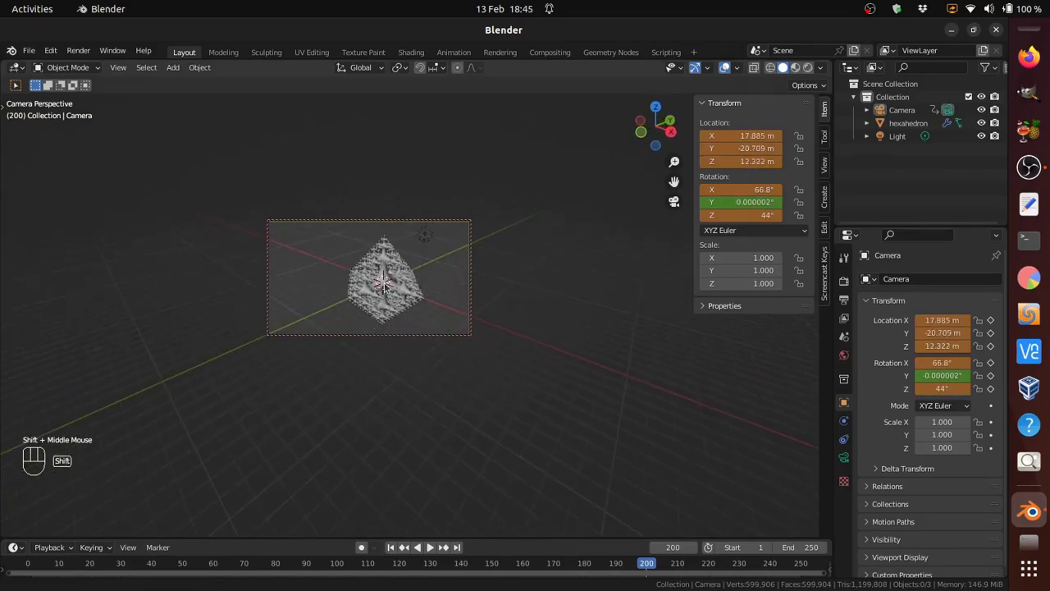
scroll(up, 3)
drag(385, 265, 373, 254)
click(360, 251)
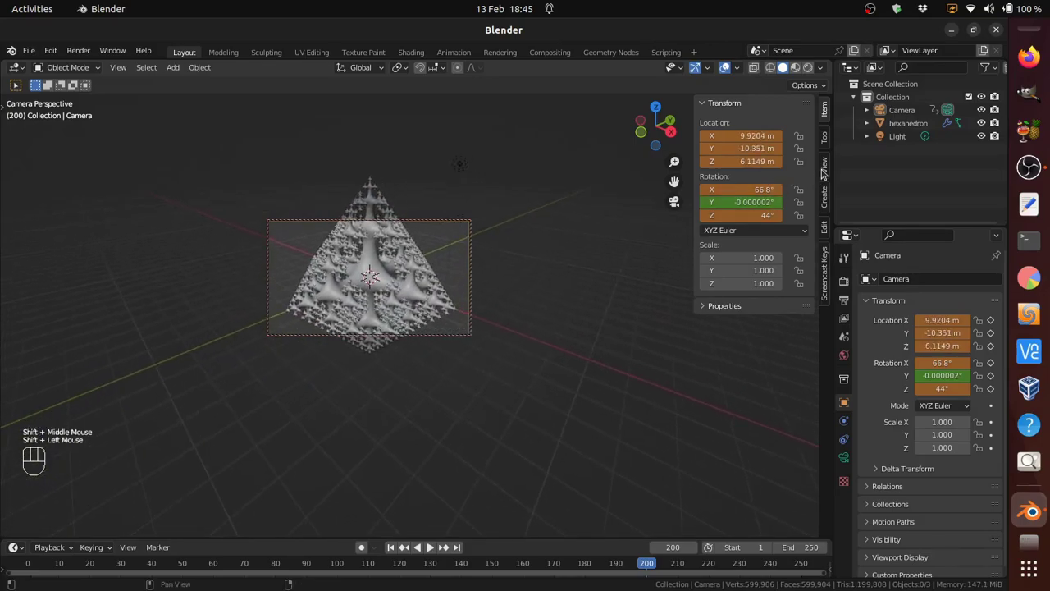
click(826, 168)
click(757, 265)
scroll(up, 3)
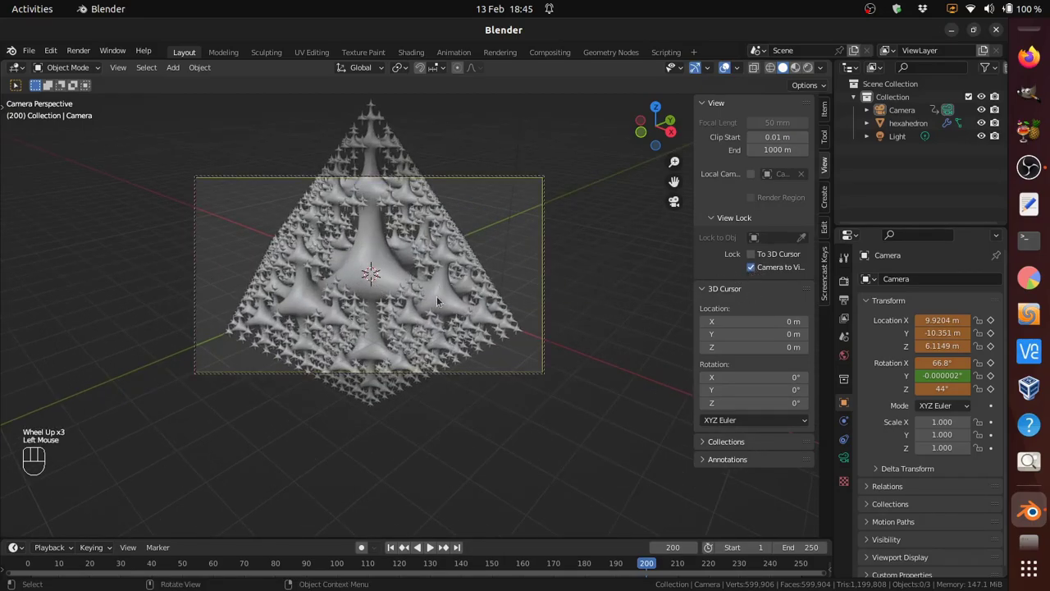
middle_click(456, 299)
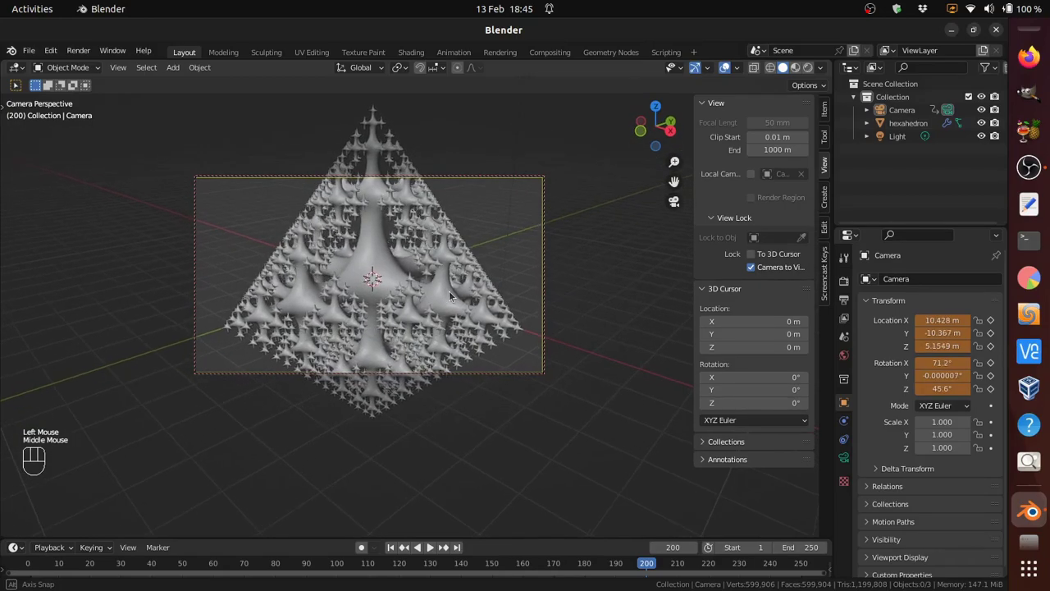
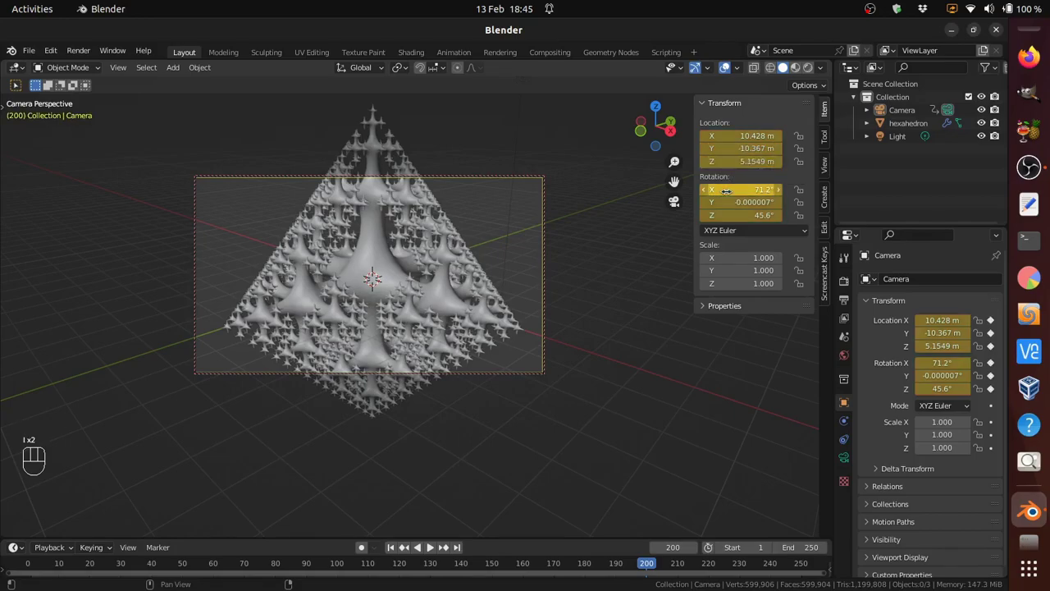
Step: Select the hexahedron in the Outliner to show its Object Properties
click(838, 447)
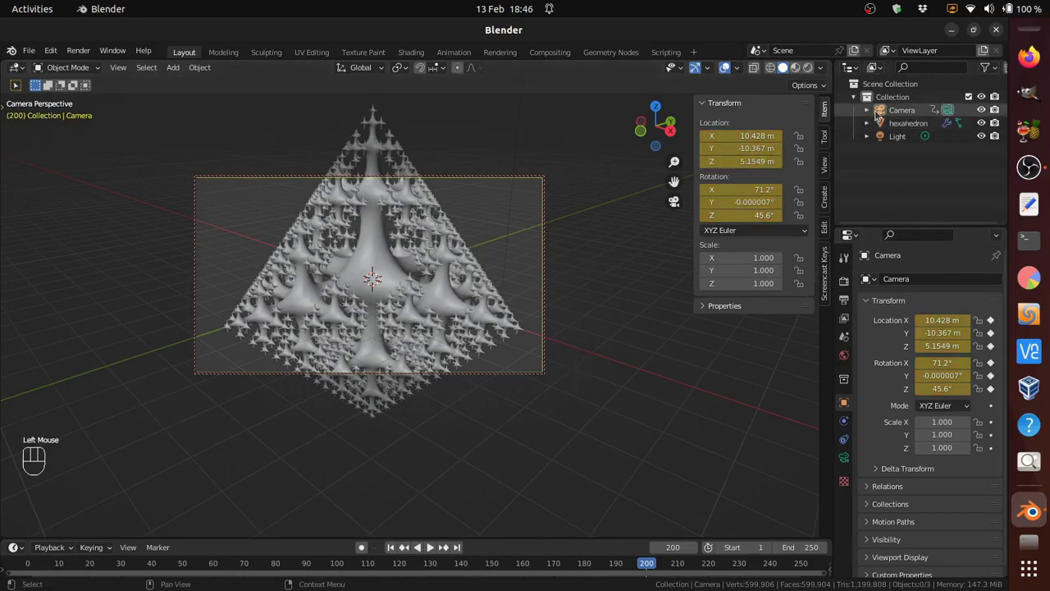
click(910, 124)
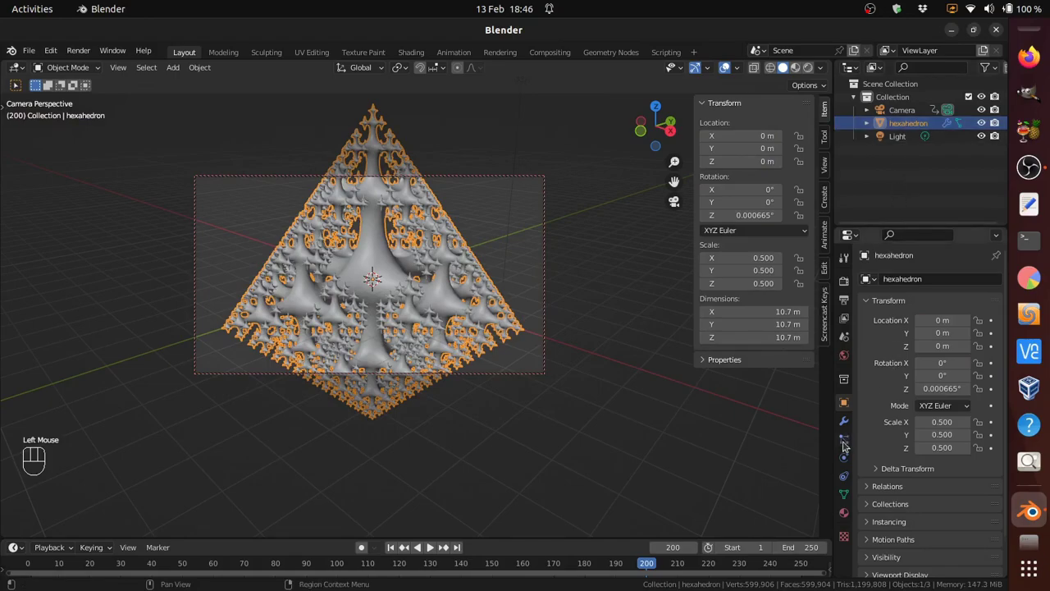
Step: Show the hexahedron's modifier stack, expand the Geometry Nodes modifier, and reselect the hexahedron
click(839, 423)
click(944, 399)
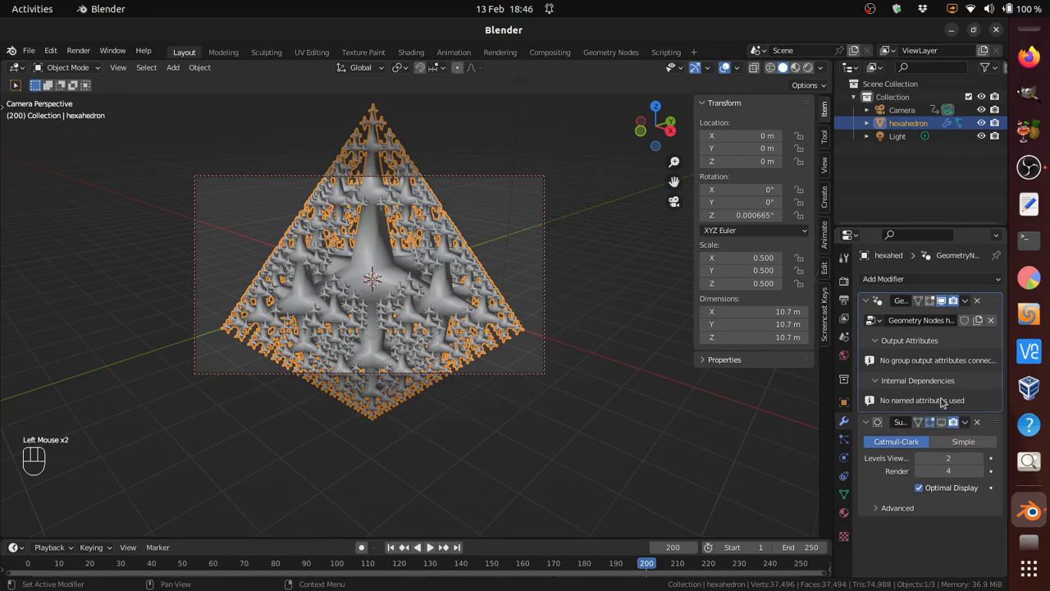
click(890, 182)
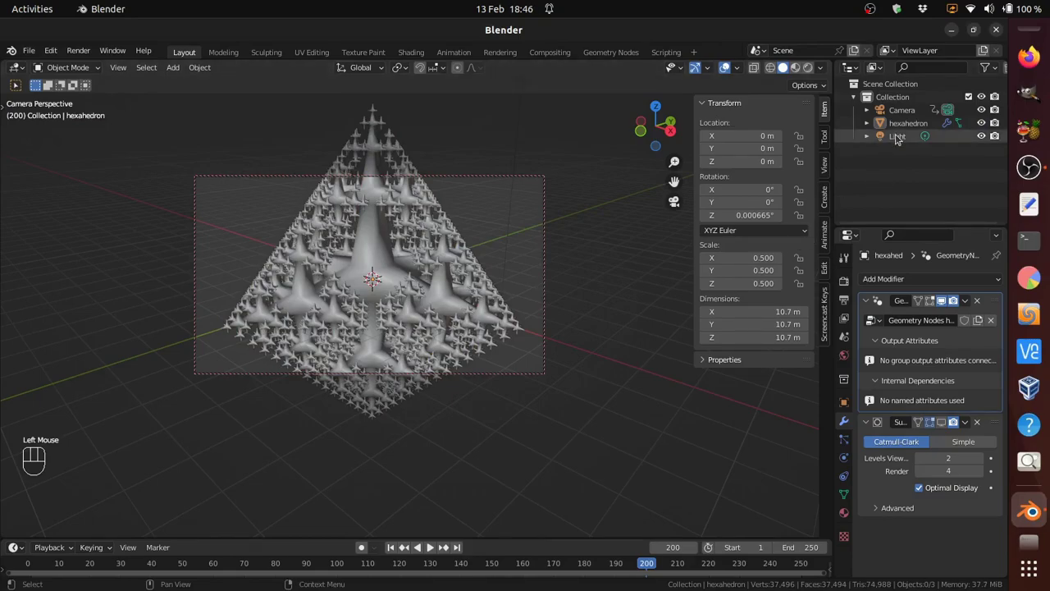
click(899, 123)
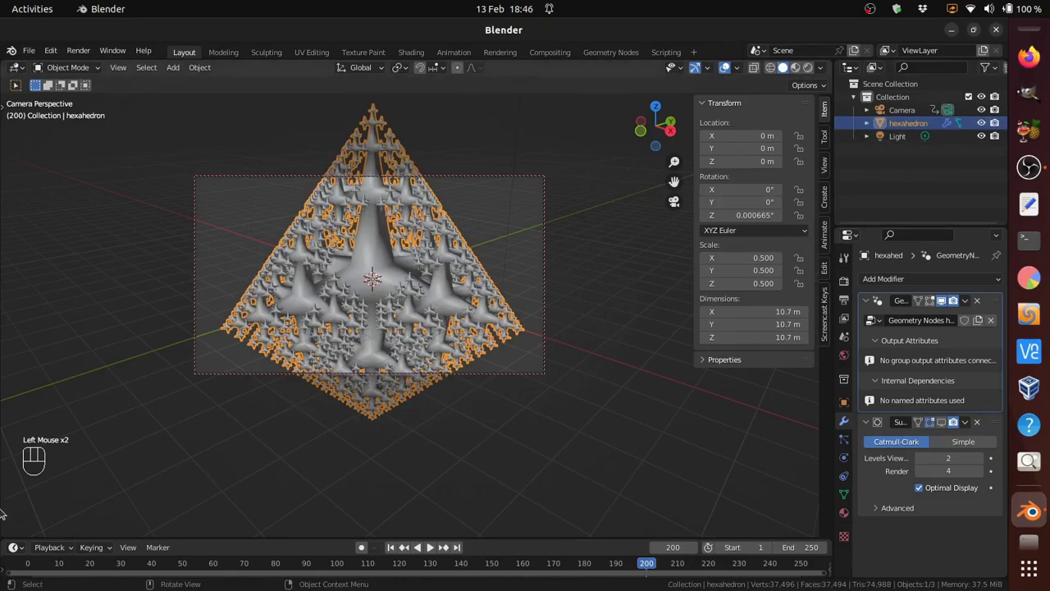
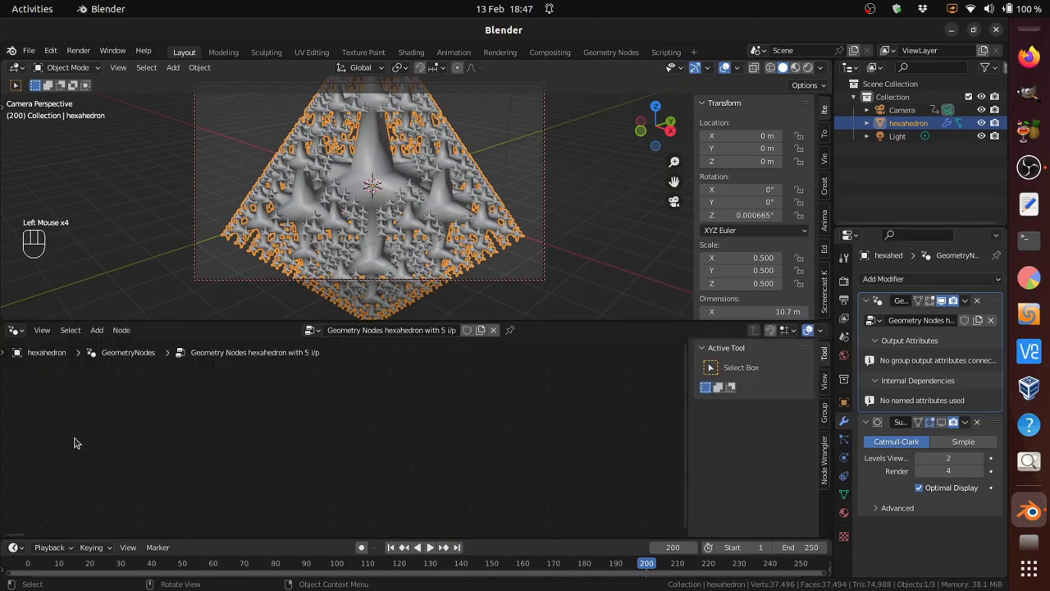
Step: Close the node editor area and switch the viewport to rendered shading to preview the metallic fractal
key(a)
key(KP_Decimal)
click(387, 433)
key(m)
click(349, 424)
key(m)
click(348, 424)
Step: Set the scene's render engine to Eevee and return the viewport to solid shading
click(846, 279)
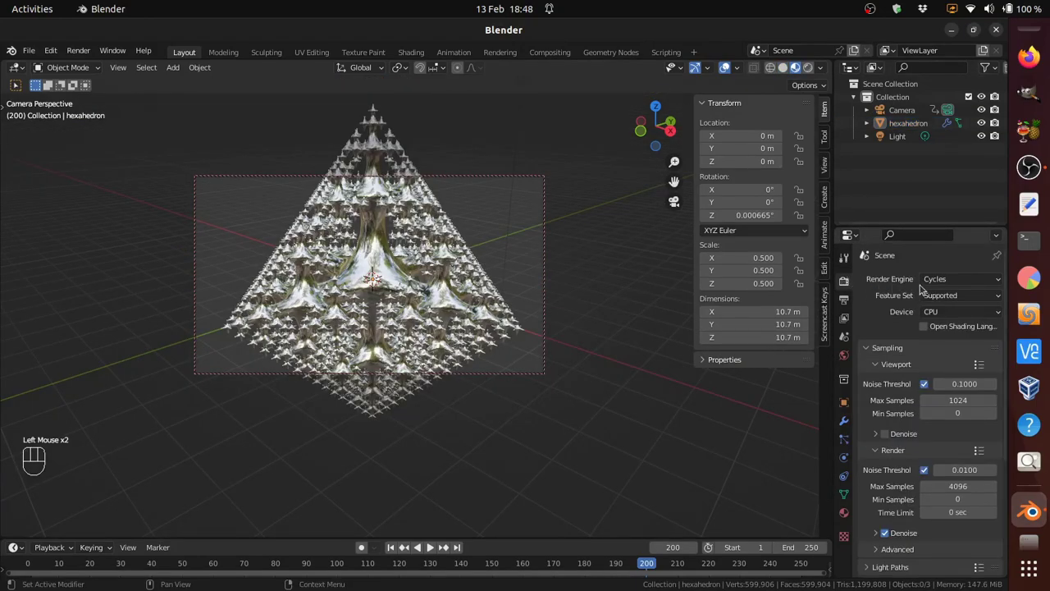
drag(942, 282, 942, 295)
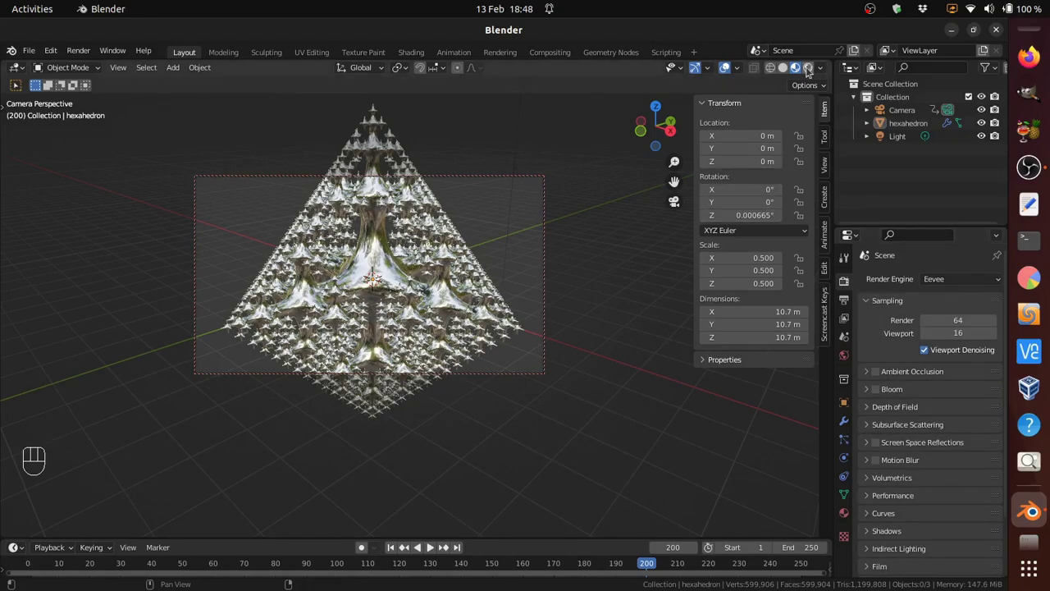
click(786, 67)
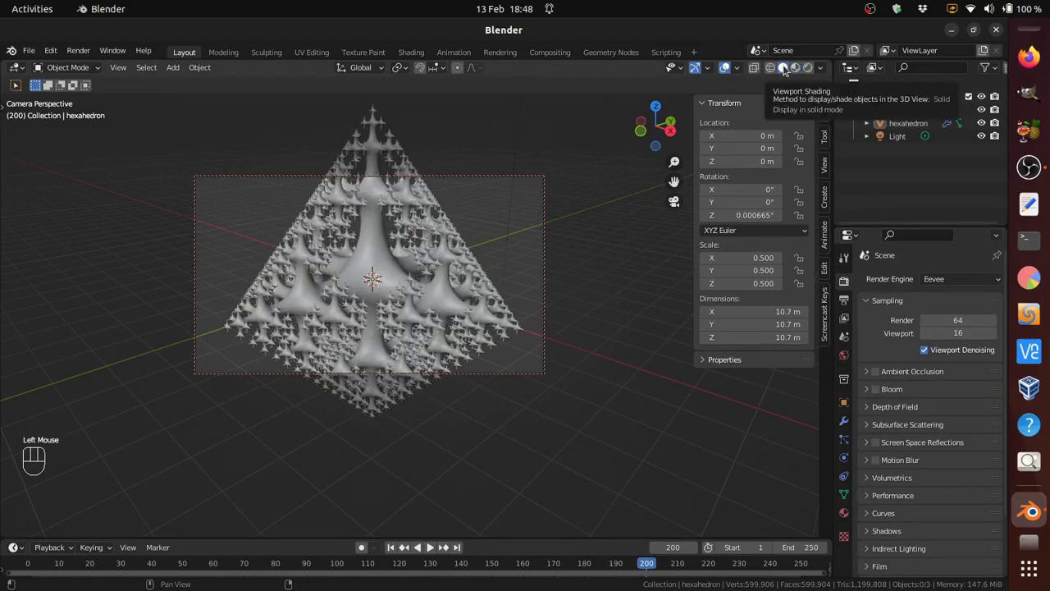
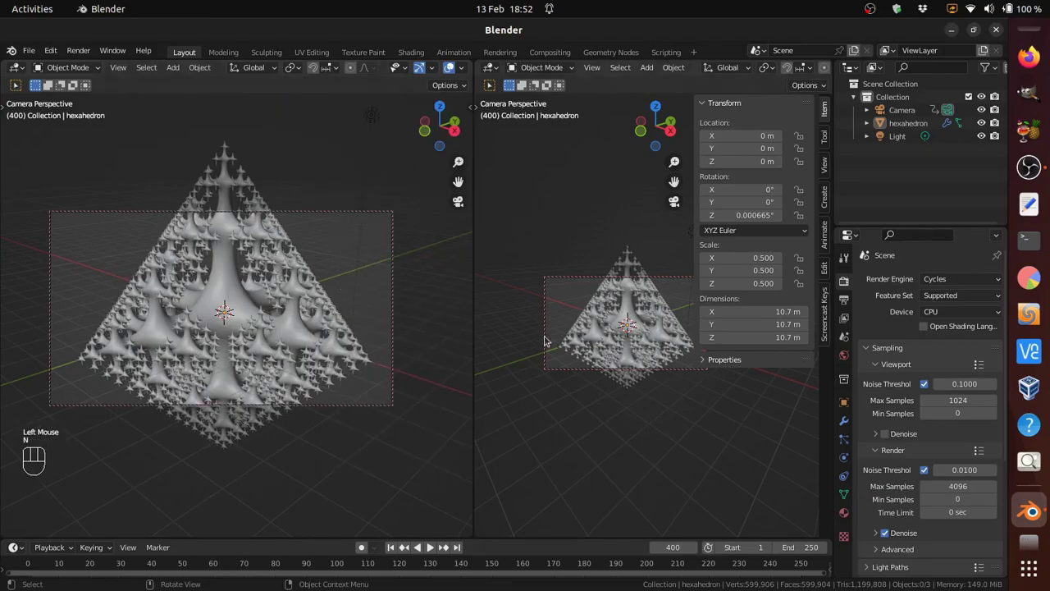
Step: From the top view at frame 400, move and rotate the camera inside the fractal and keyframe location and rotation
key(KP_7)
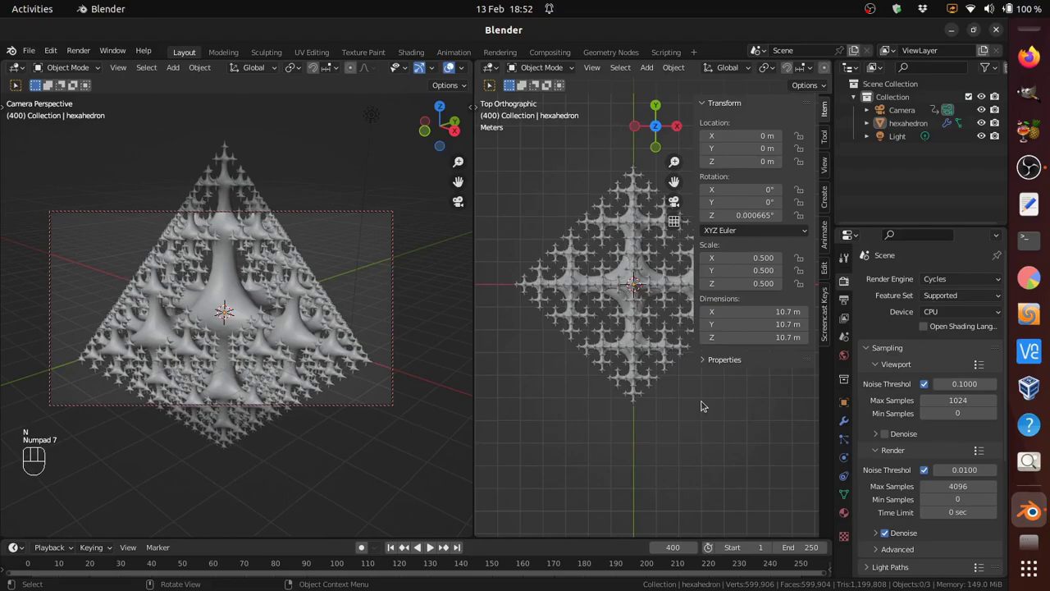
scroll(down, 3)
drag(641, 425, 621, 440)
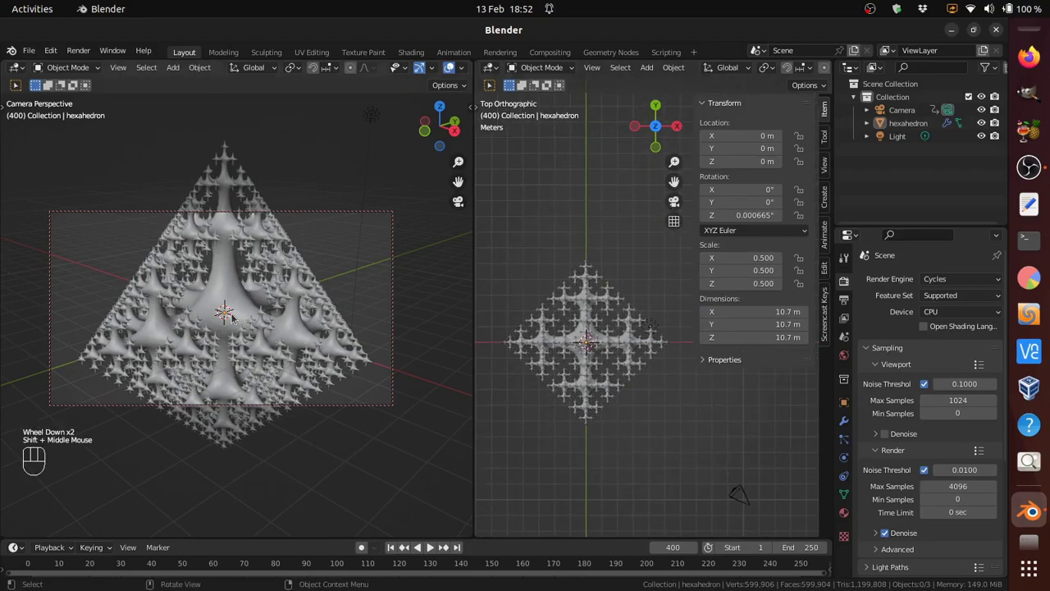
scroll(up, 3)
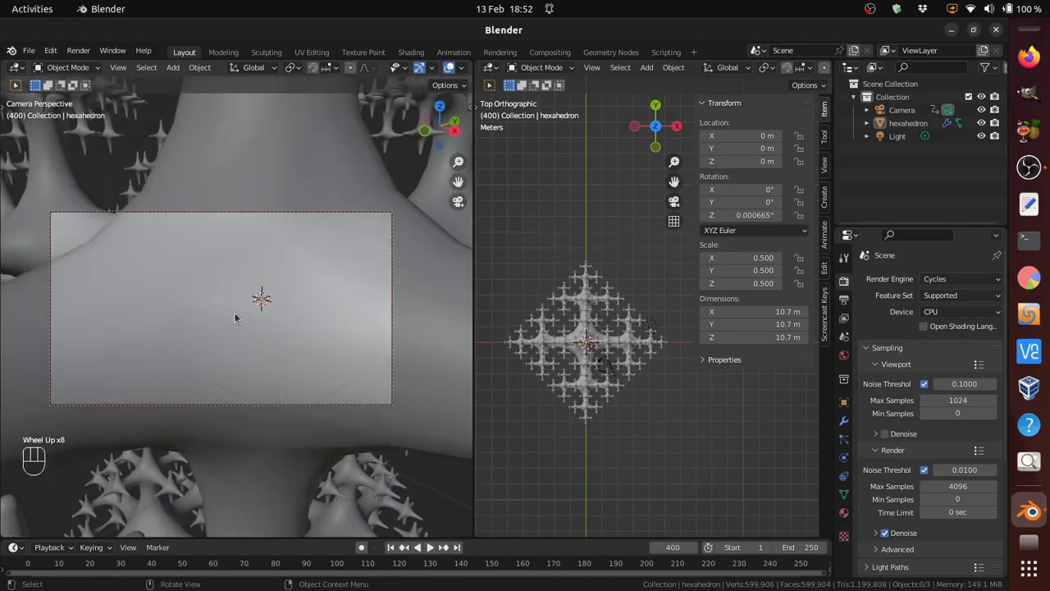
key(g)
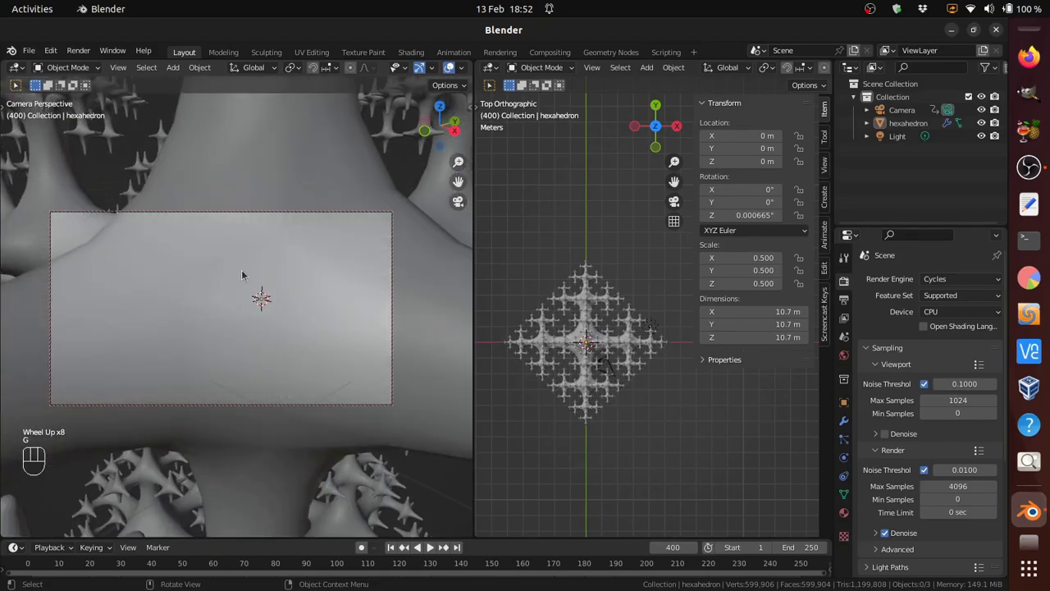
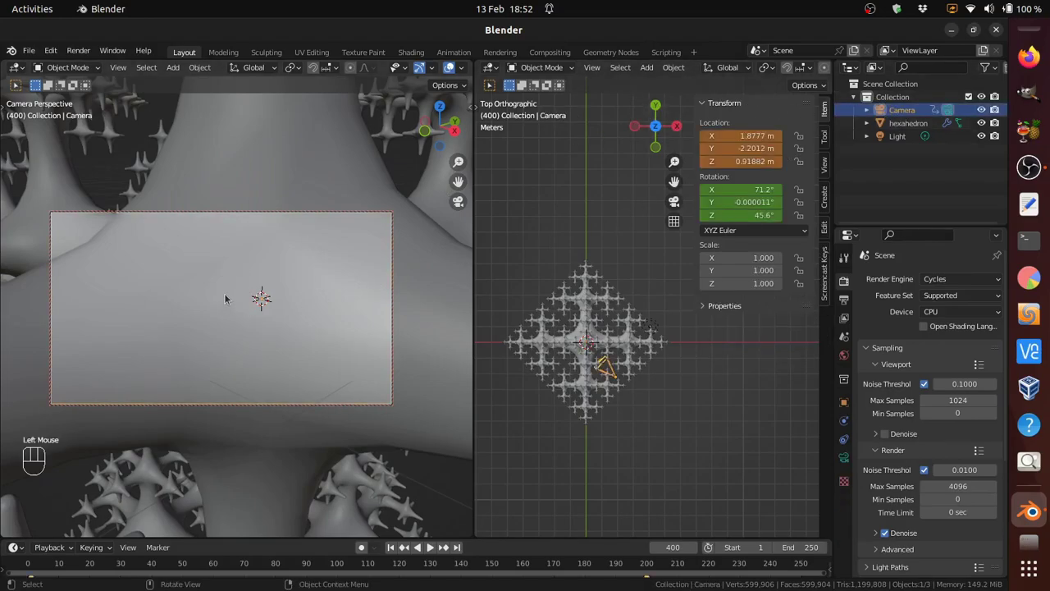
key(g)
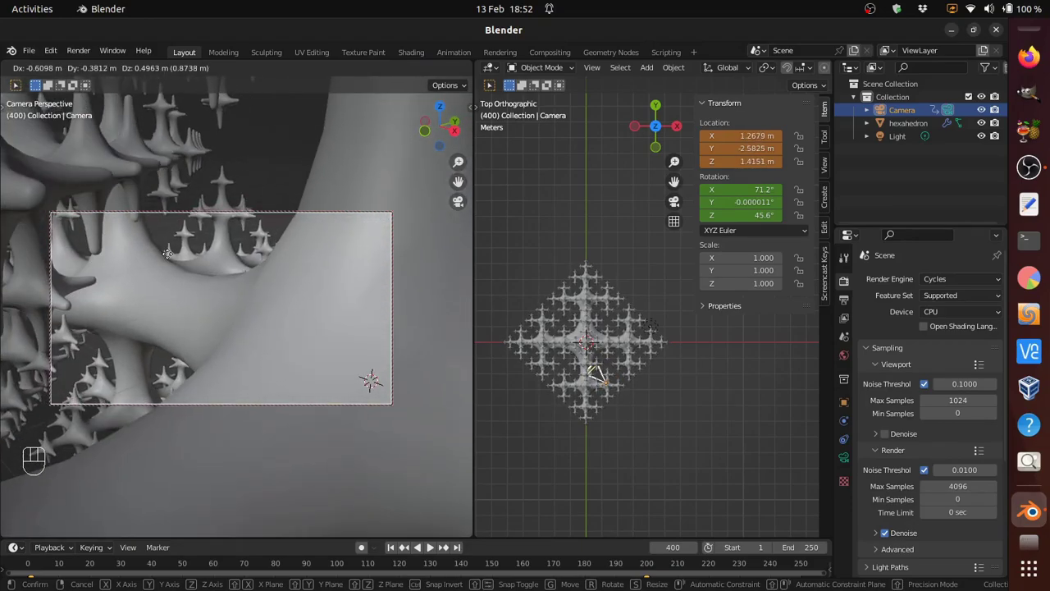
click(169, 254)
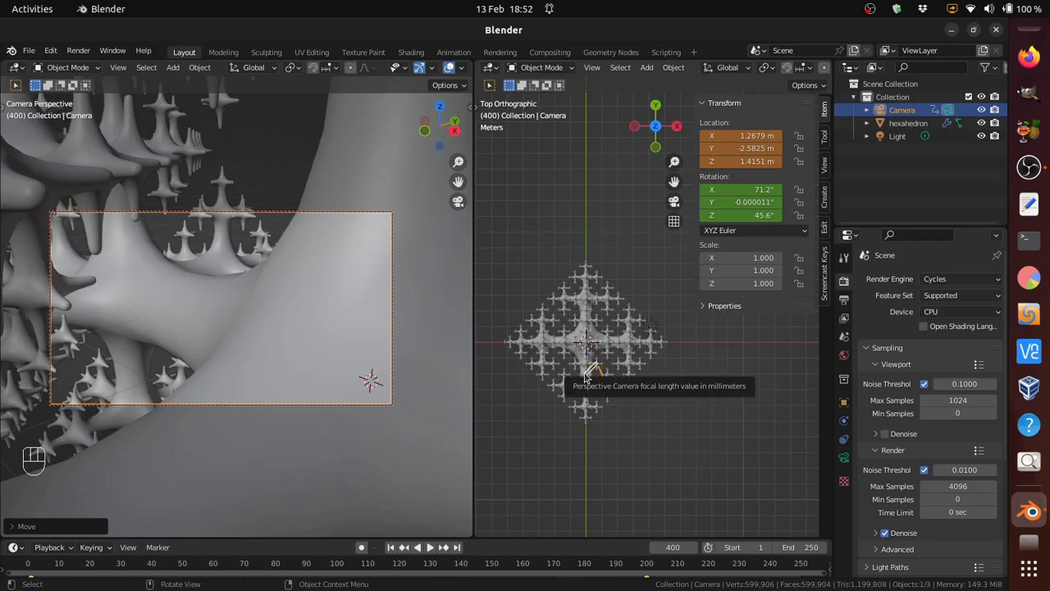
key(r)
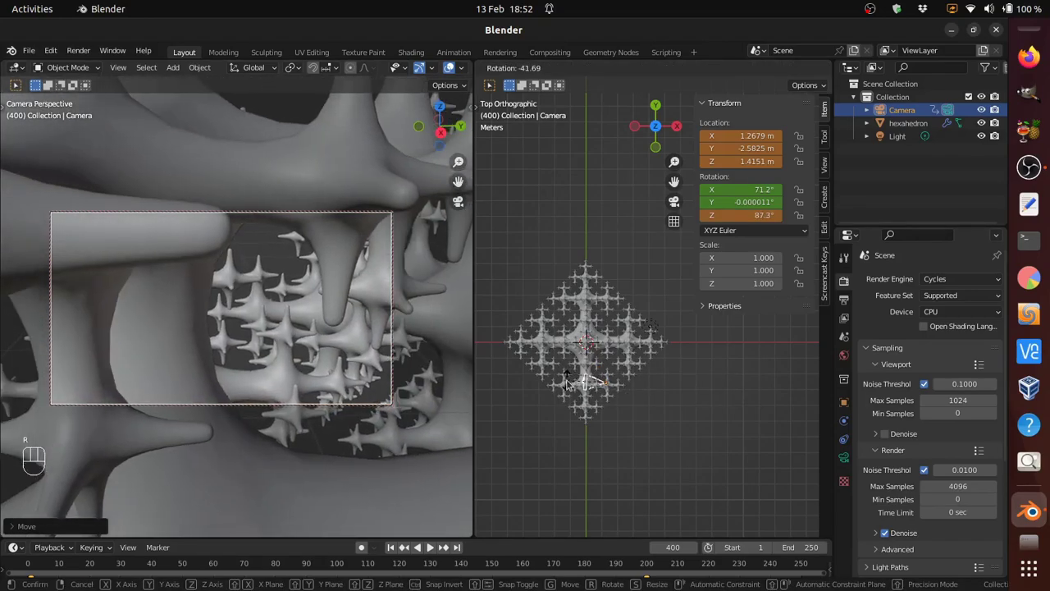
click(570, 380)
key(g)
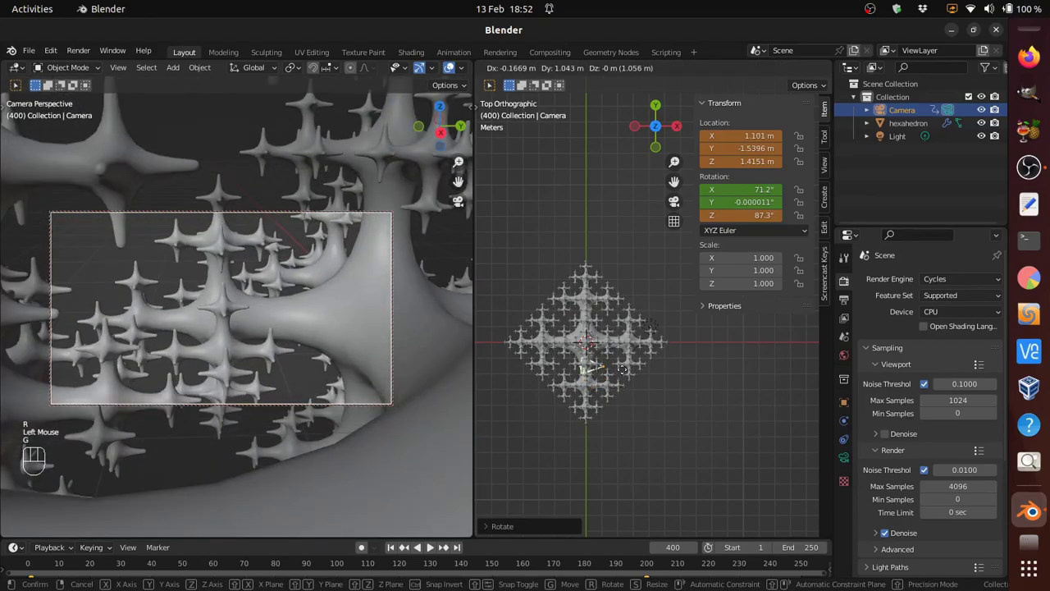
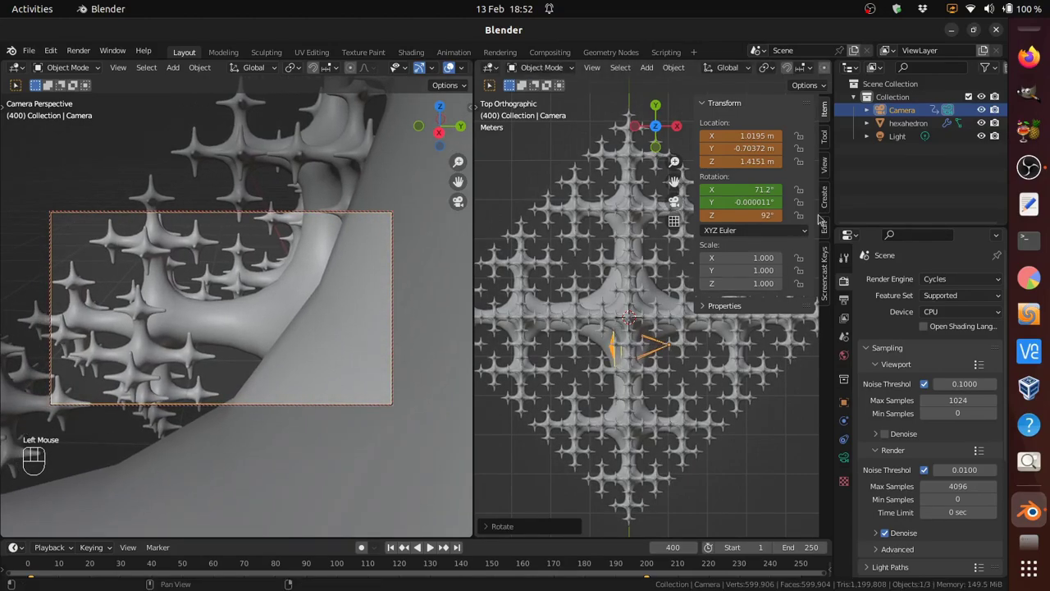
key(i)
key(i)
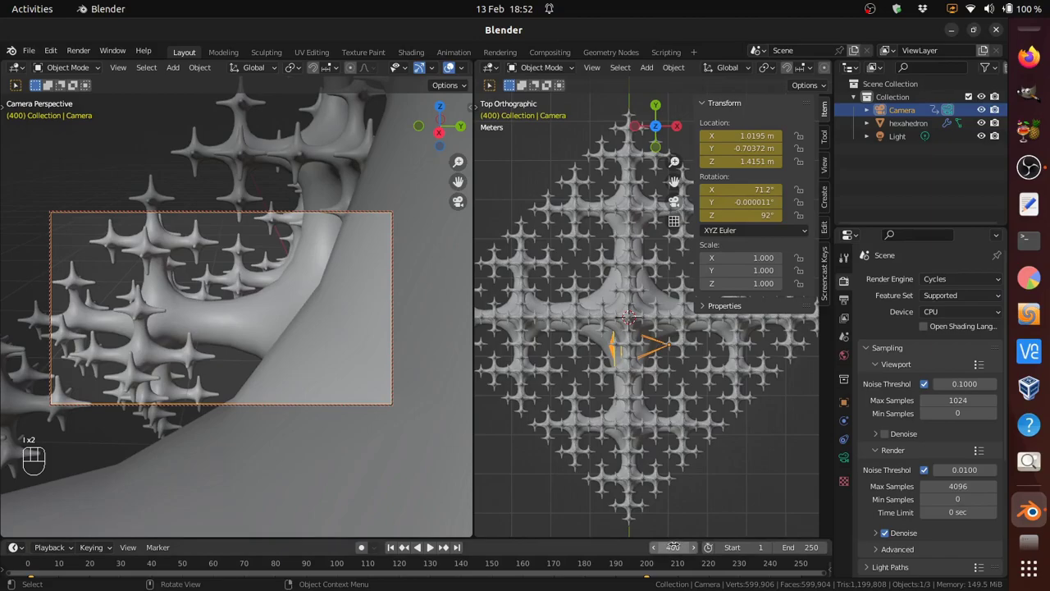
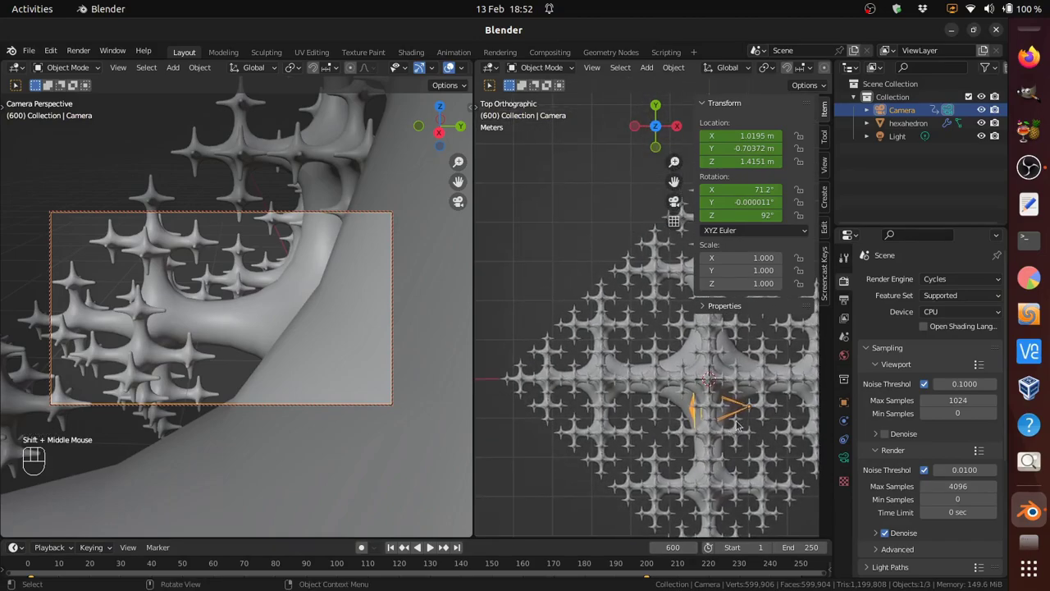
Step: Move the camera just outside the fractal's left tip, turn its heading, and lower it
key(g)
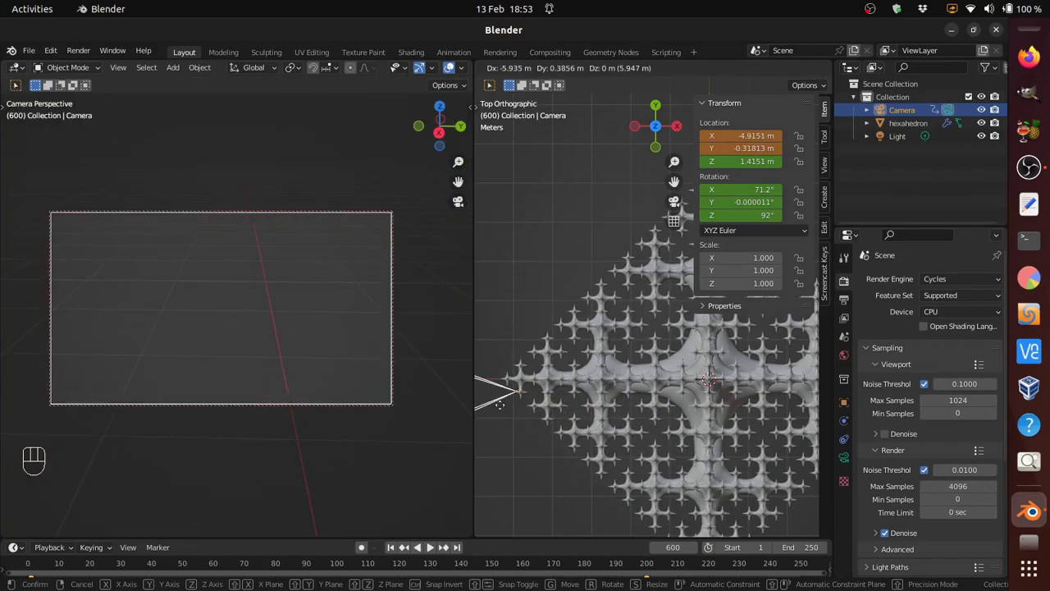
click(494, 403)
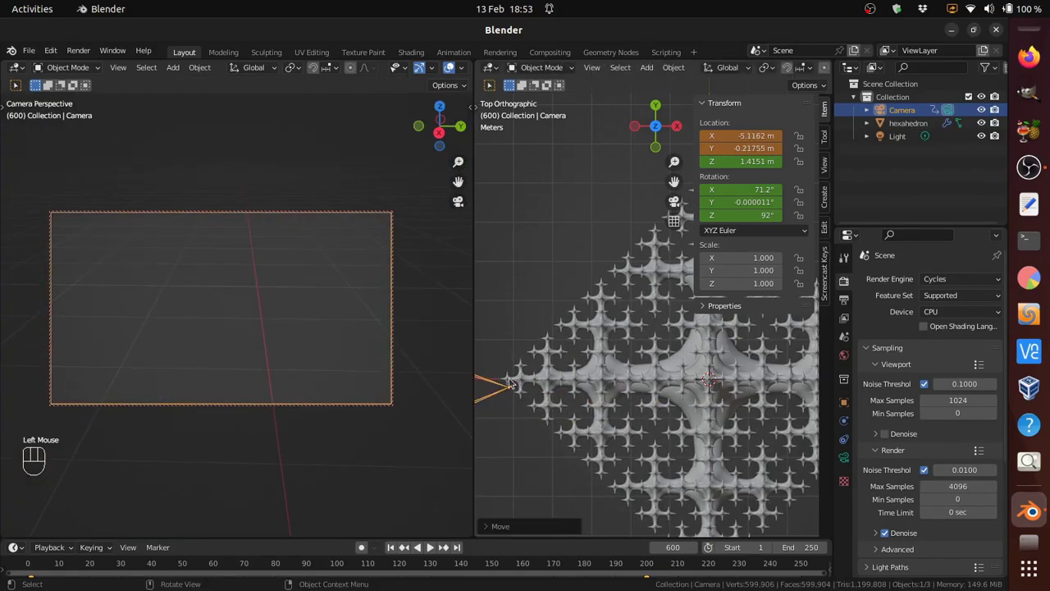
key(r)
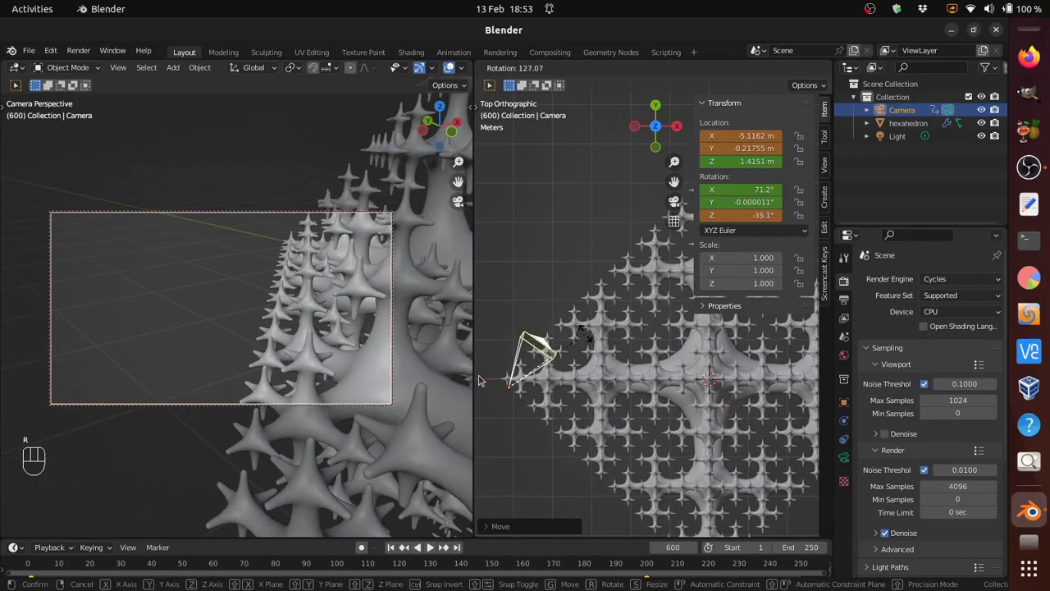
click(596, 337)
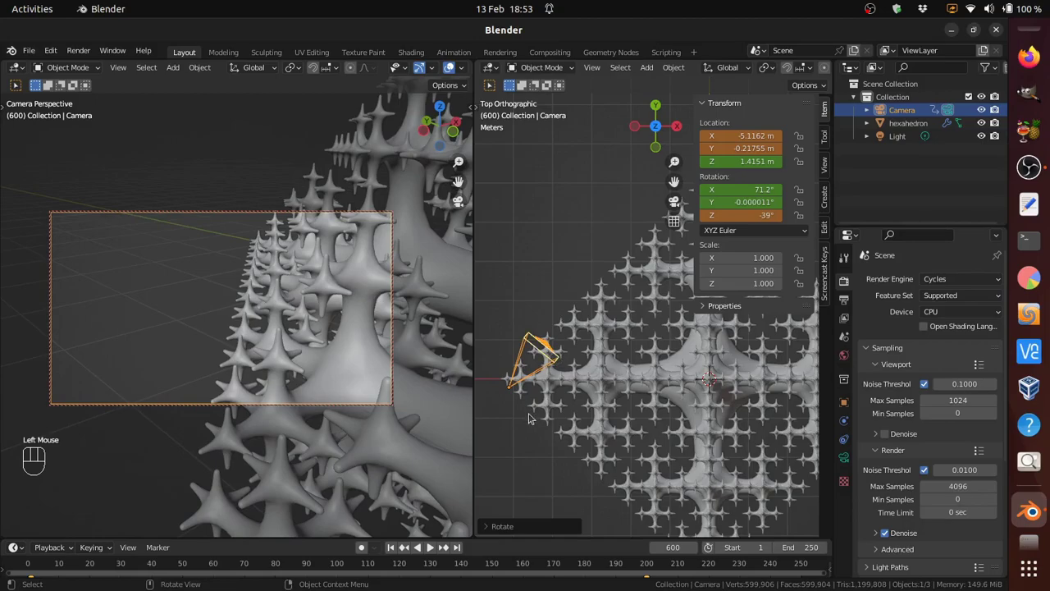
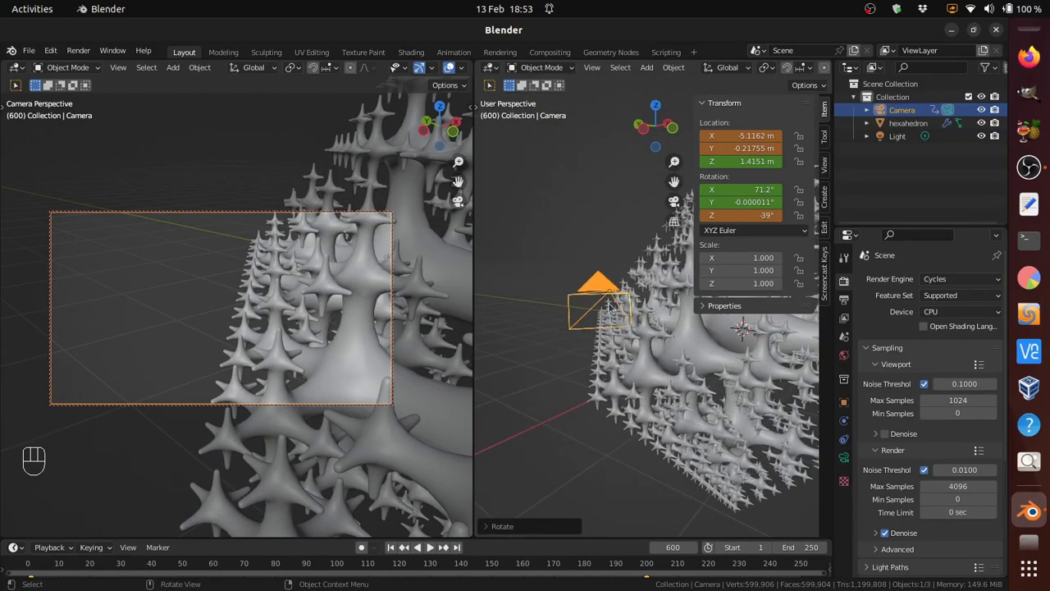
key(g)
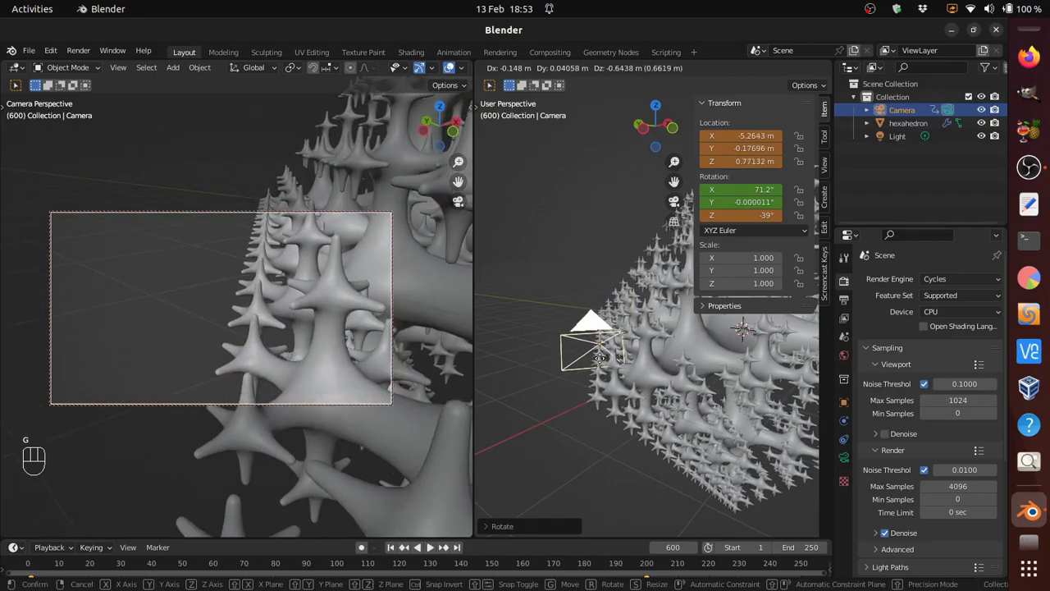
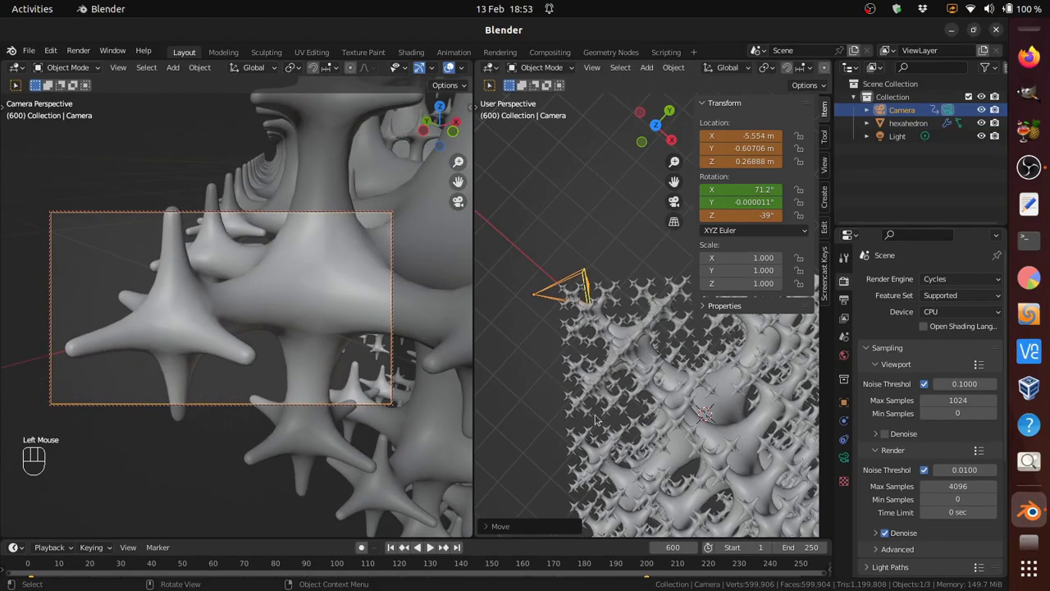
Step: Reposition and re-aim the camera beside the hexahedron, then keyframe location and rotation at frame 600
drag(596, 419, 490, 332)
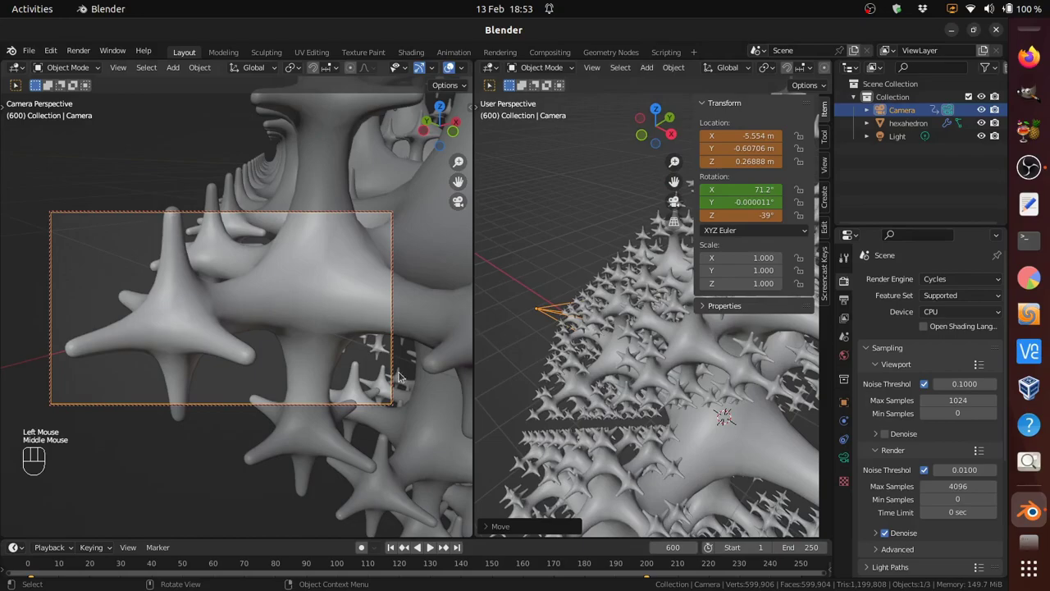
drag(502, 380, 648, 346)
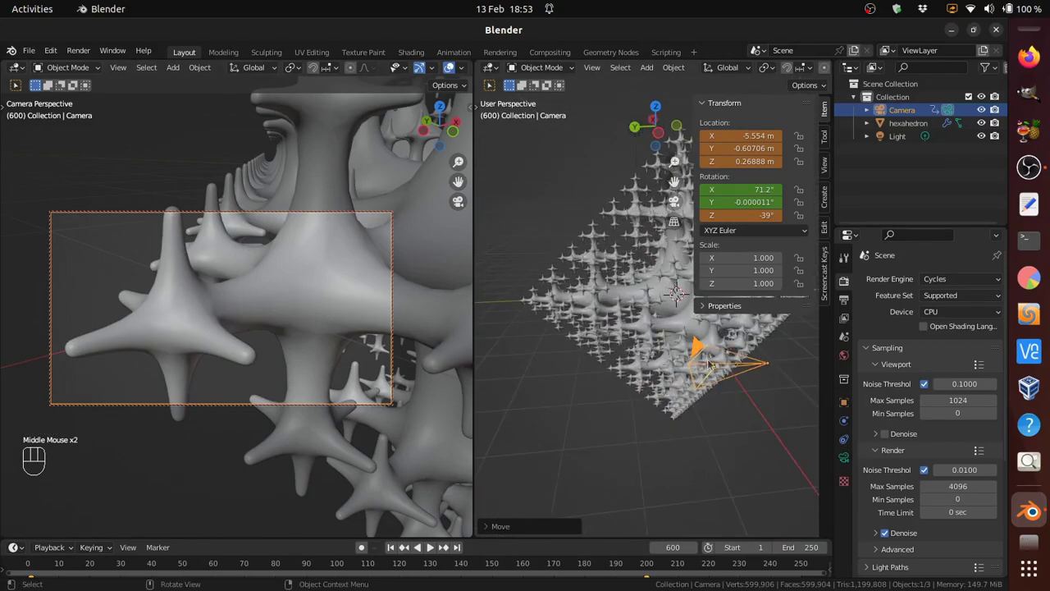
drag(617, 444, 596, 482)
middle_click(644, 448)
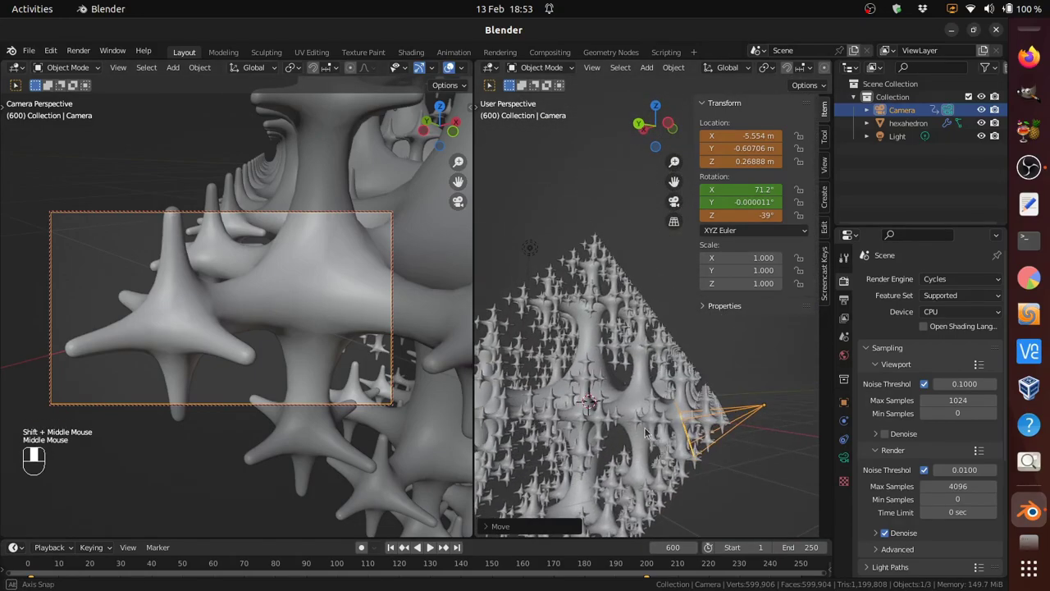
key(r)
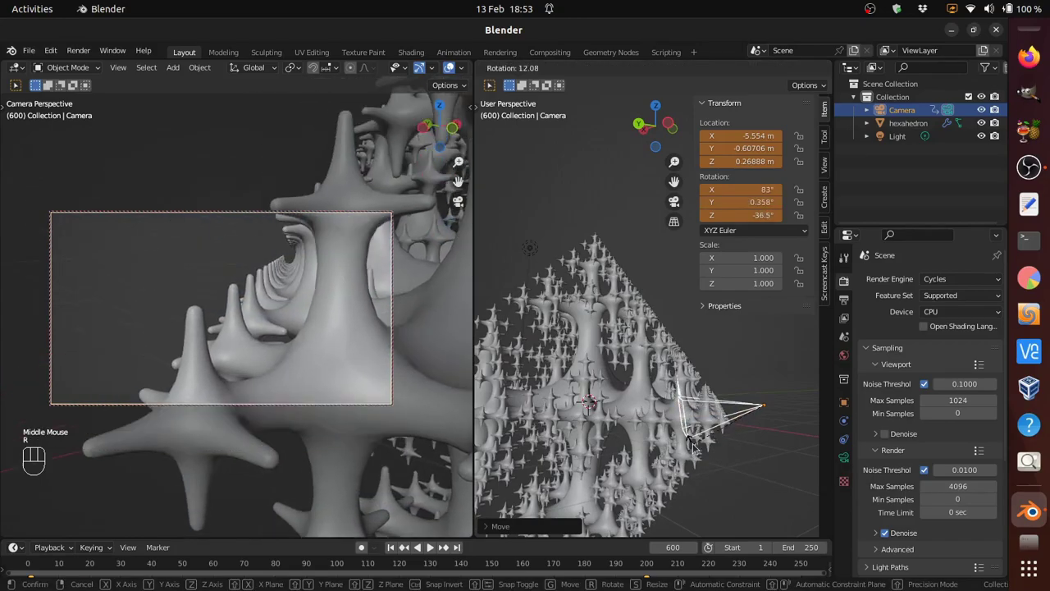
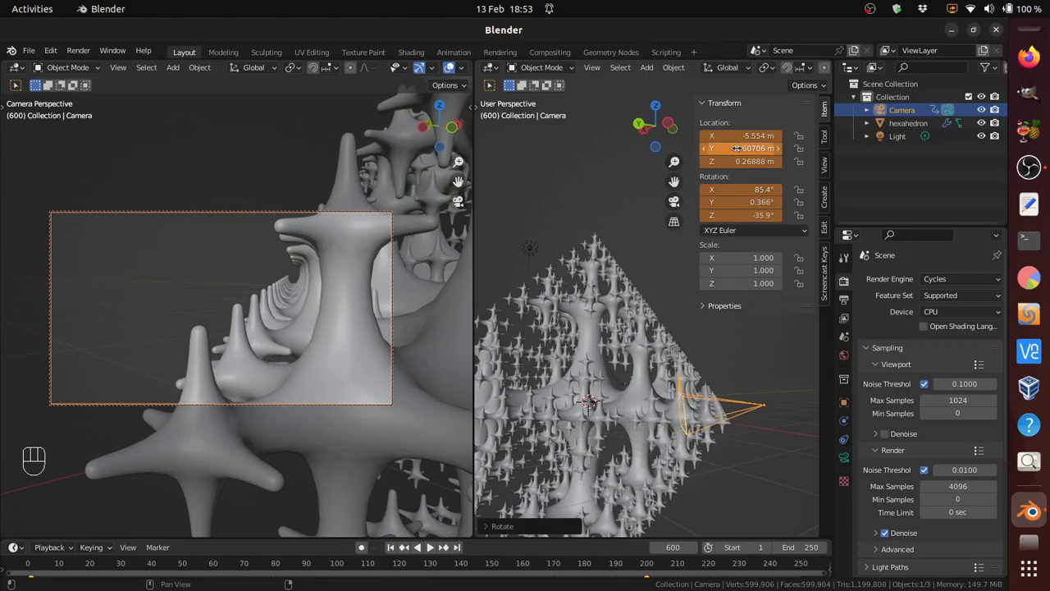
key(i)
key(i)
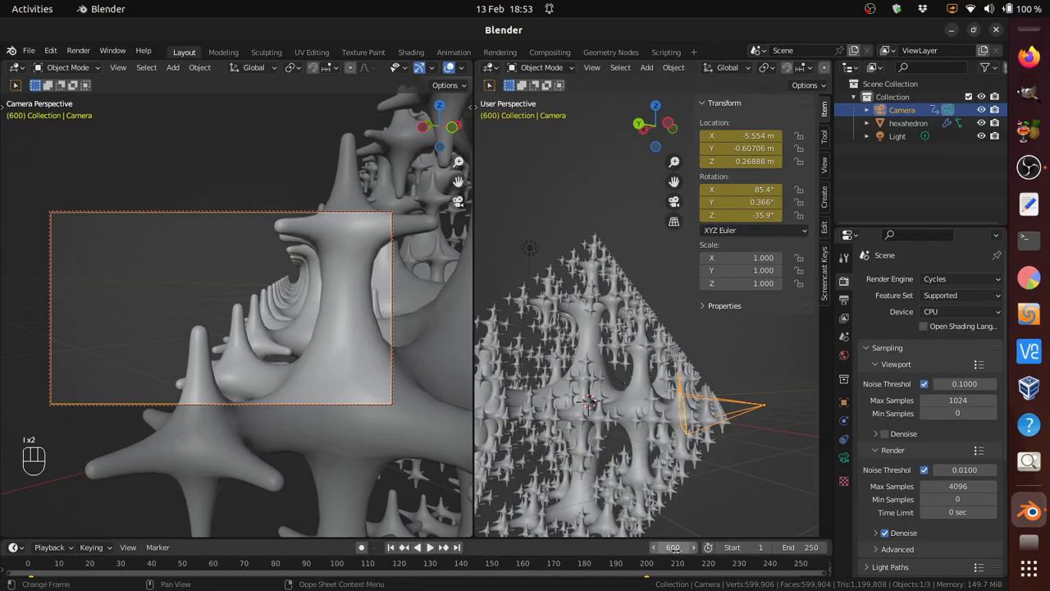
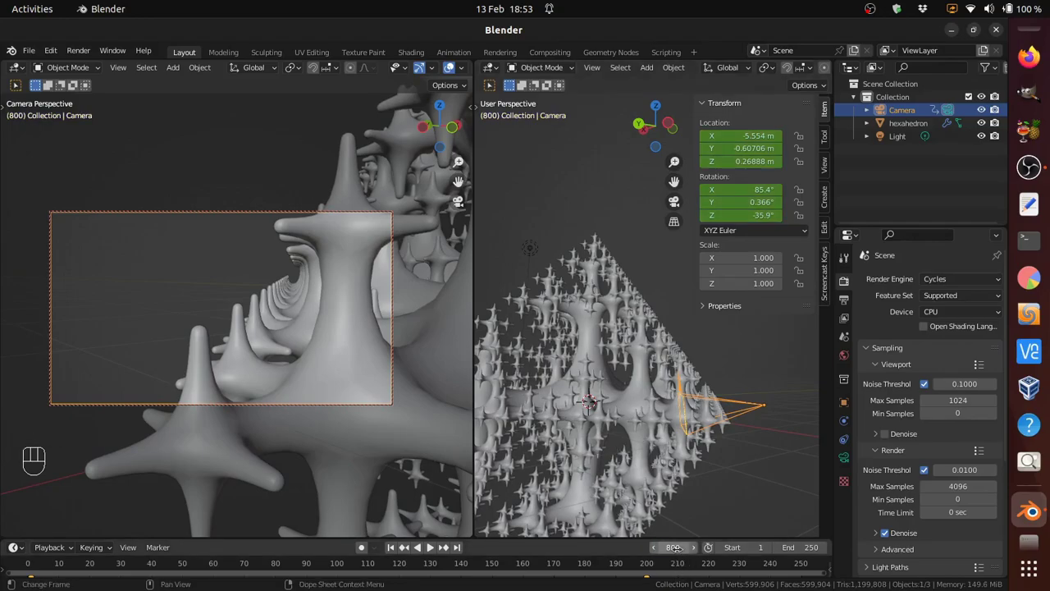
Step: From the top view, move the camera past the fractal's far tip and keyframe it at frame 800
key(KP_7)
middle_click(625, 364)
scroll(down, 3)
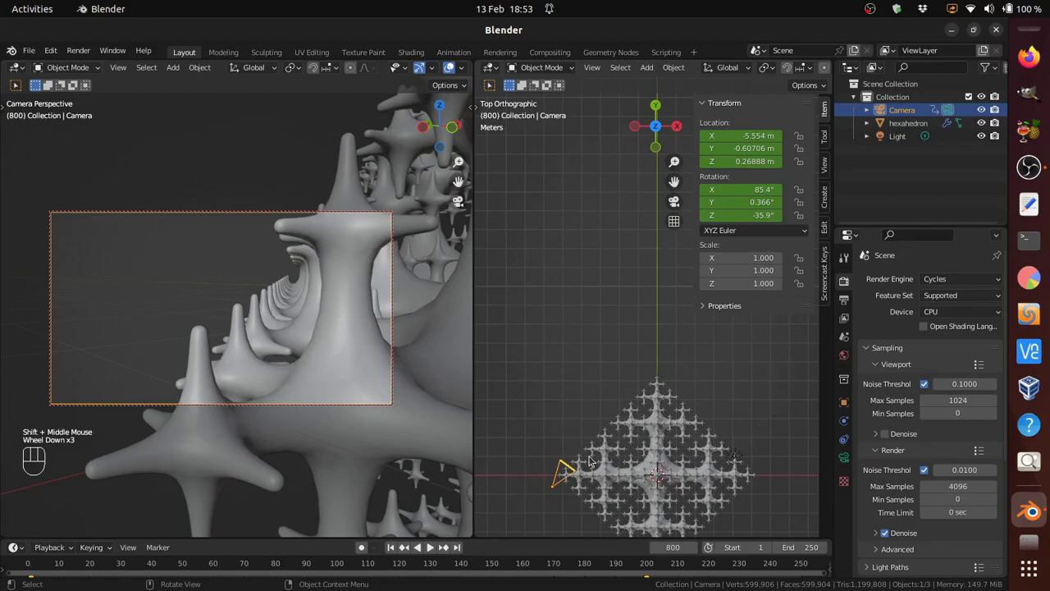
key(g)
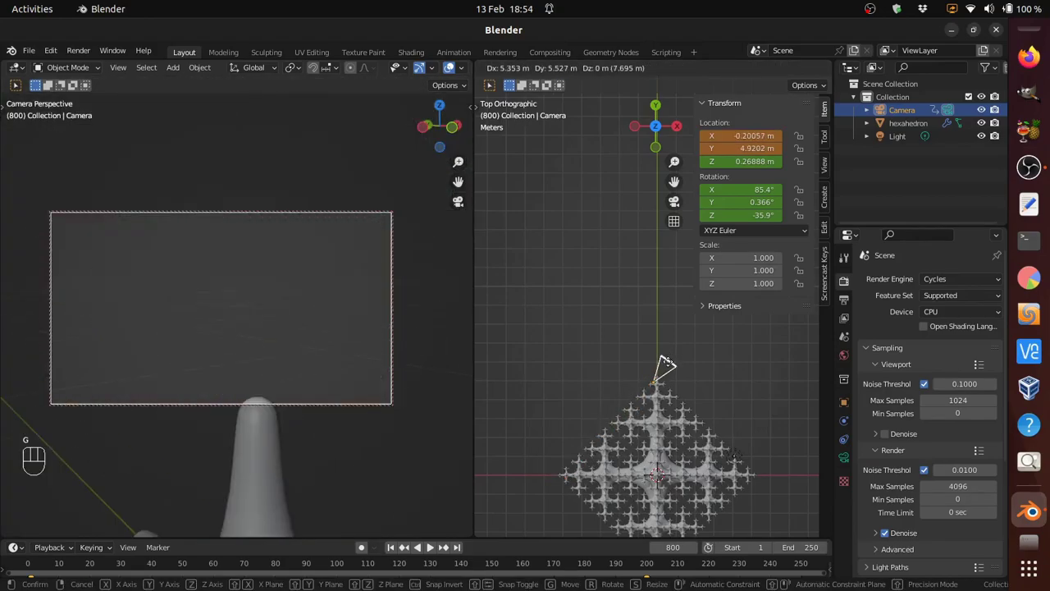
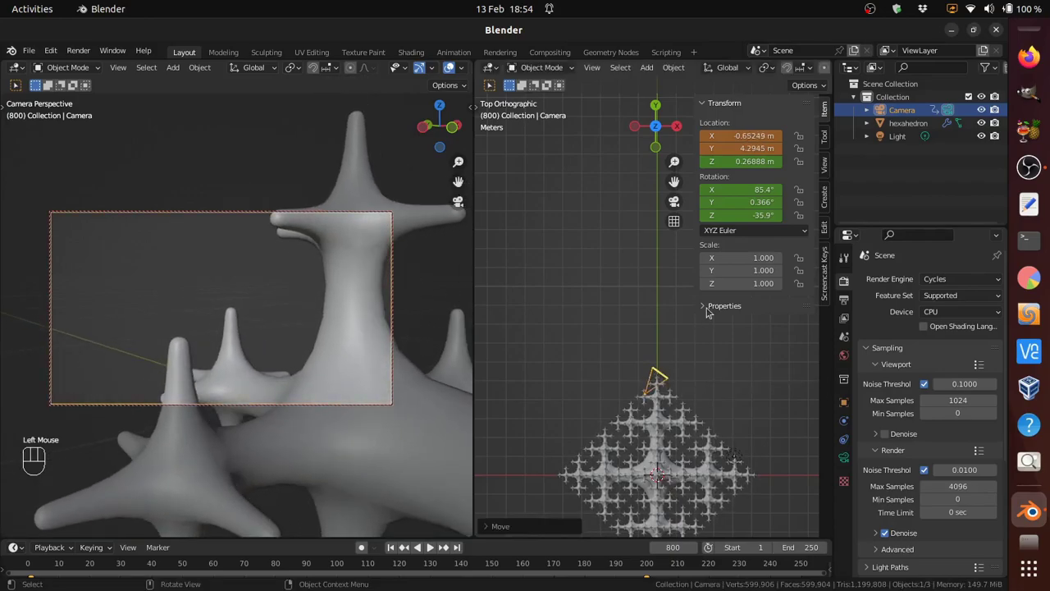
key(i)
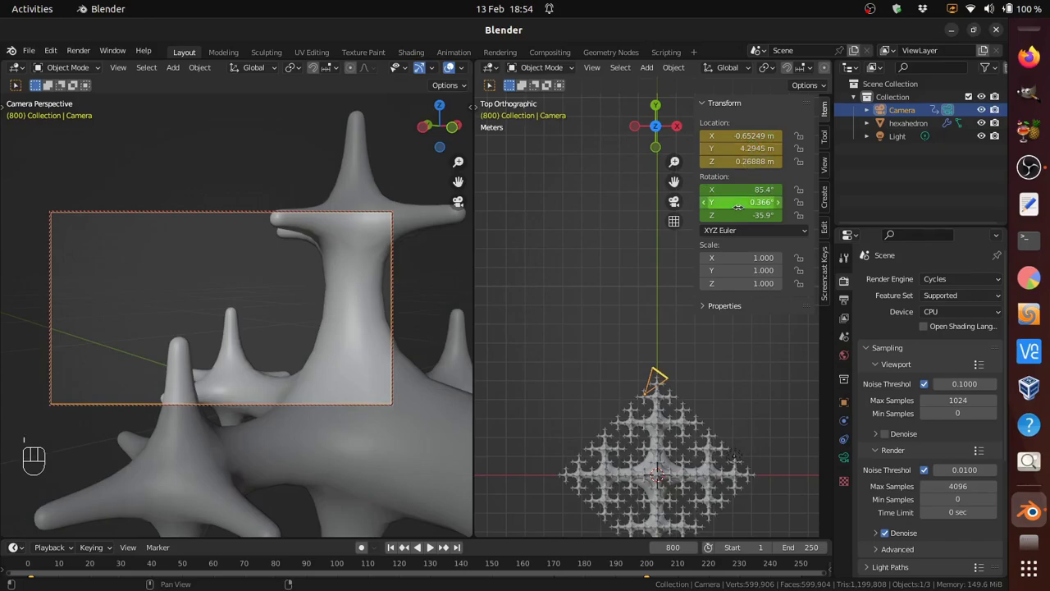
key(i)
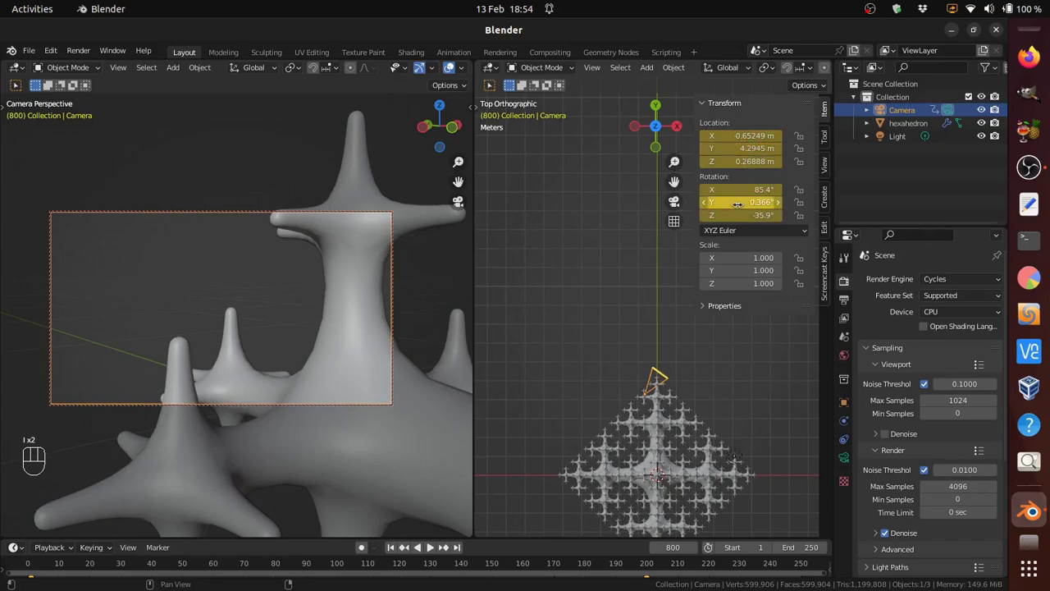
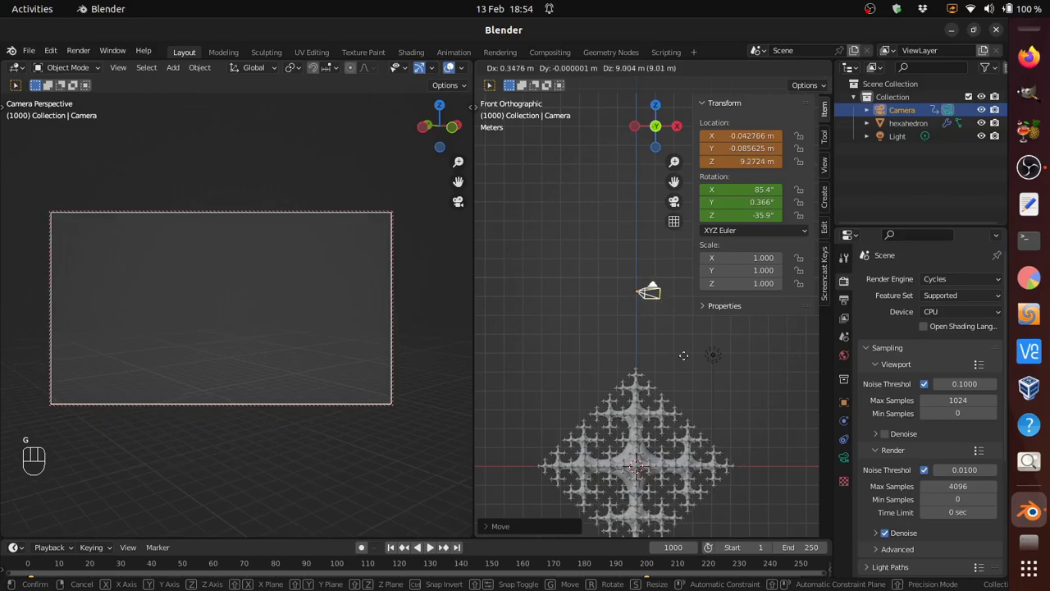
Step: Place the camera above the hexahedron at frame 1000 and rotate it to aim downward
click(687, 356)
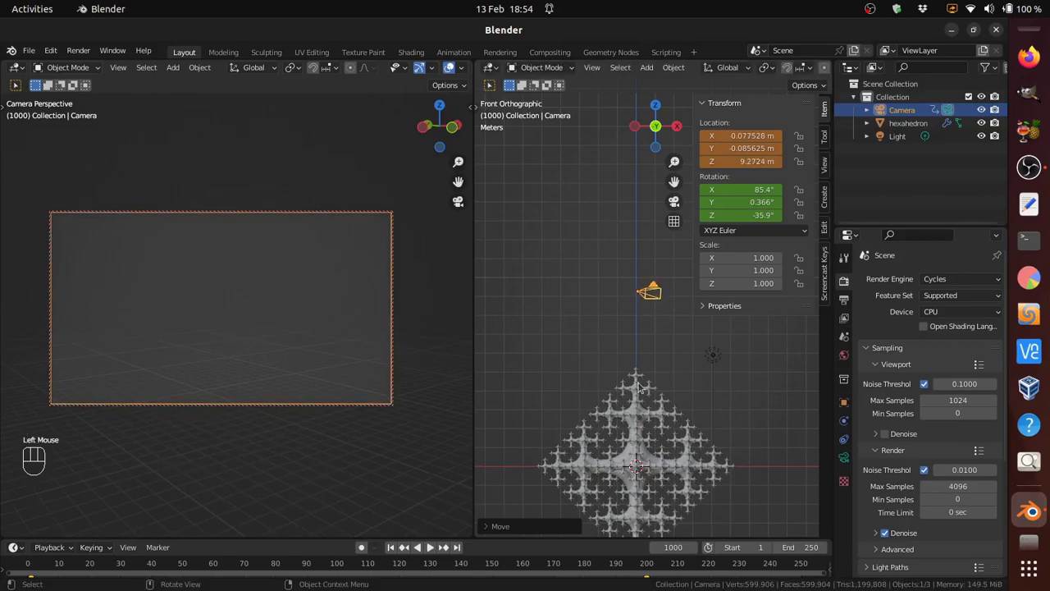
drag(689, 386, 640, 388)
scroll(down, 3)
key(g)
click(640, 388)
key(r)
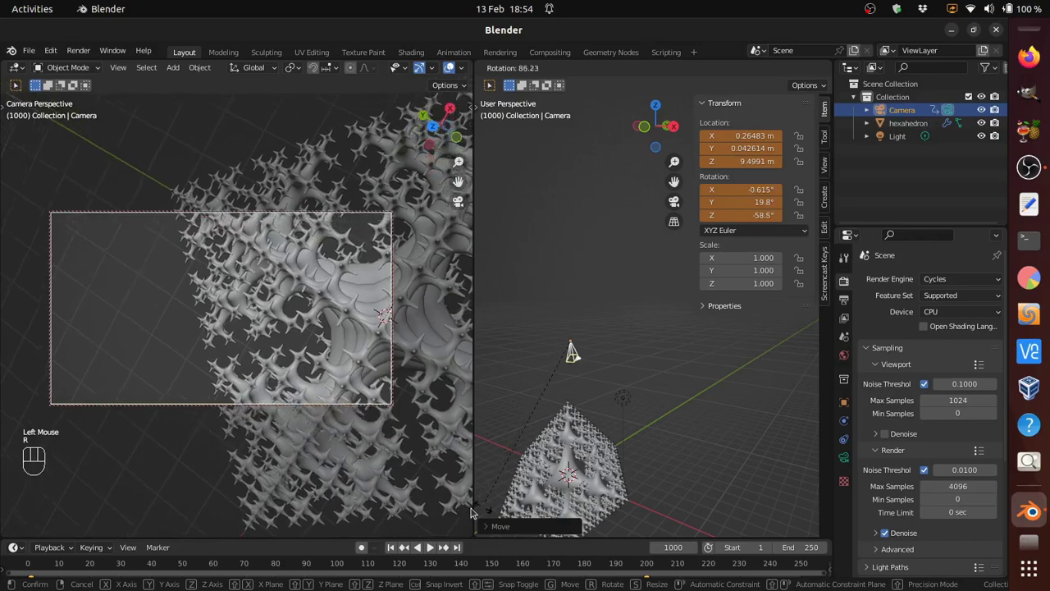
click(498, 503)
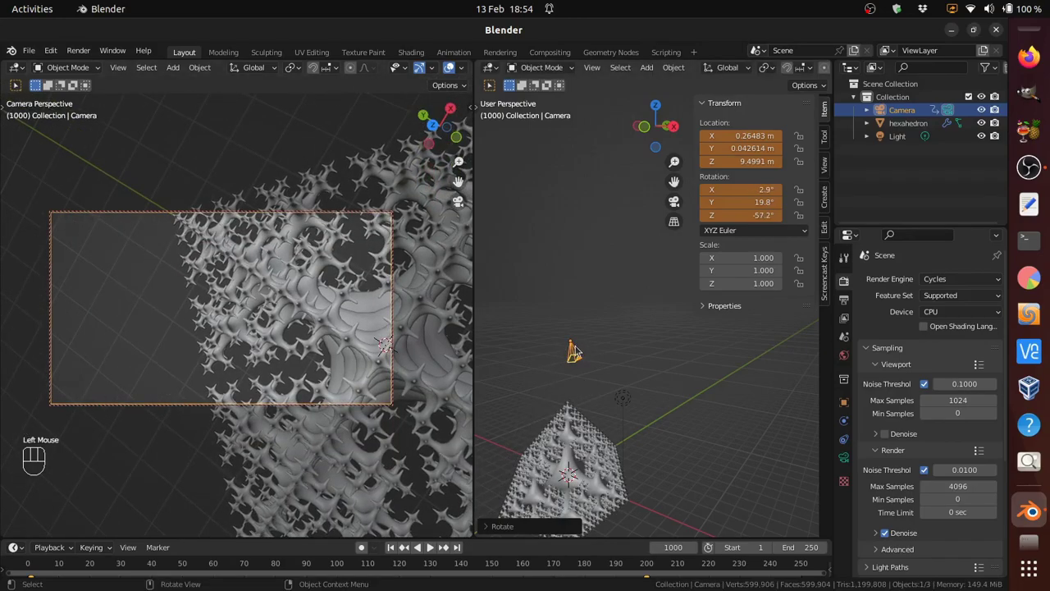
Step: Raise the camera straight up along Z to about 15.78 m above the hexahedron
key(g)
key(z)
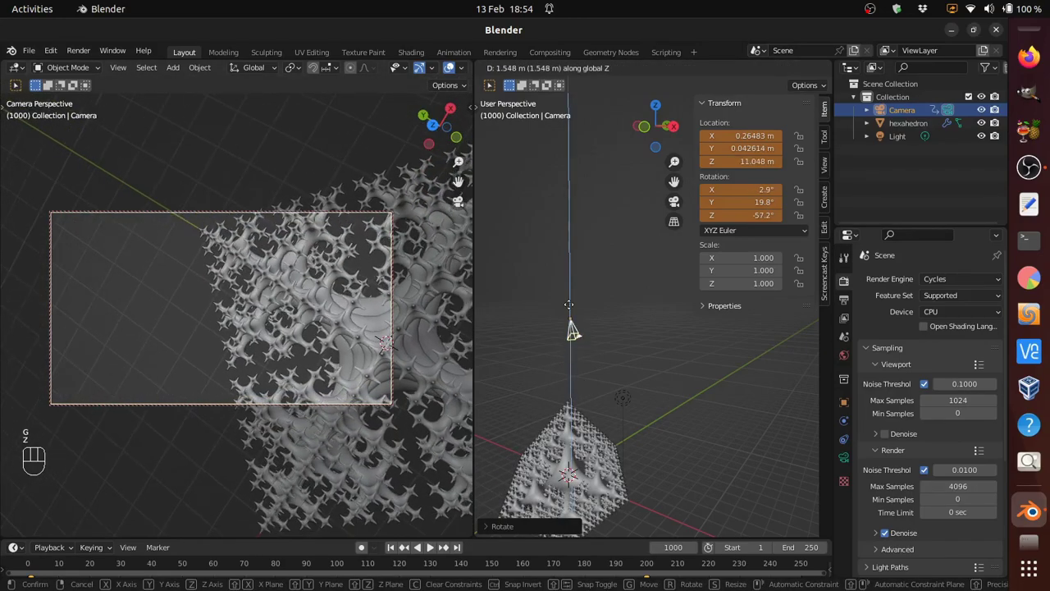
click(561, 255)
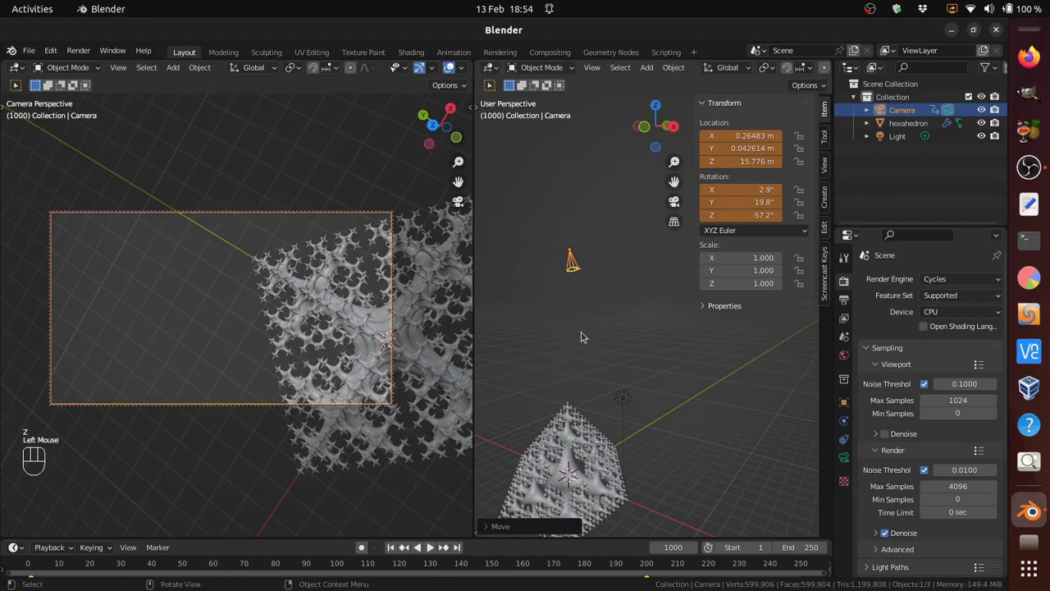
drag(596, 358, 545, 361)
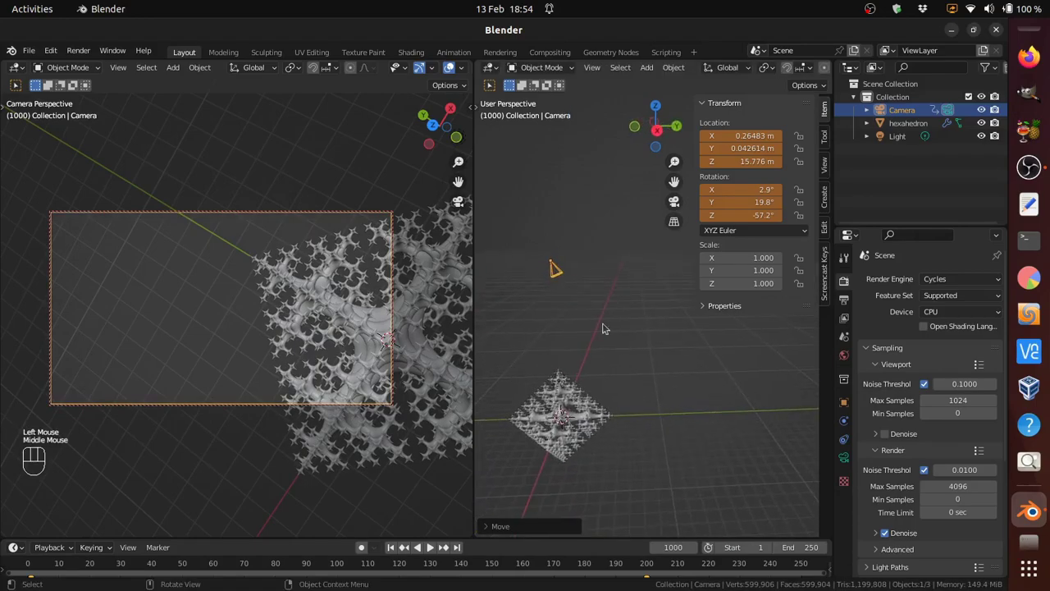
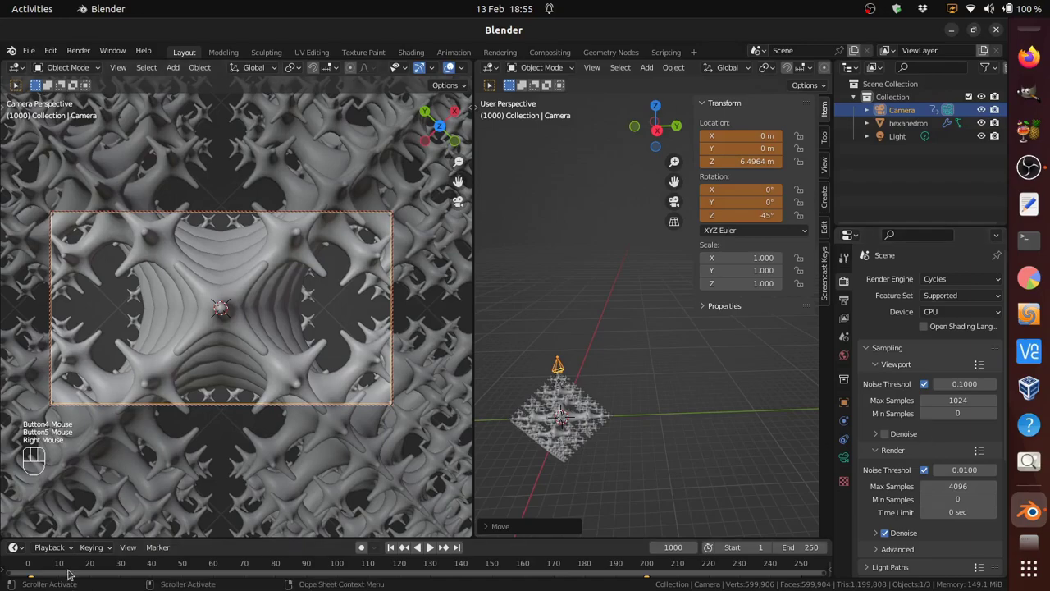
Step: Undo the manual moves and set the camera to Location 0,0 with Rotation 0,0,−45° overhead
key(ctrl+z)
key(ctrl+z)
key(ctrl+z)
key(ctrl+z)
key(ctrl+z)
key(ctrl+z)
key(ctrl+z)
key(ctrl+z)
key(ctrl+z)
key(ctrl+z)
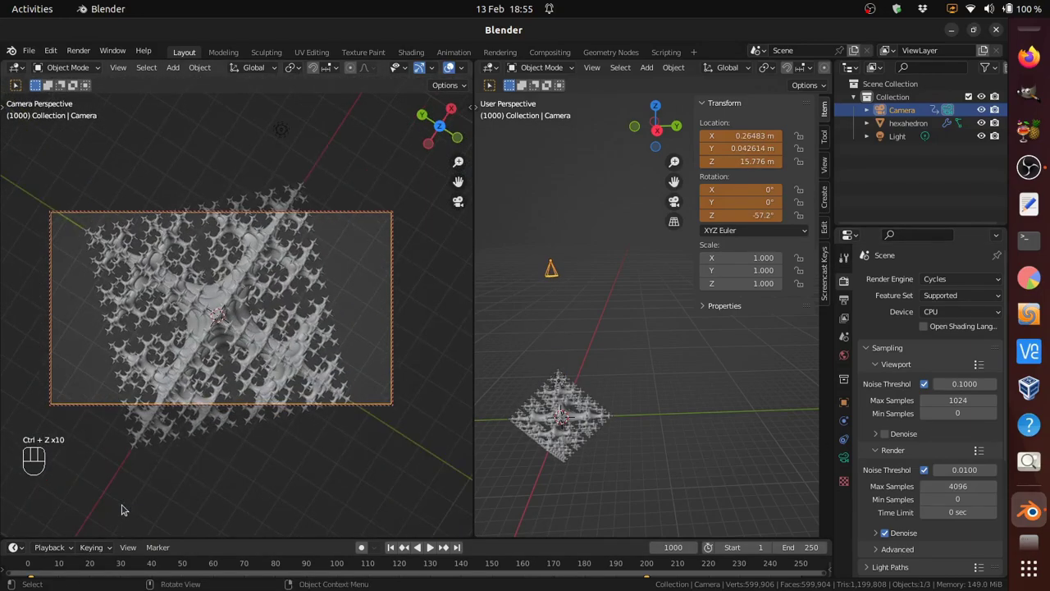
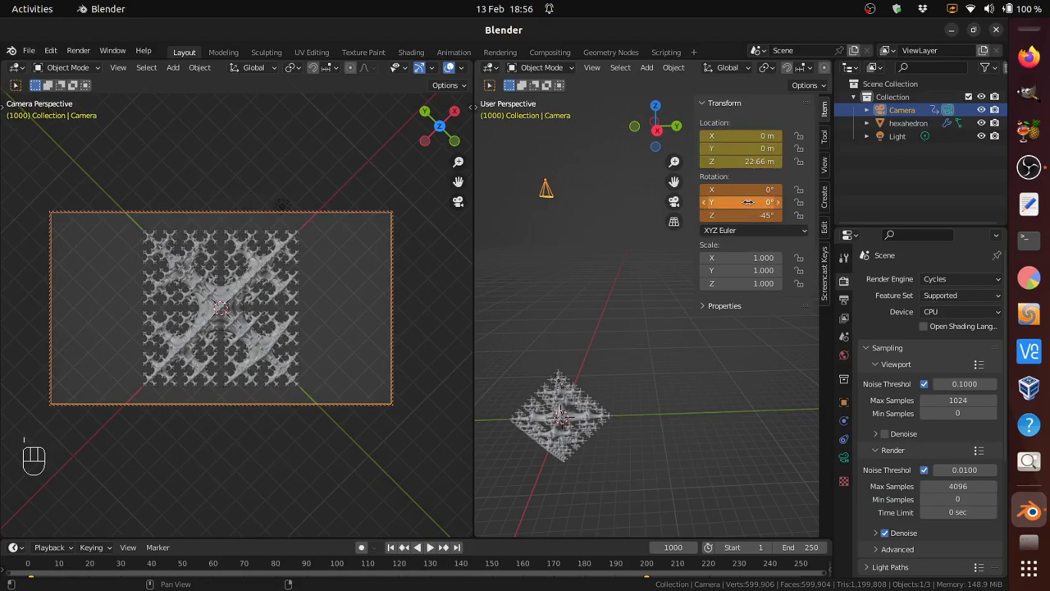
Step: Keyframe the overhead camera at frame 1000 and deselect it
key(i)
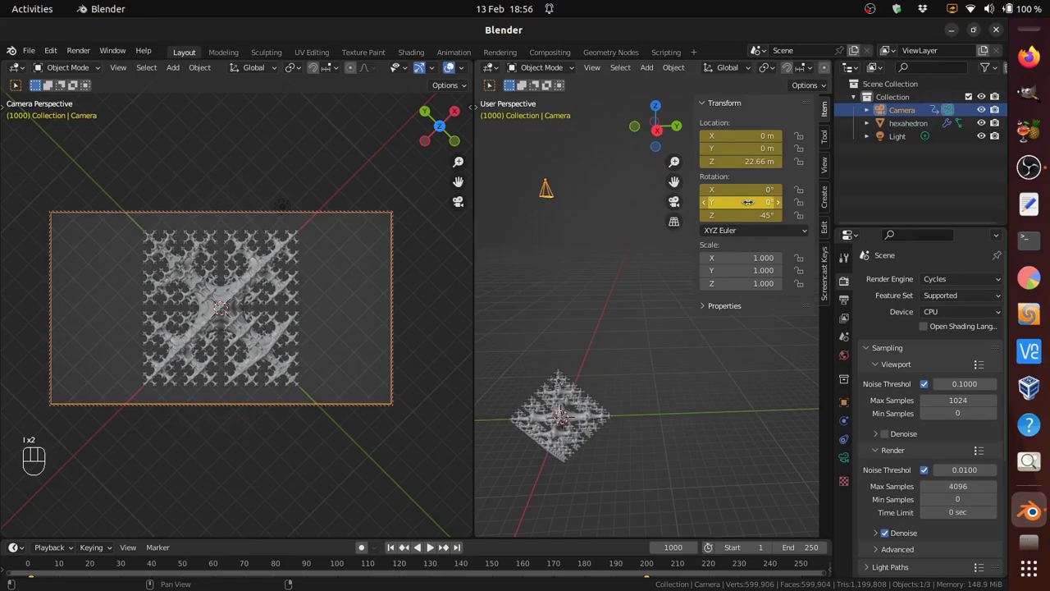
click(864, 205)
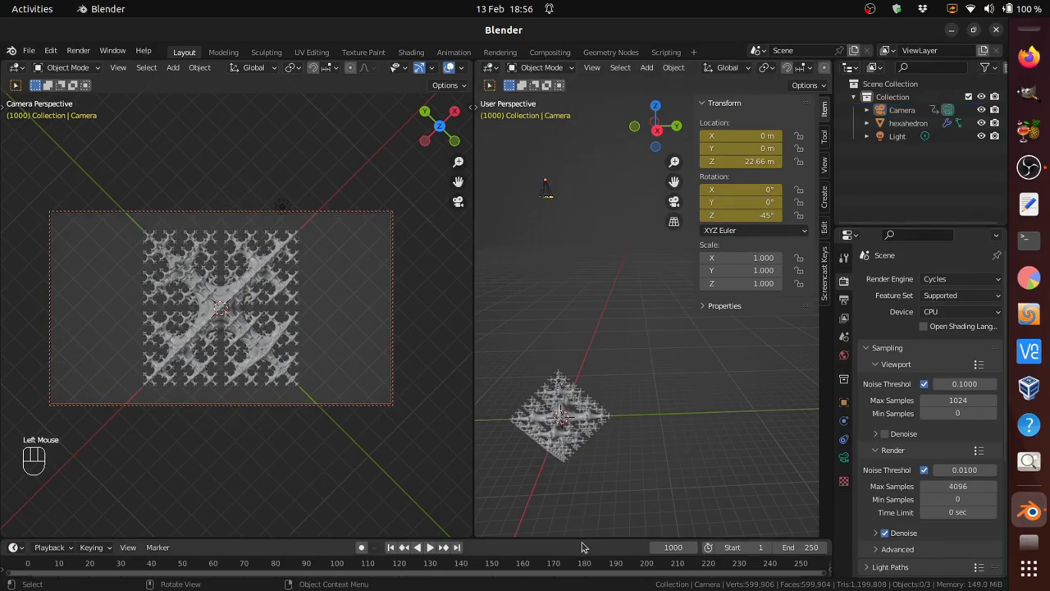
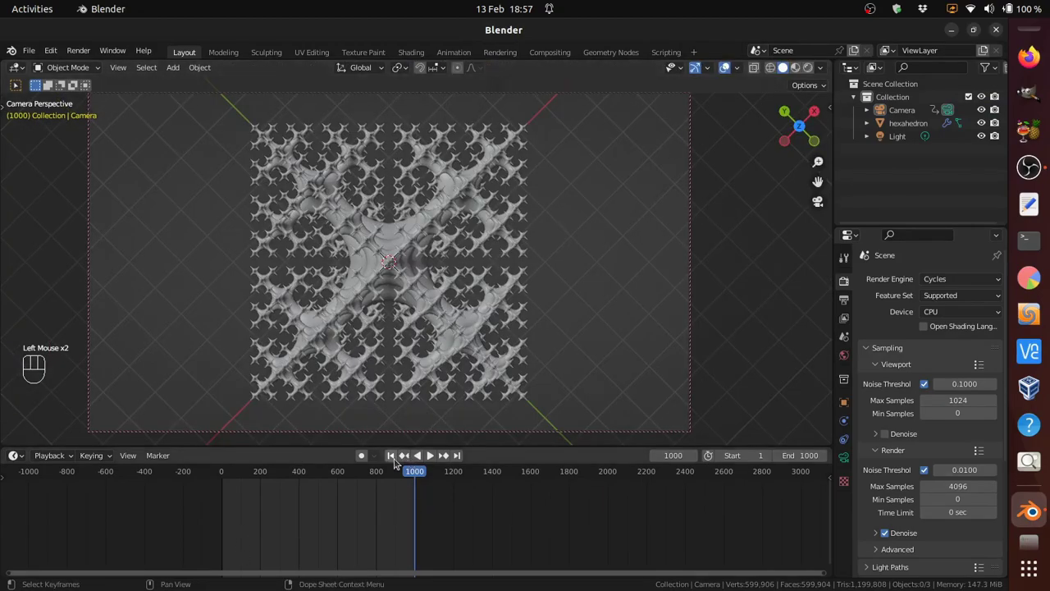
Step: Jump to frame 1 and play the camera fly-through with the end frame at 1000
click(390, 457)
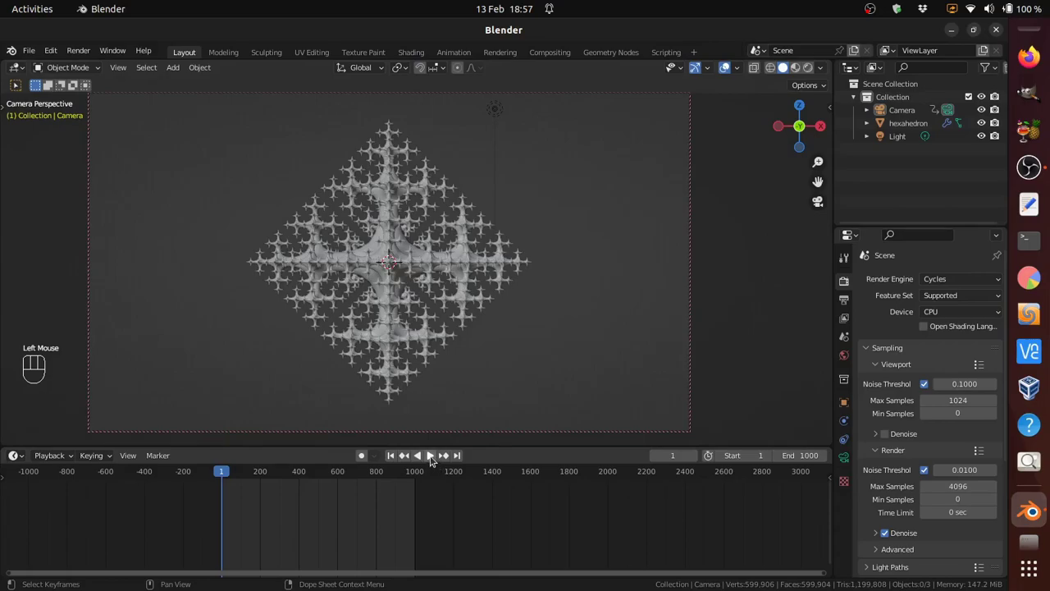
click(434, 457)
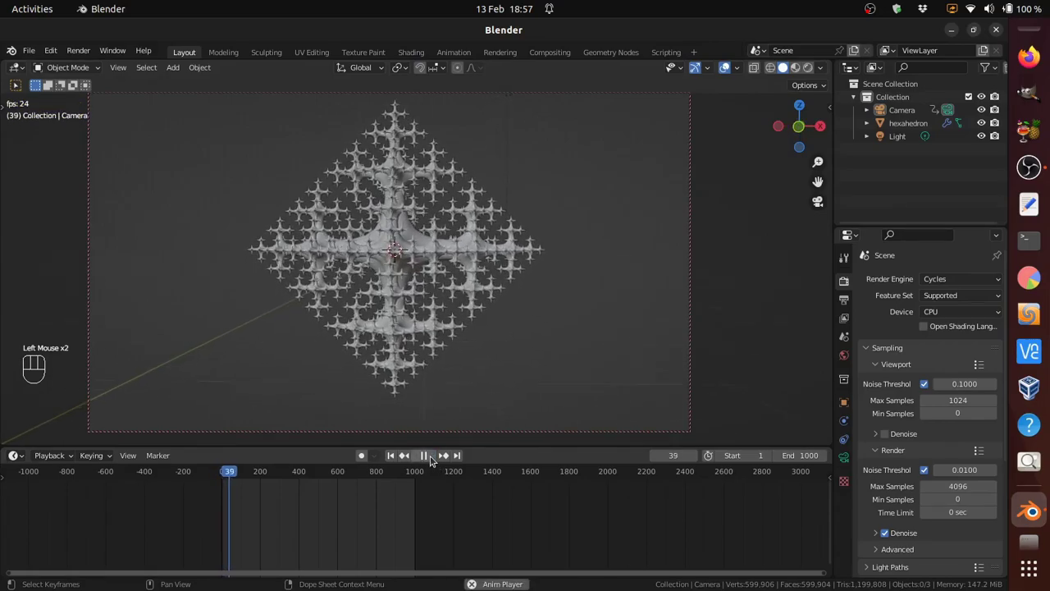
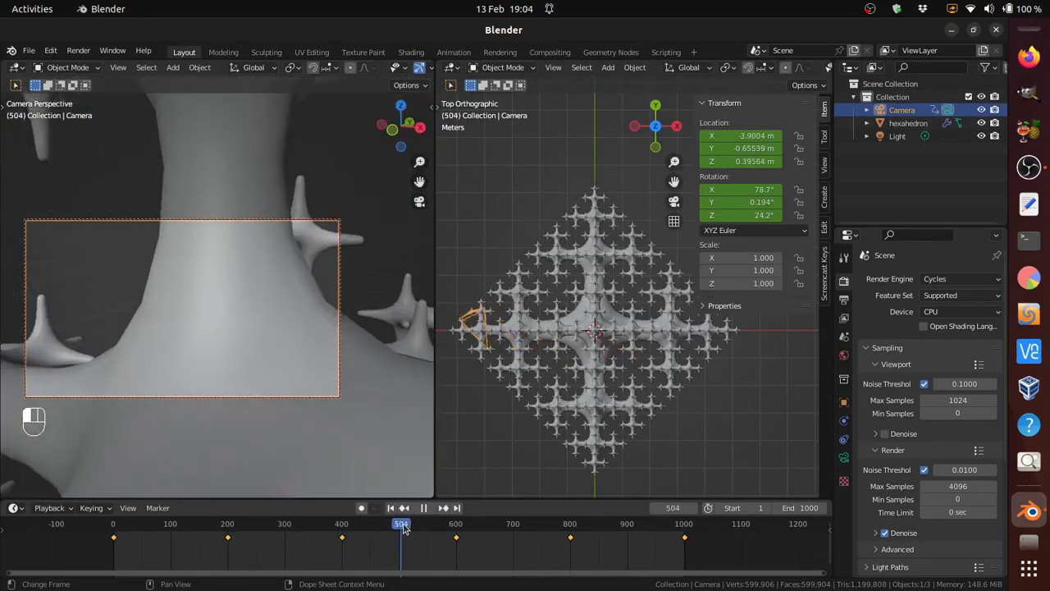
Step: At frame 664 nudge and slightly turn the camera, then key its location and rotation
click(424, 523)
drag(438, 521, 494, 518)
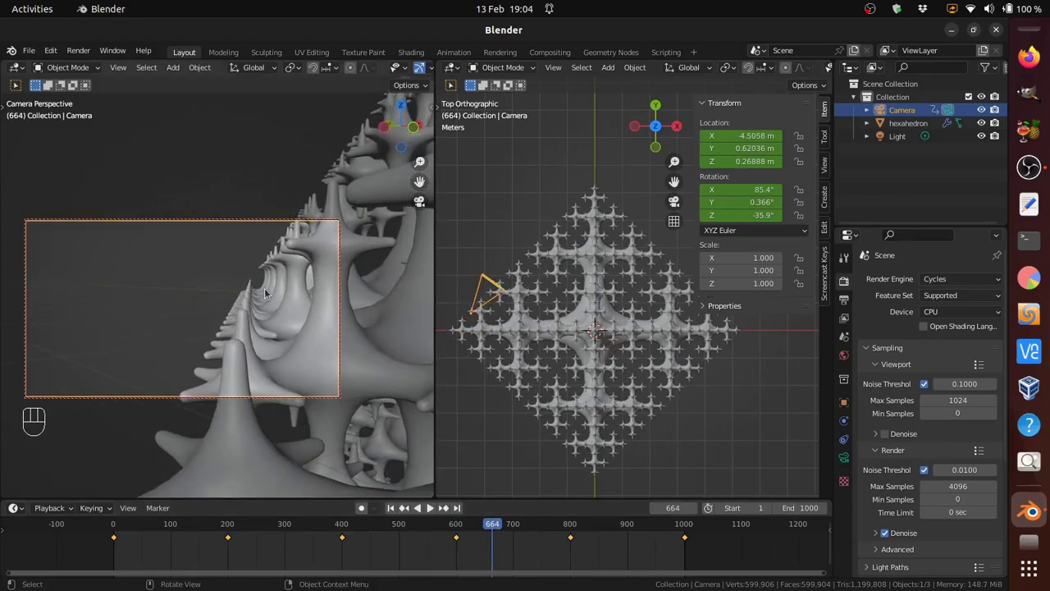
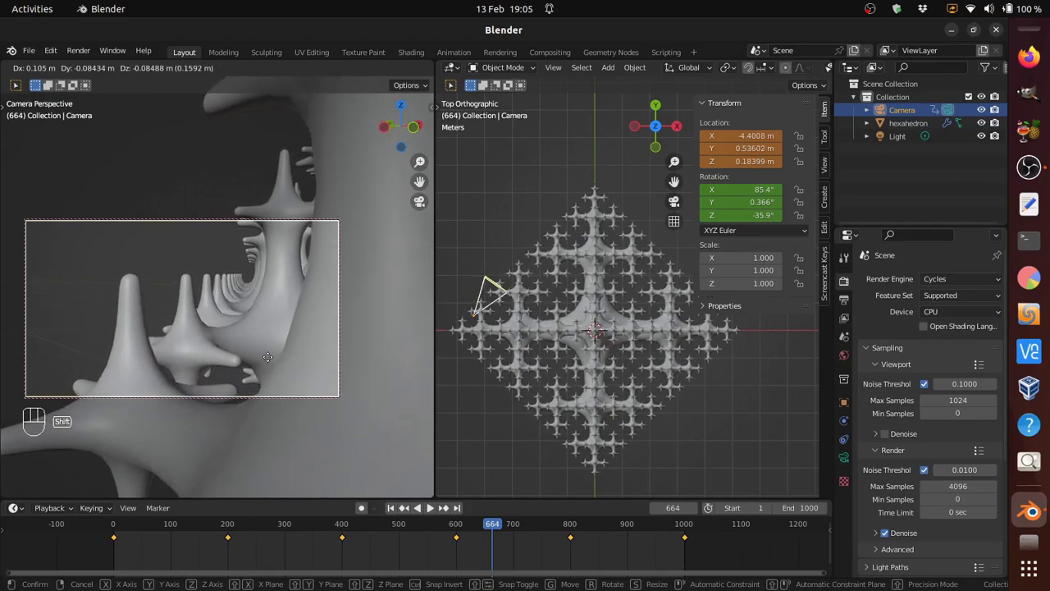
drag(258, 374, 400, 360)
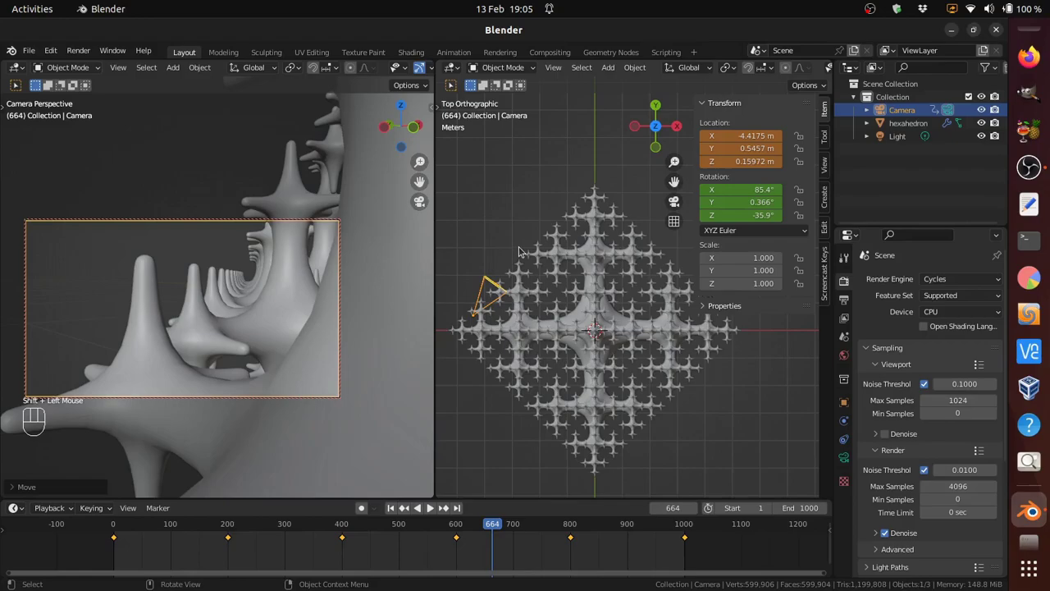
key(r)
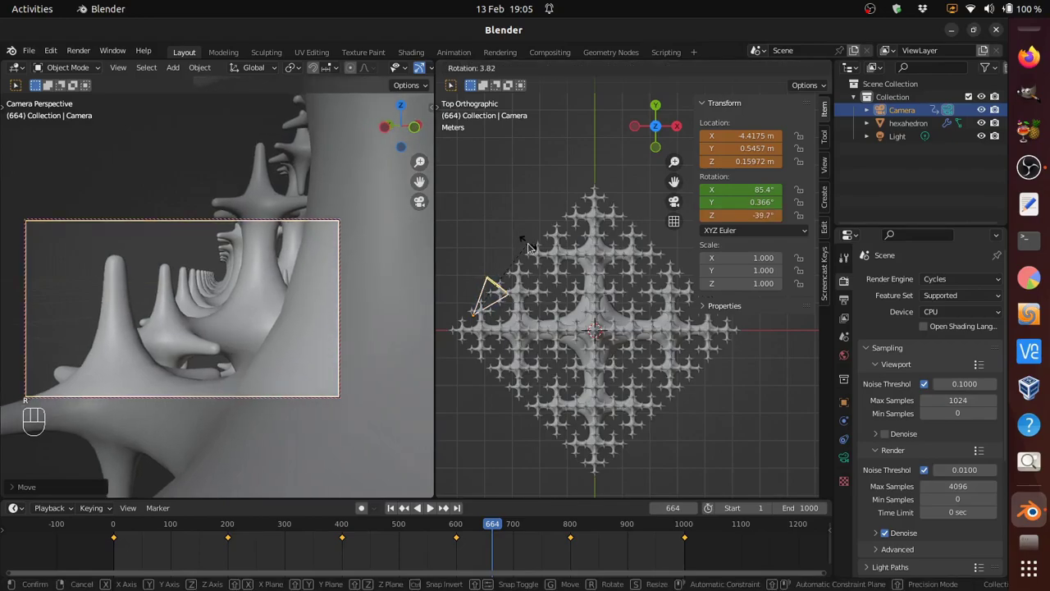
click(532, 244)
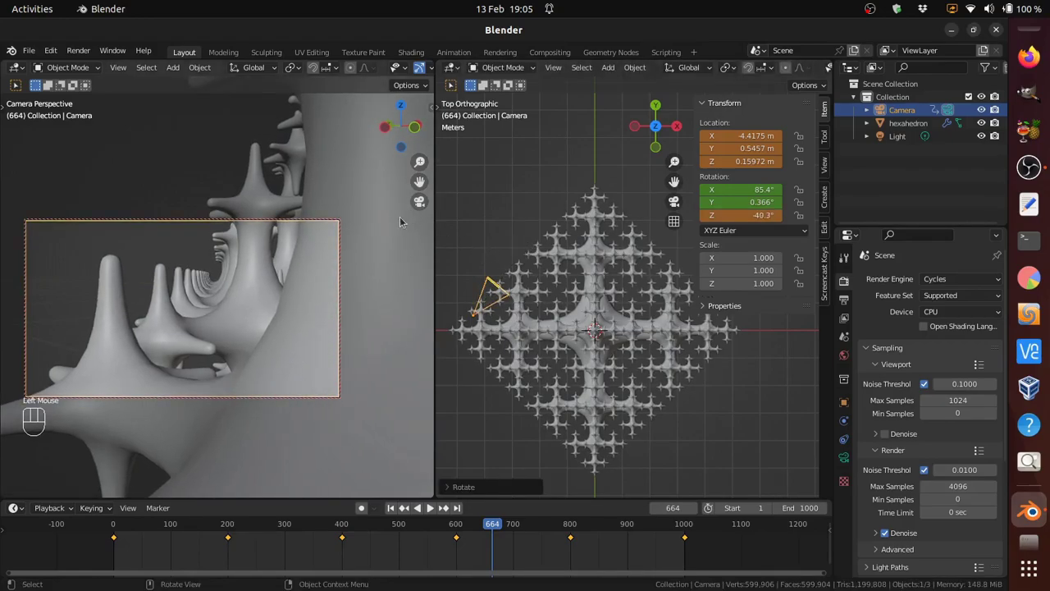
key(i)
key(i)
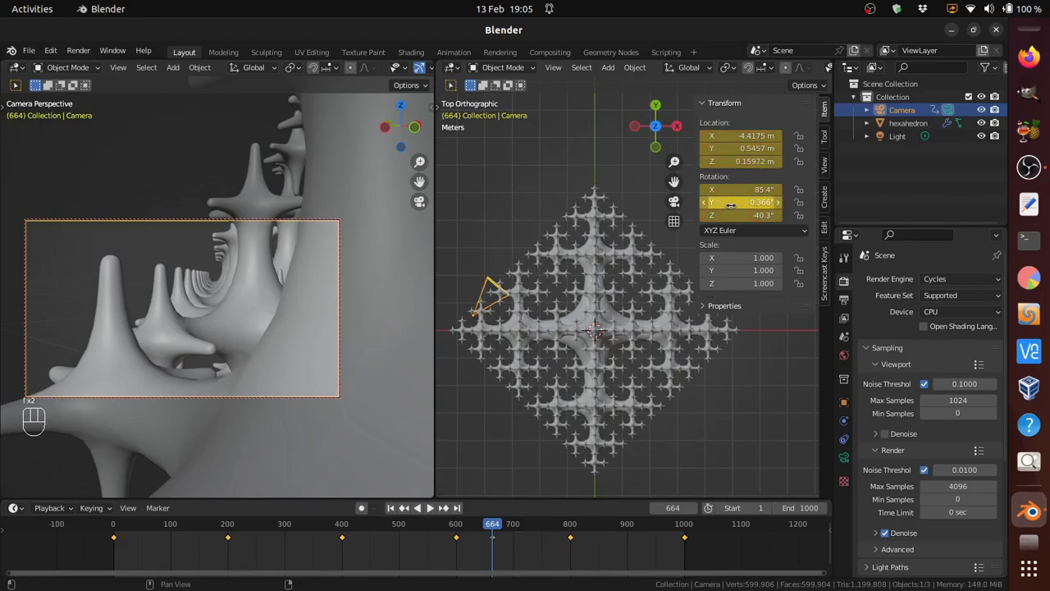
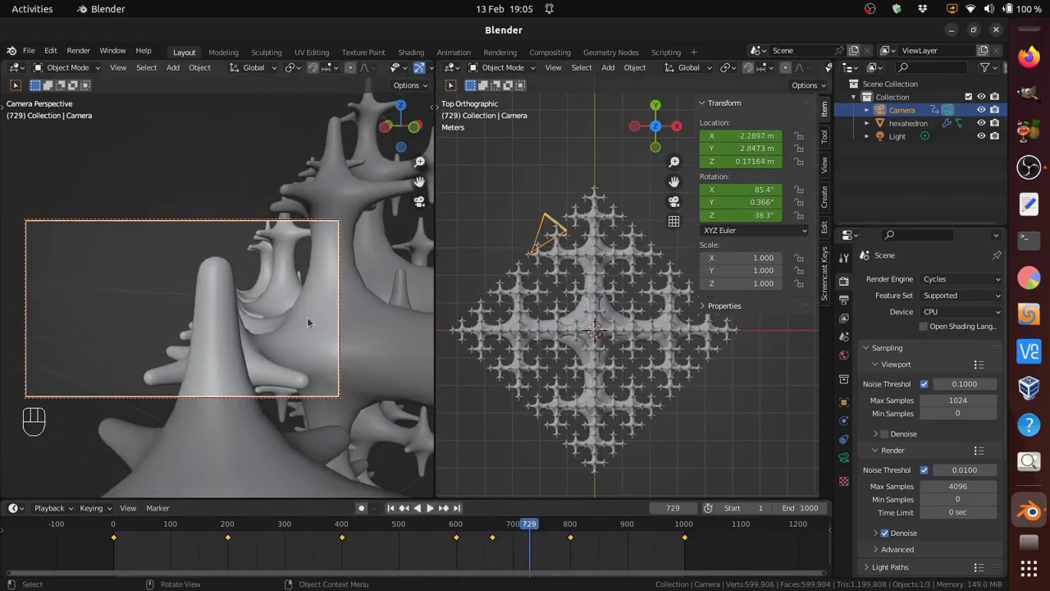
Step: At frame 729 move the camera to a new spot, key location and rotation, and scrub the path
key(g)
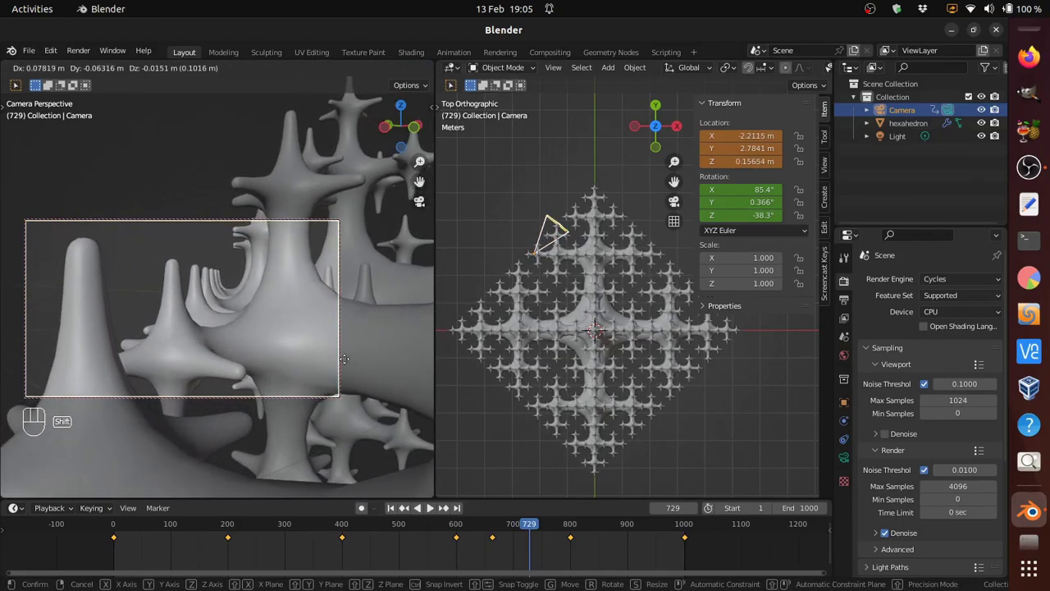
click(347, 359)
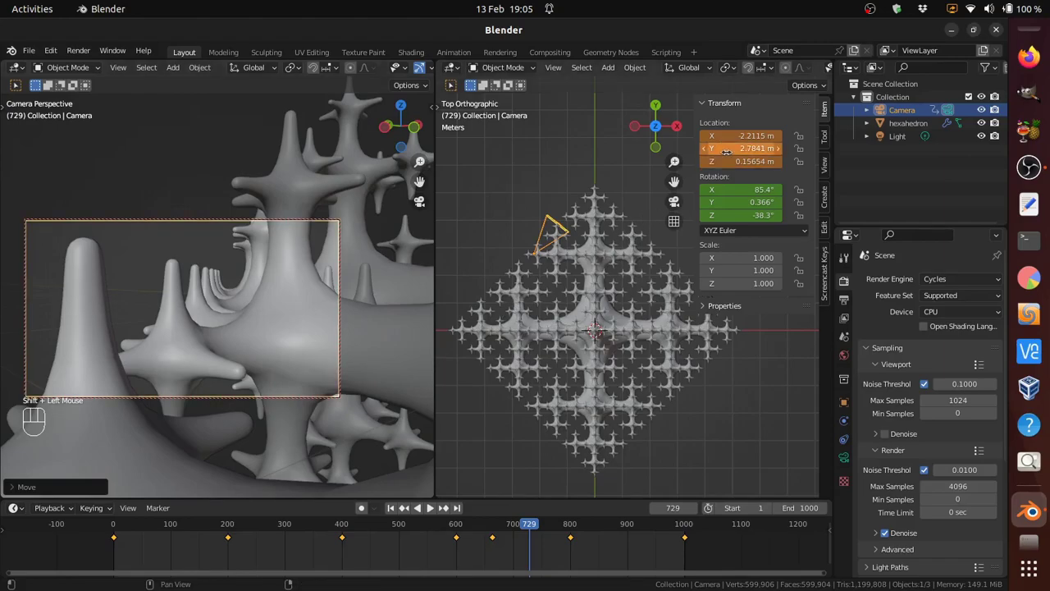
key(f)
key(f)
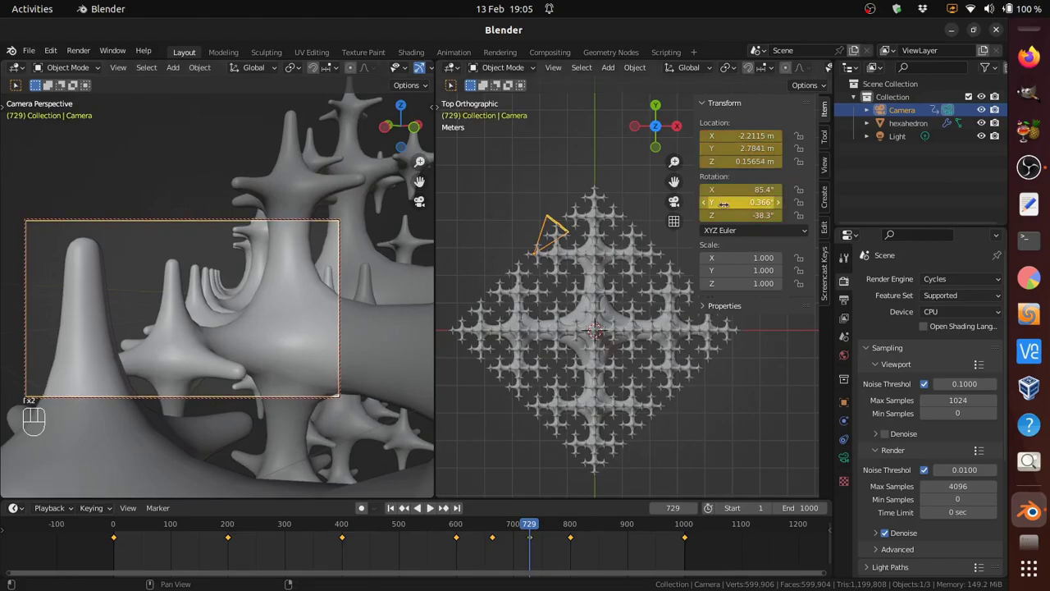
drag(536, 524, 577, 511)
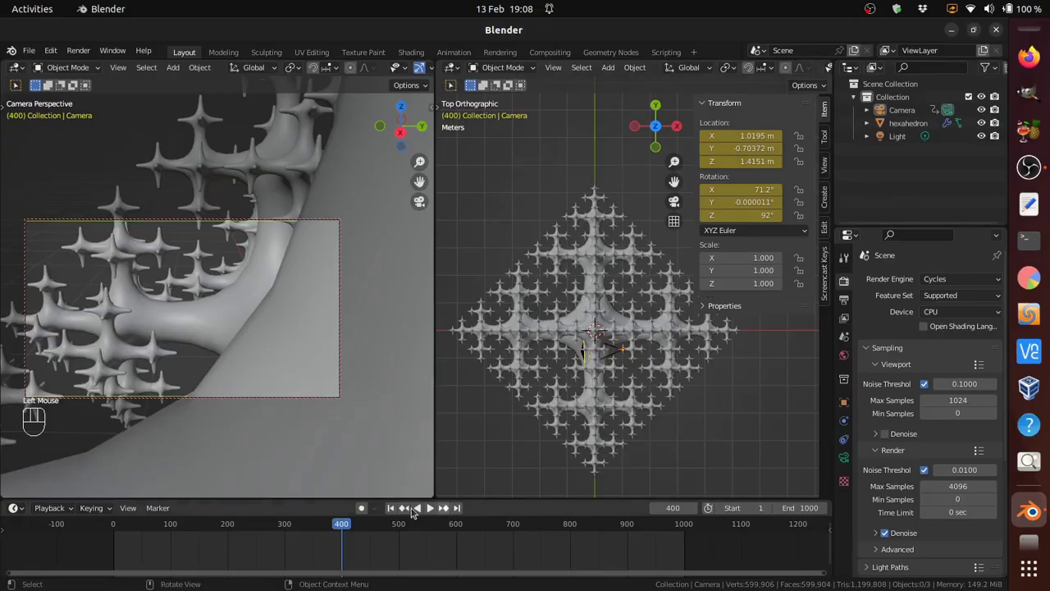
Step: Select the camera in the Outliner and scrub the dope sheet playhead to frame 402
click(905, 112)
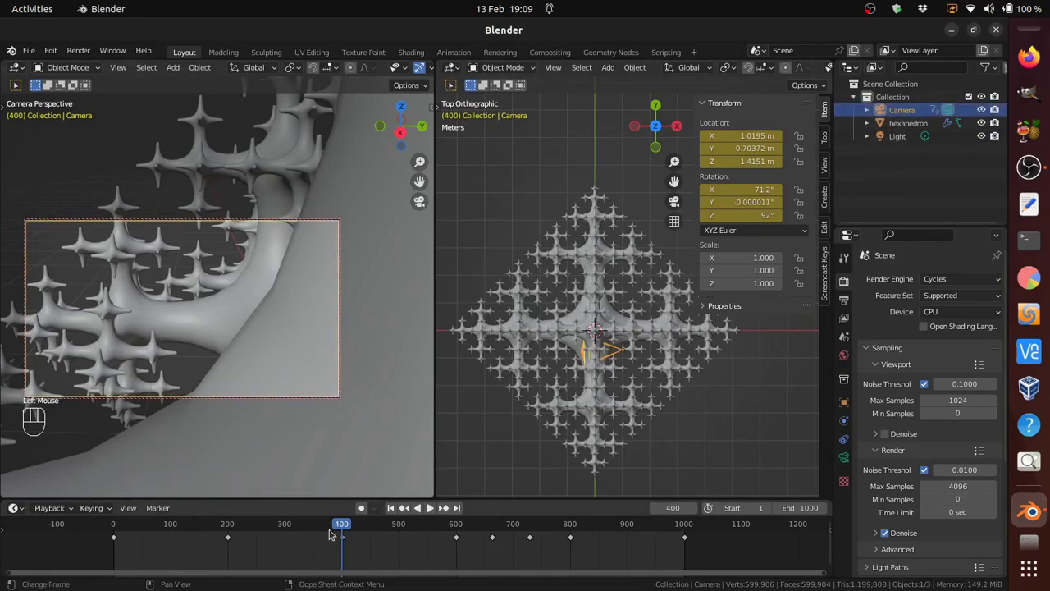
drag(342, 528, 364, 518)
drag(379, 513, 390, 511)
drag(425, 504, 394, 493)
click(347, 497)
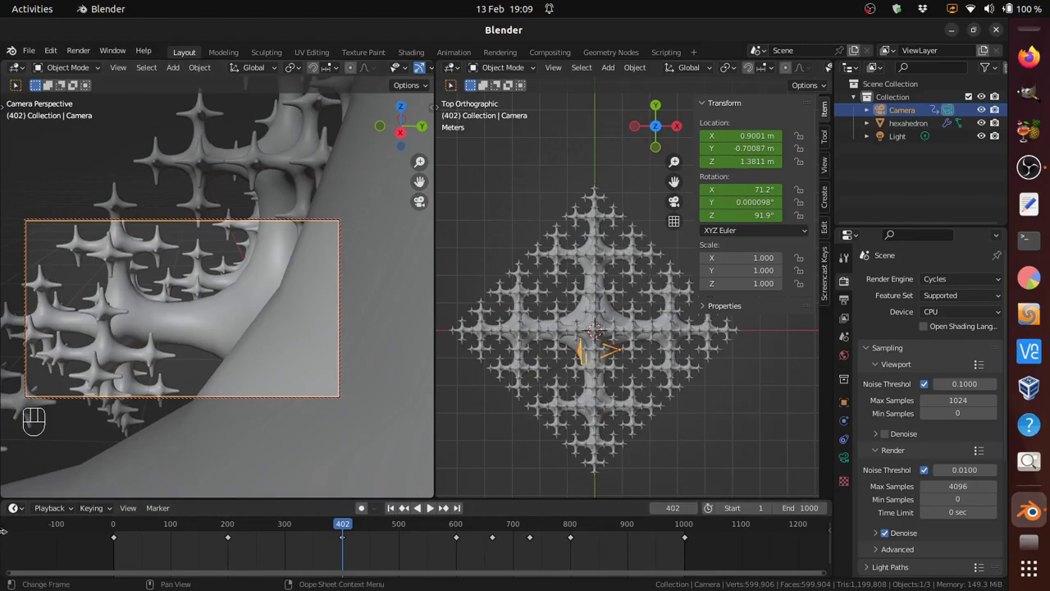
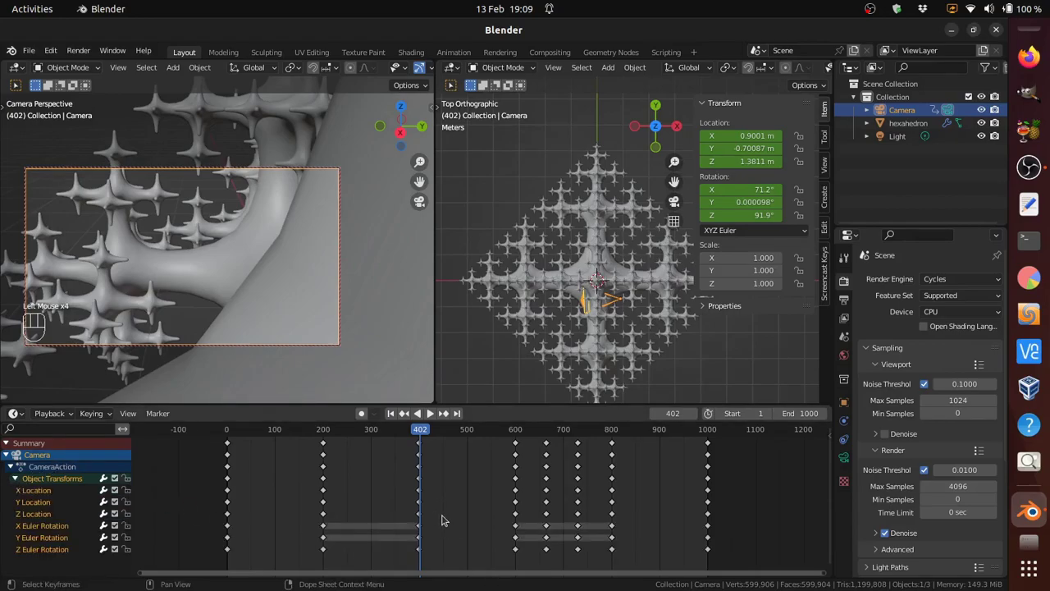
Step: Select the camera's three frame-402 keys, duplicate them with Shift+D and place the copies later
click(420, 532)
click(419, 537)
click(419, 551)
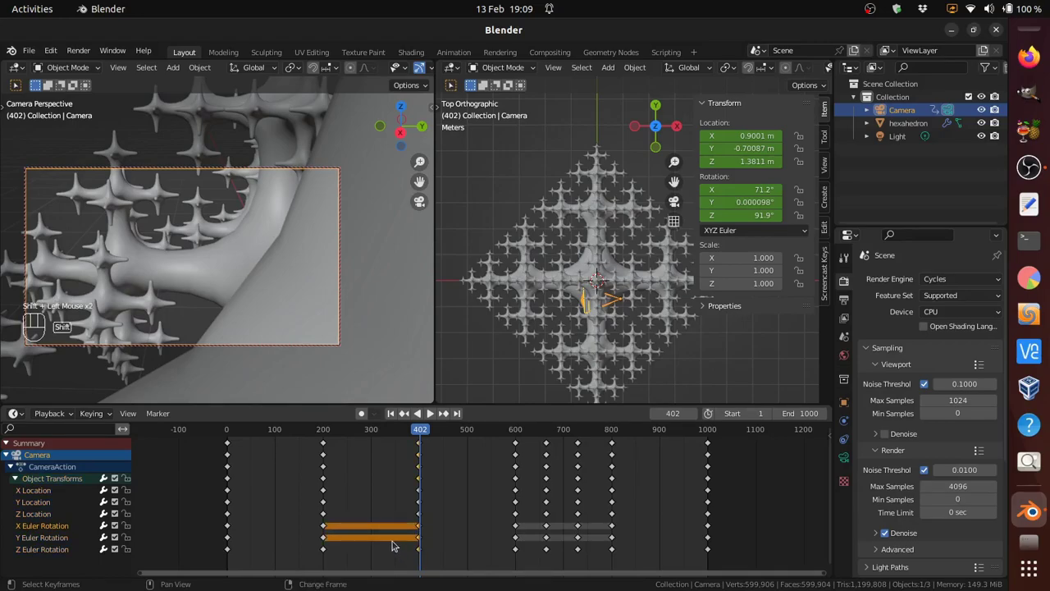
key(shift+d)
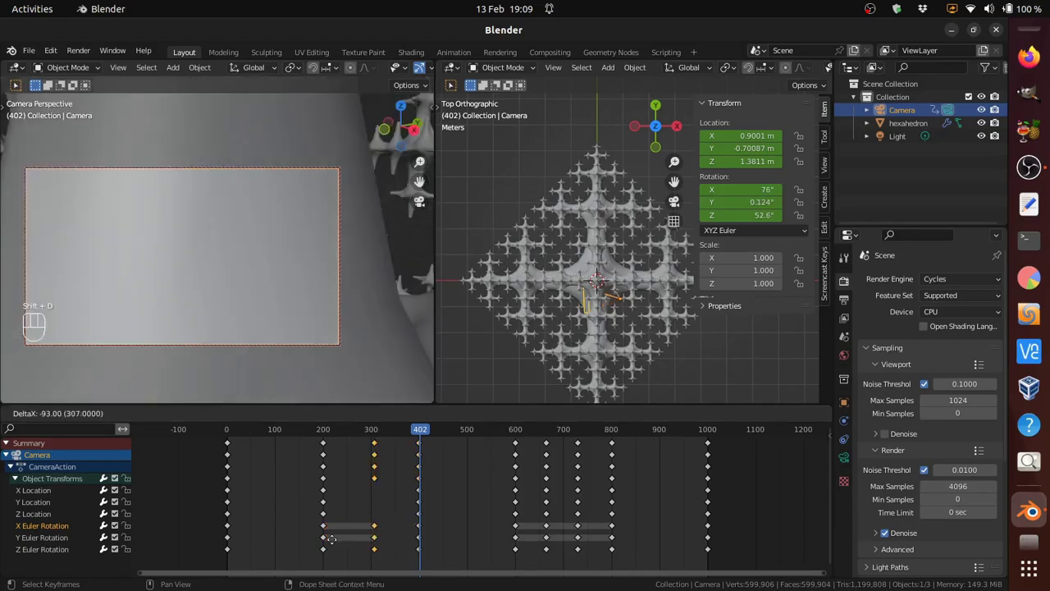
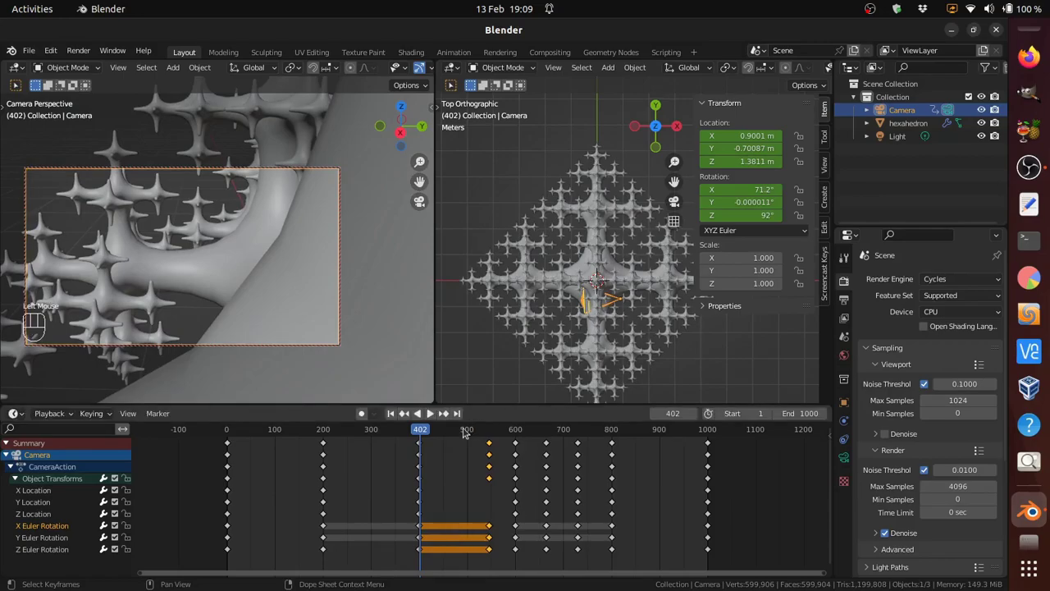
drag(426, 431, 494, 527)
click(490, 525)
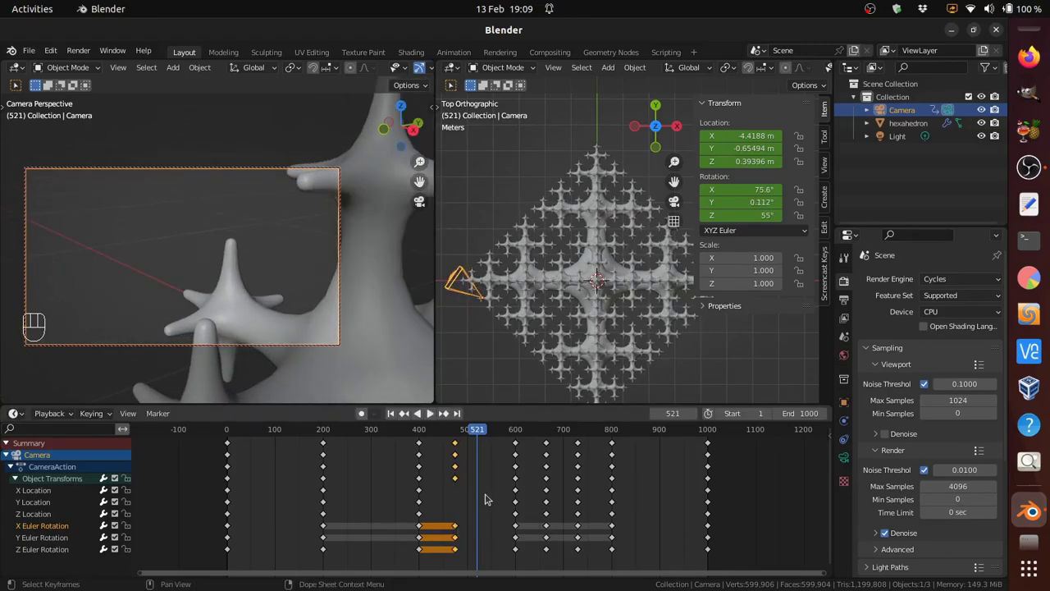
Step: Shift the copied keys to about frame 490 and preview the camera motion around frame 600
click(480, 434)
drag(463, 432, 519, 420)
double_click(458, 529)
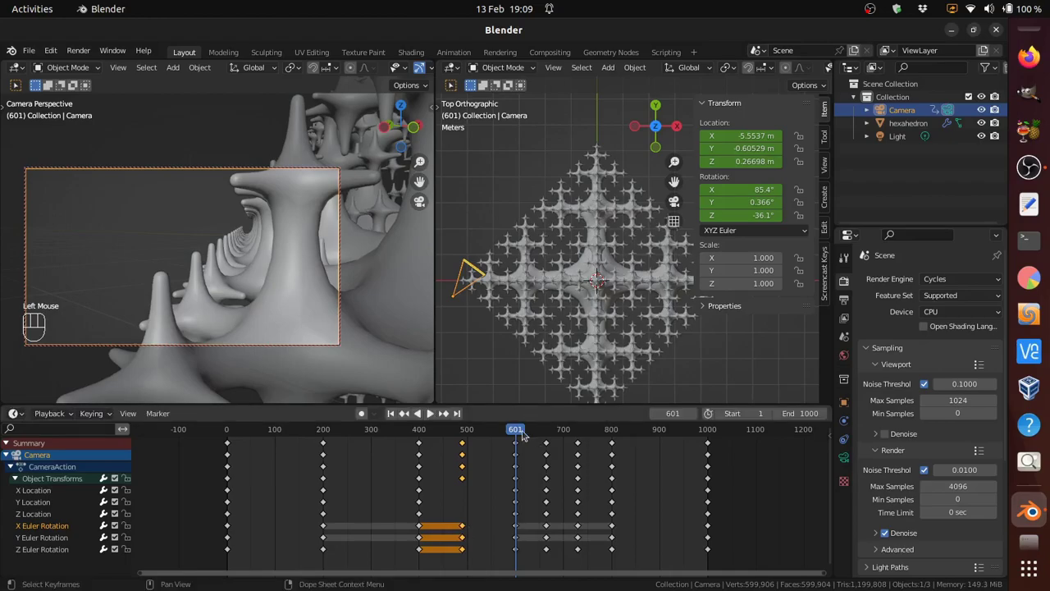
drag(520, 429, 520, 426)
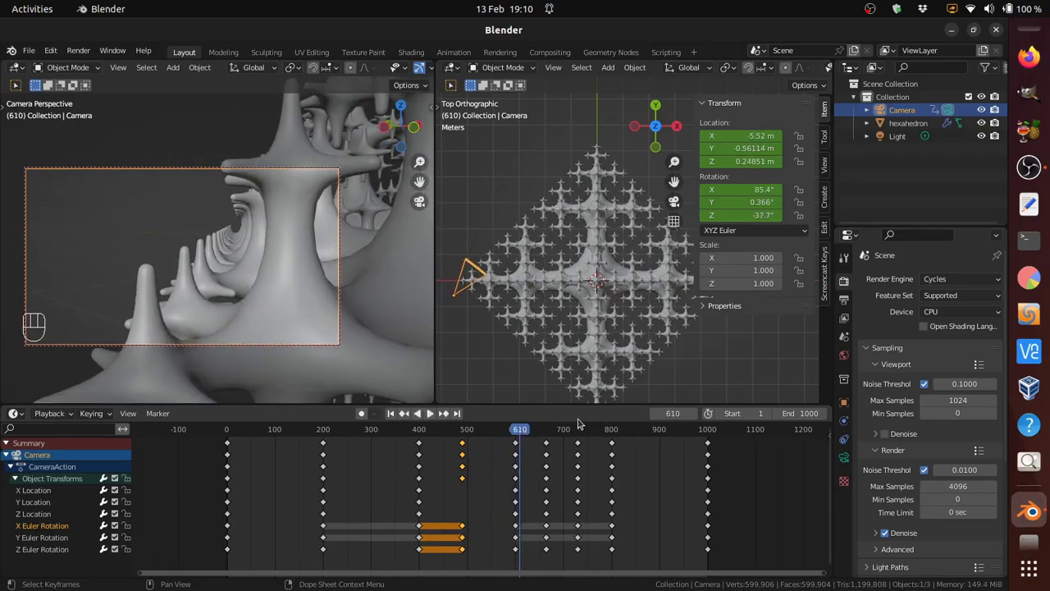
Step: Scrub to the end and select three of the camera's frame-1000 keys
click(915, 133)
click(916, 108)
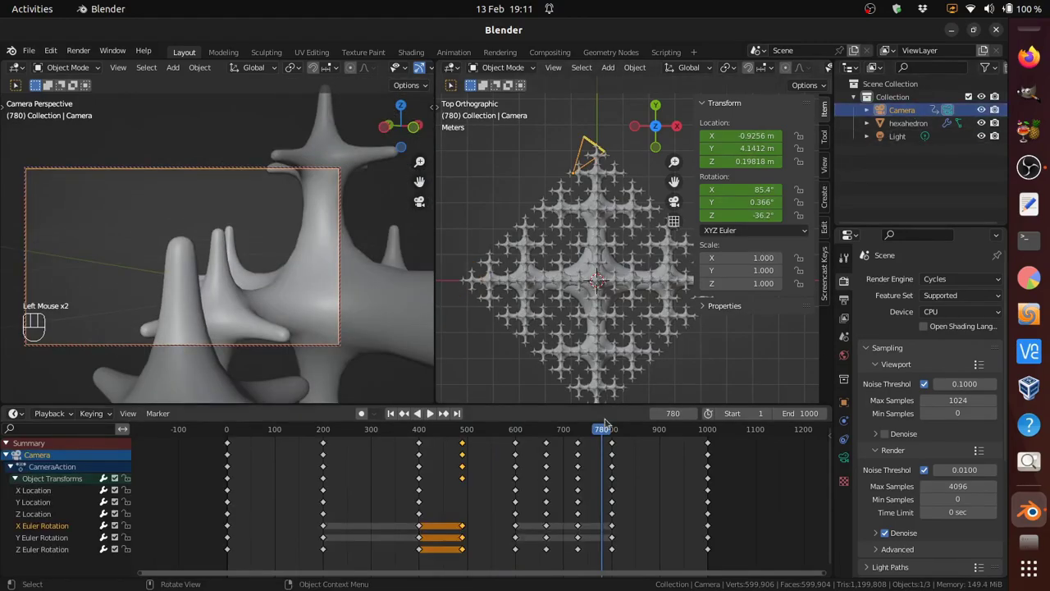
drag(604, 429, 618, 428)
click(713, 528)
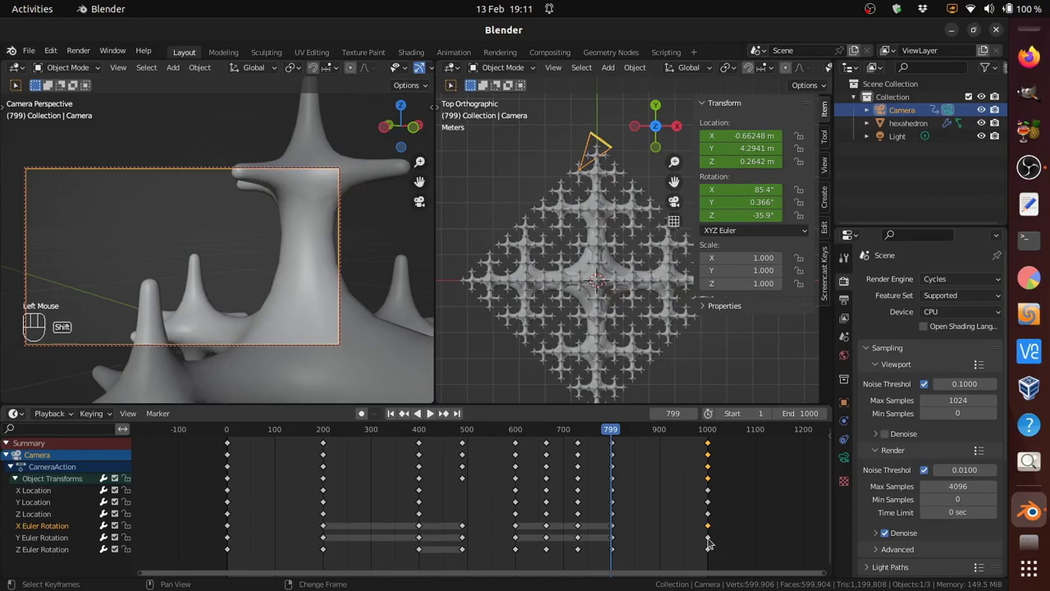
click(710, 540)
click(709, 548)
Step: Move the copied end keys to about frame 850, adjust the camera tilt at 831 and play back
key(g)
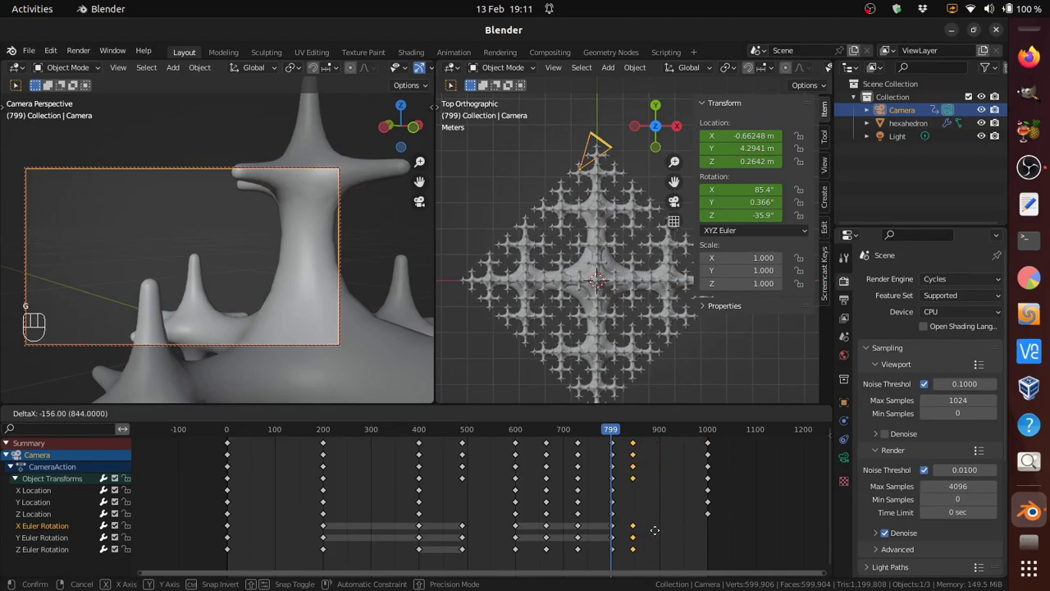
drag(657, 535, 656, 422)
drag(611, 434, 629, 463)
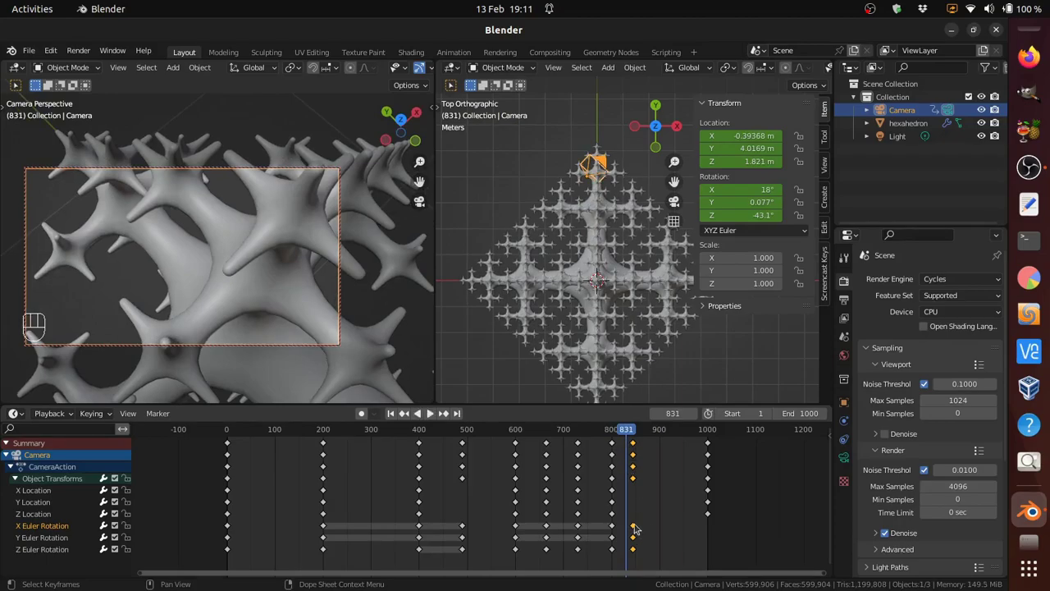
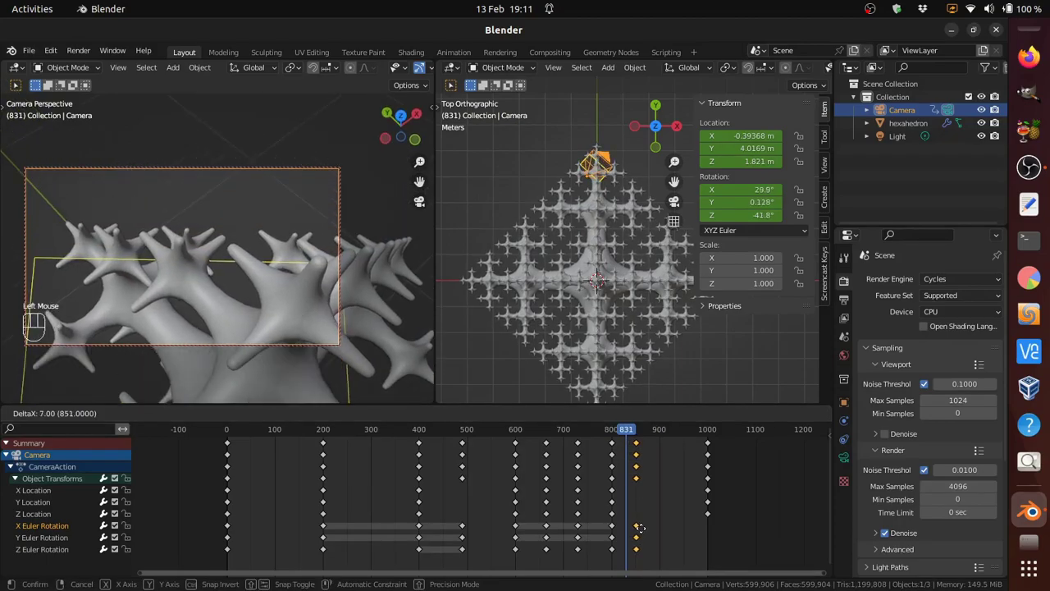
drag(629, 425, 699, 435)
click(925, 110)
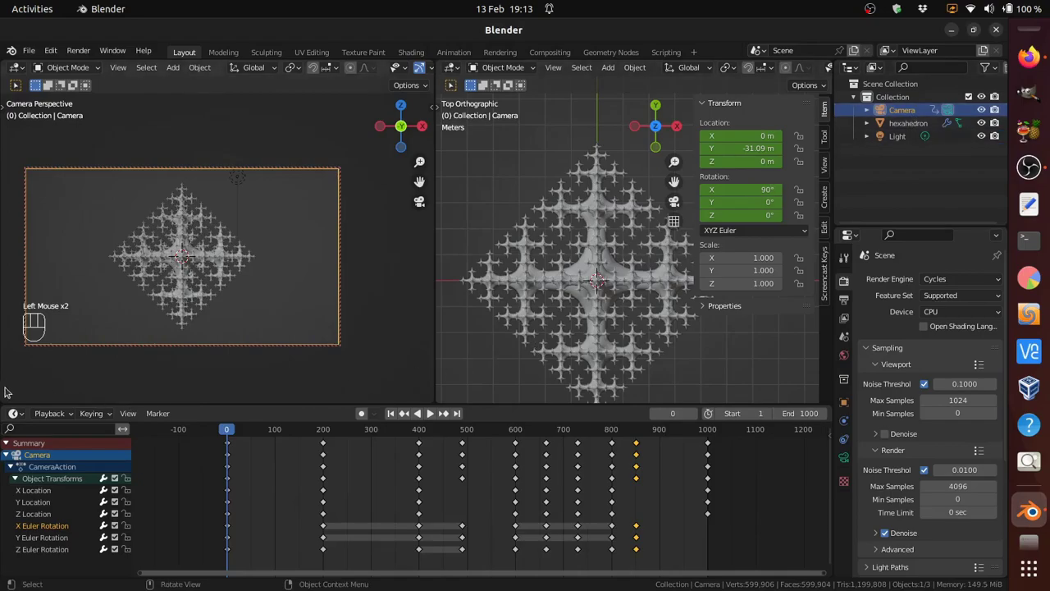
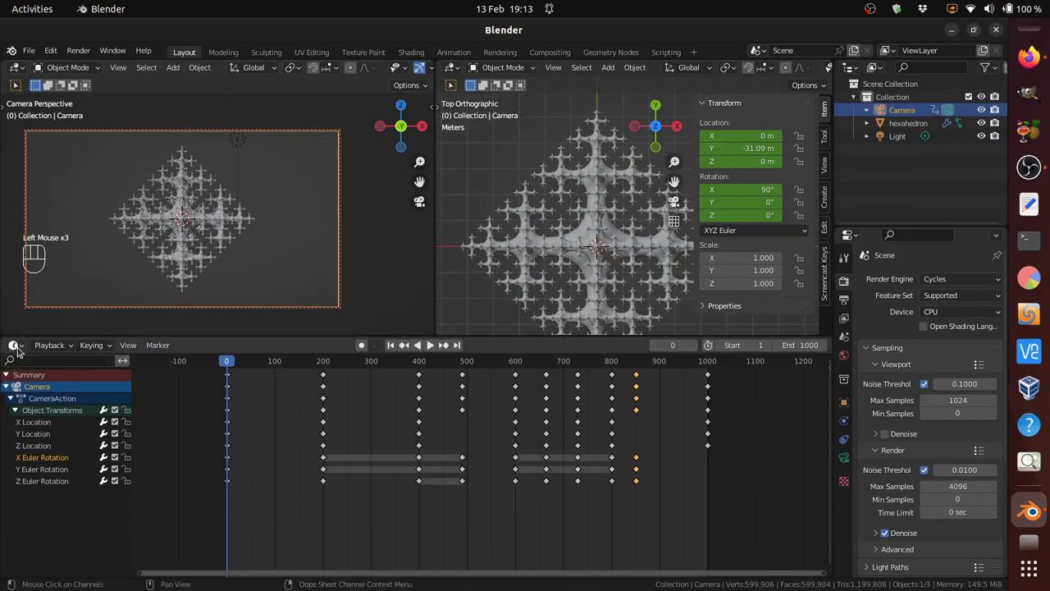
Step: Enlarge the animation area into the Graph Editor, isolate X Euler Rotation and box-select its keys near frame 200
drag(20, 346, 293, 421)
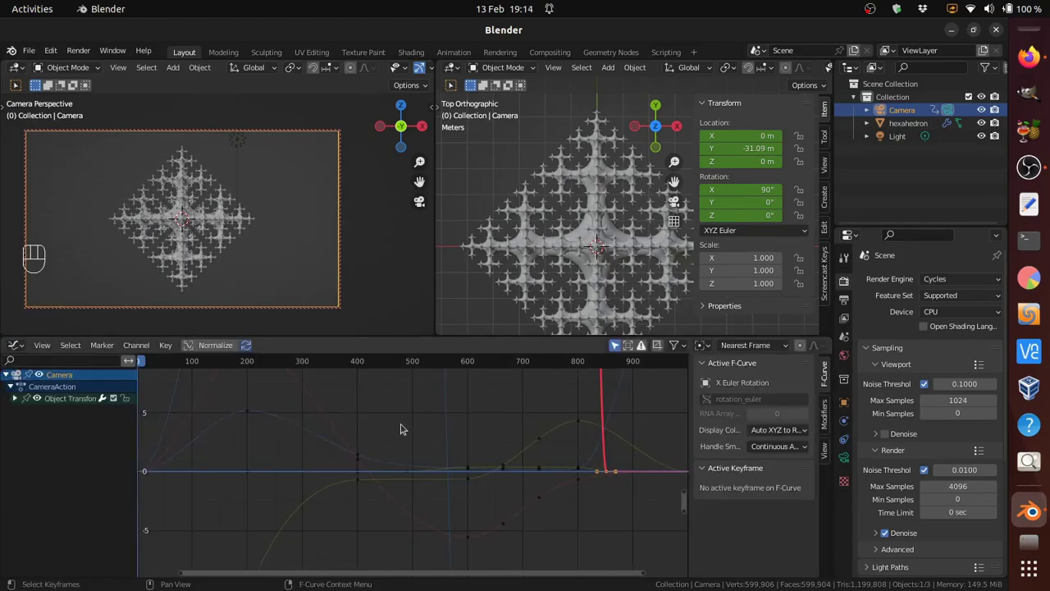
key(a)
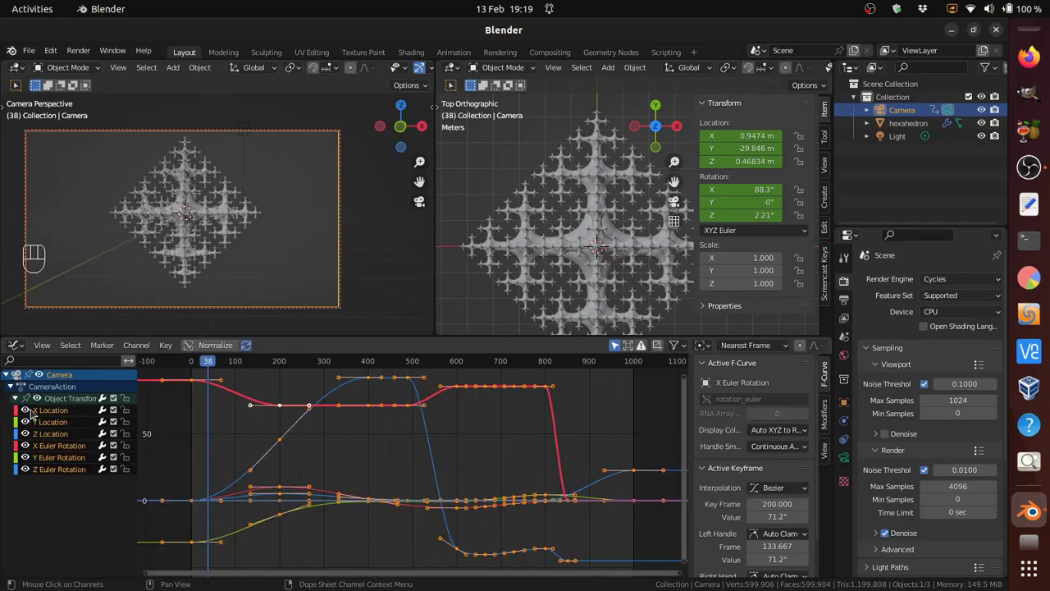
click(30, 410)
click(29, 423)
click(26, 436)
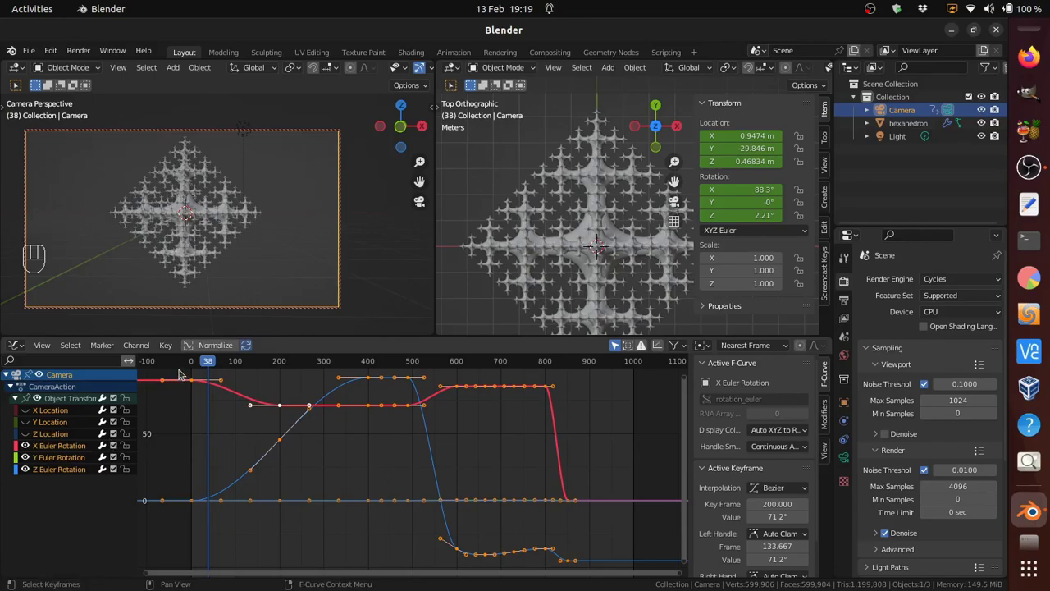
drag(182, 371, 297, 416)
Step: Frame the graph on the selected keys and move the playhead to frame 126
key(KP_Decimal)
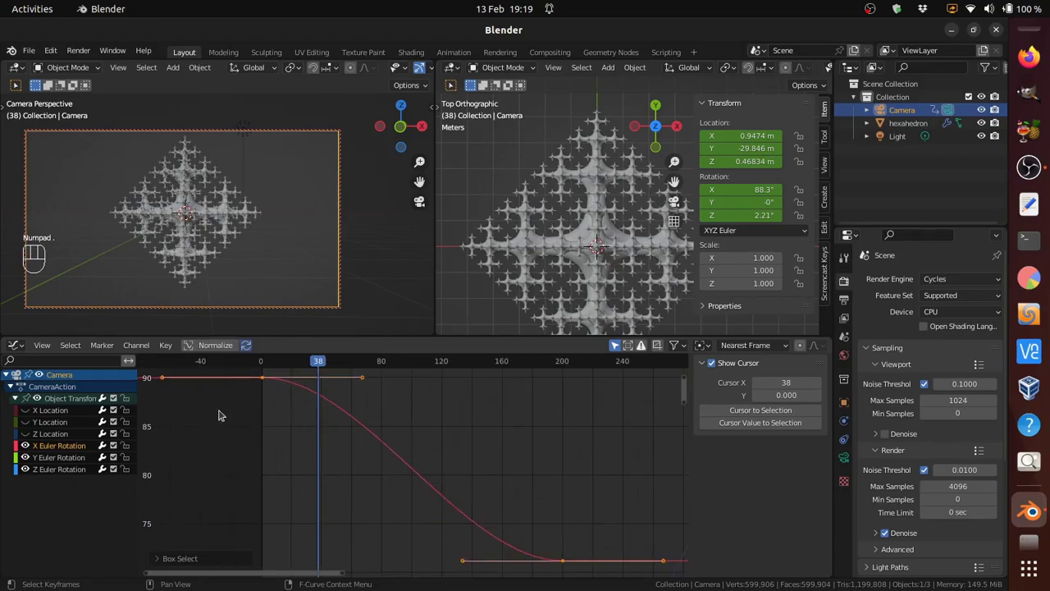
scroll(down, 3)
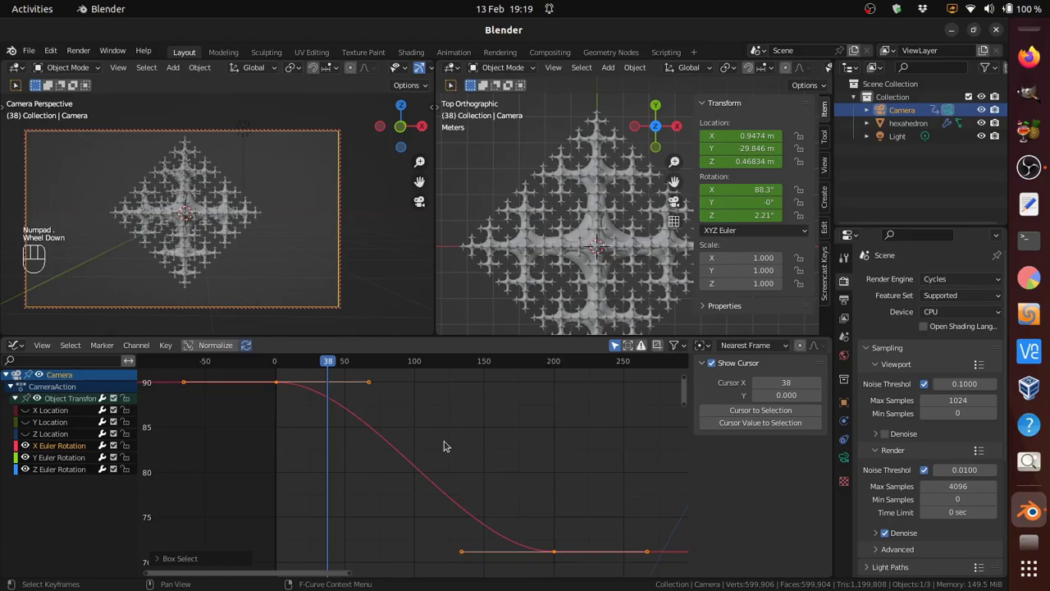
scroll(down, 3)
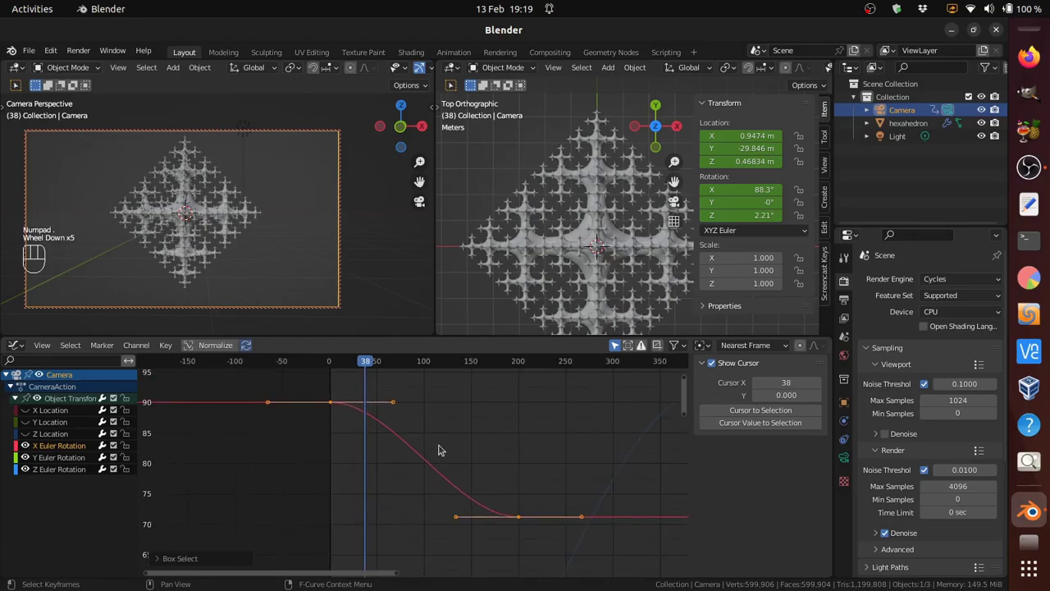
drag(368, 360, 452, 361)
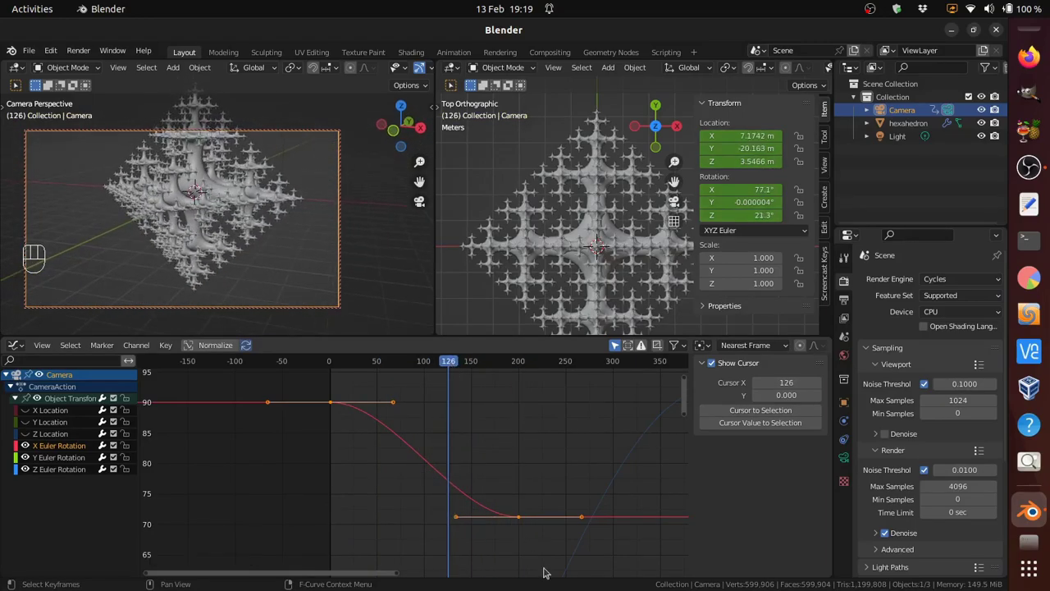
Step: Move the frame-200 key's handle for a smoother bend and scrub to frame 223 to check
click(456, 517)
key(g)
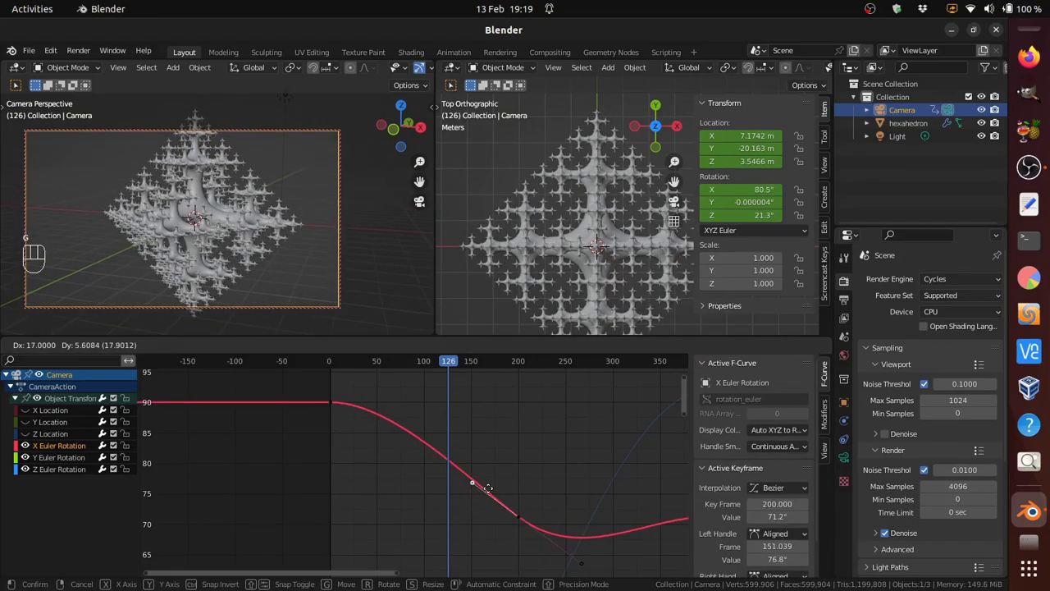
click(492, 485)
drag(449, 364, 545, 400)
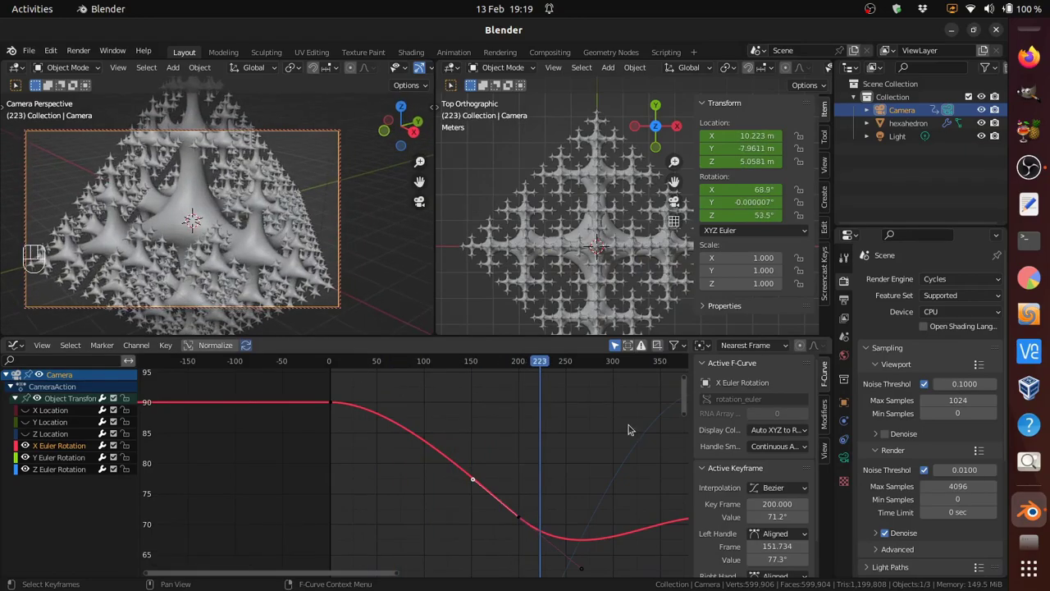